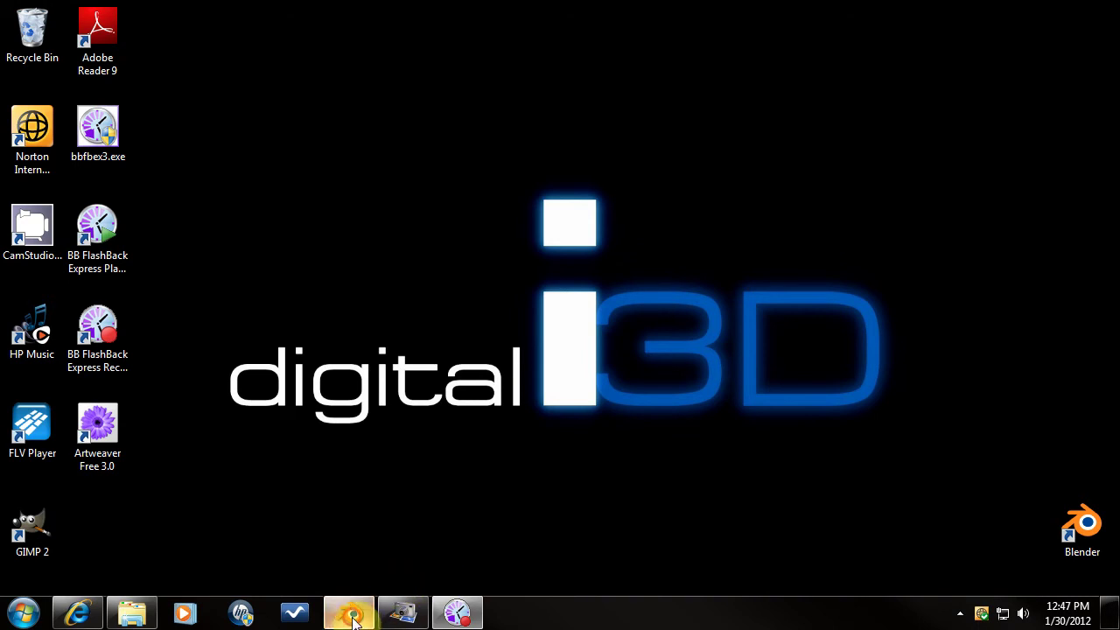
Delete the default cube, leaving only the lamp and camera in the scene.
middle_click(552, 371)
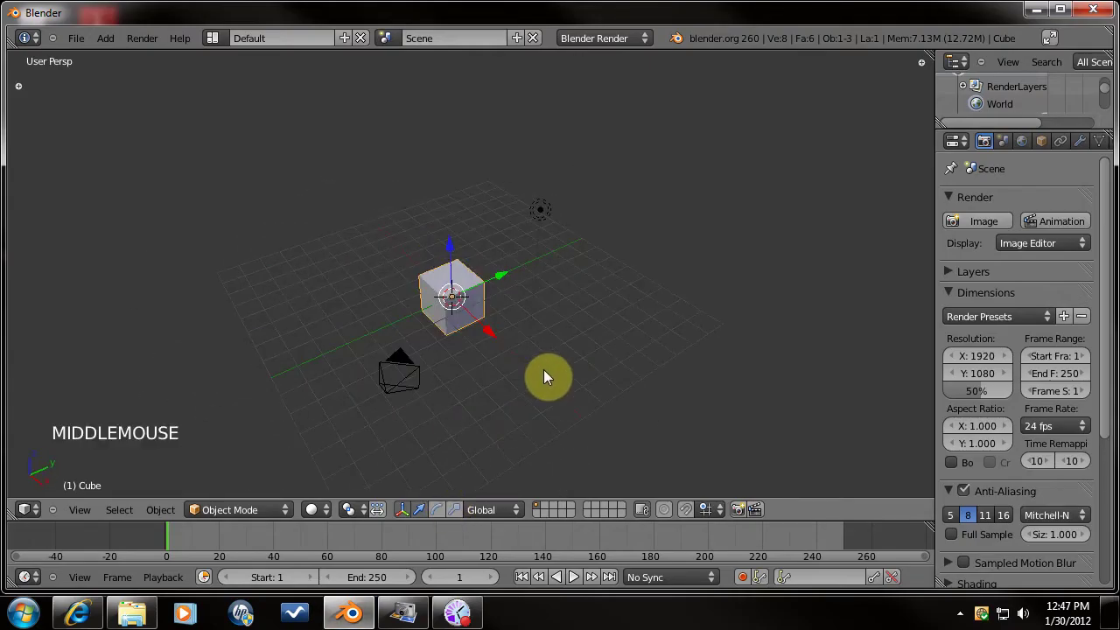
key(Delete)
middle_click(525, 340)
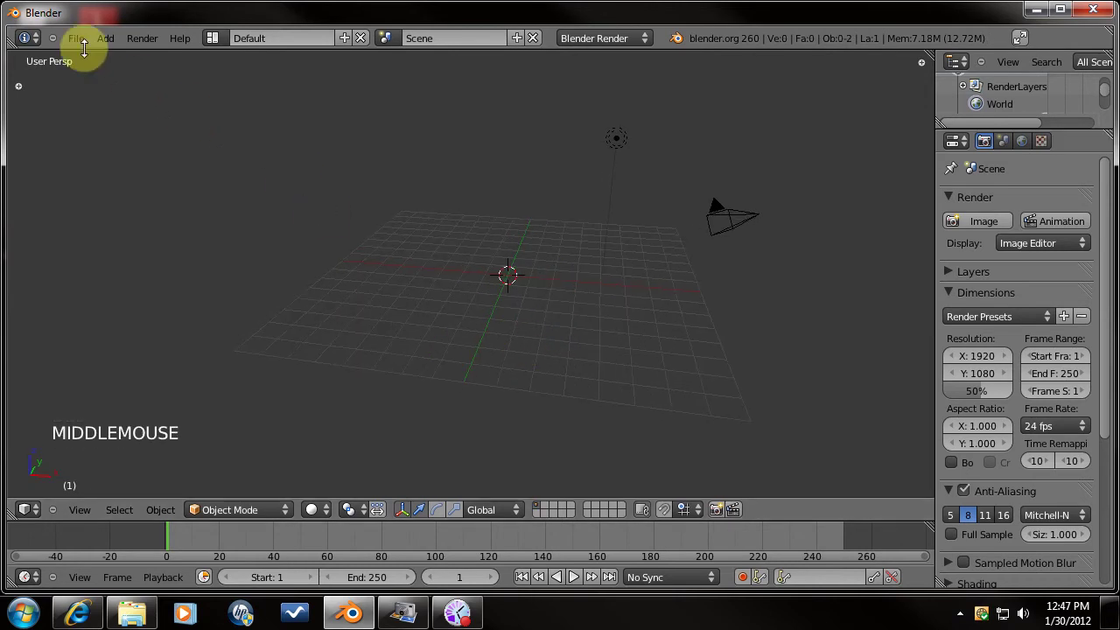
Append the GRASS group from blender grasses.blend into the scene.
click(82, 41)
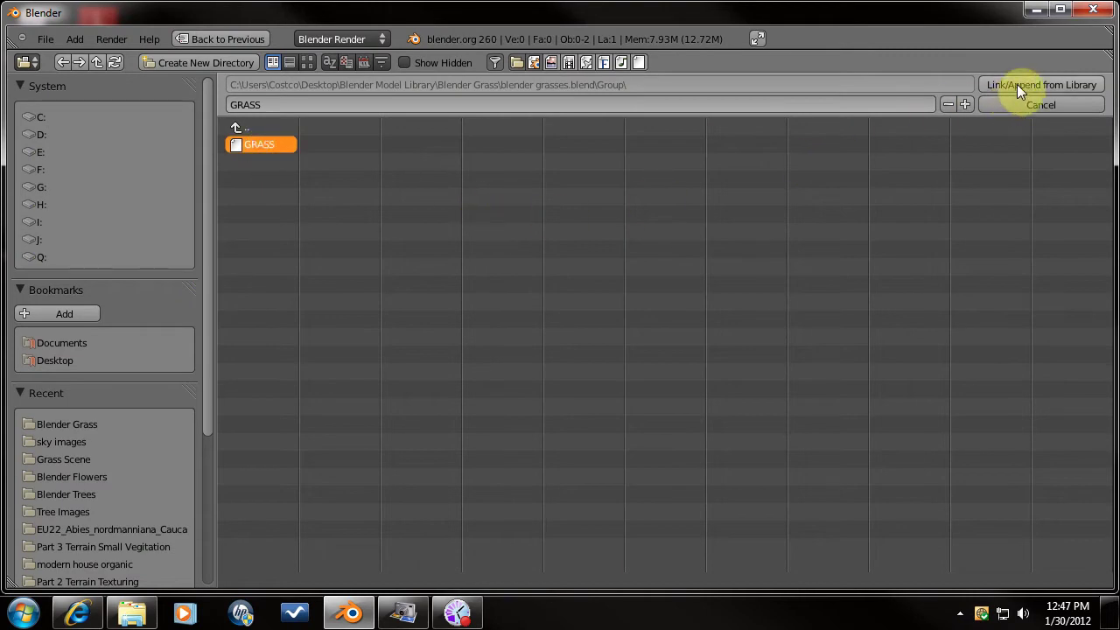
click(1021, 89)
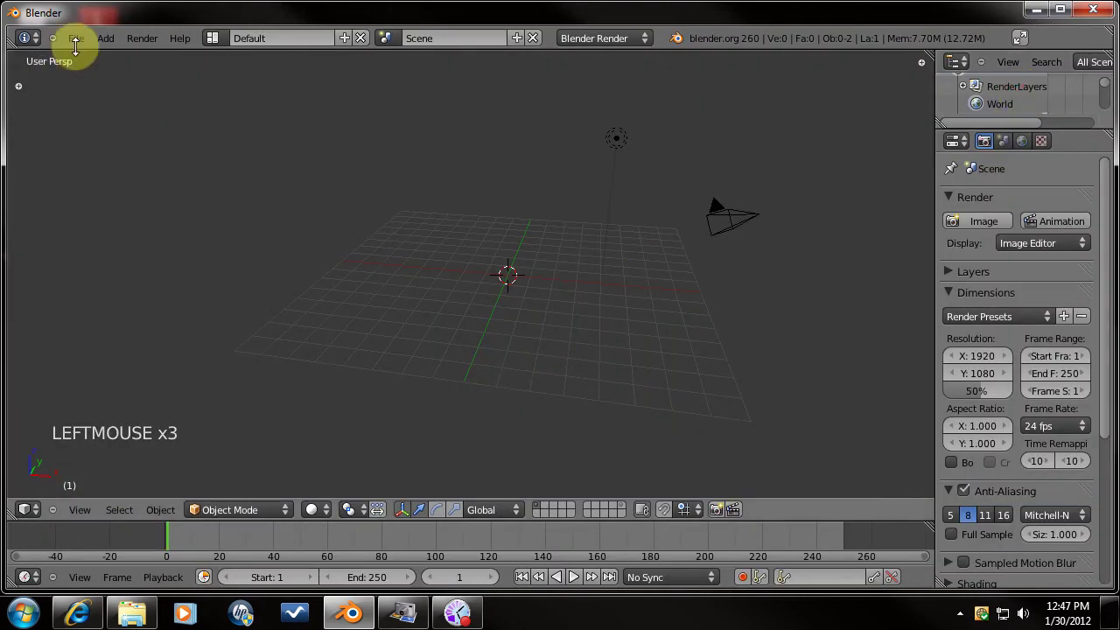
Append the FlowerBush1 group from White Flower Bush.blend into the scene.
click(87, 46)
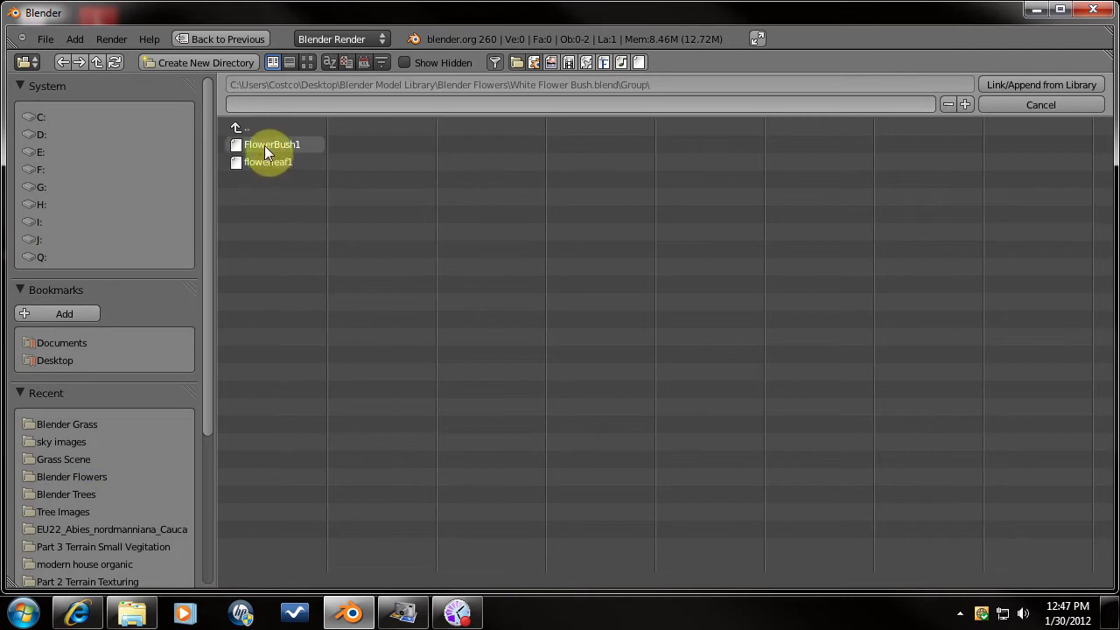
click(1027, 91)
click(628, 510)
Inspect the appended grass from several angles and select a grass blade, then the flower bush.
middle_click(513, 292)
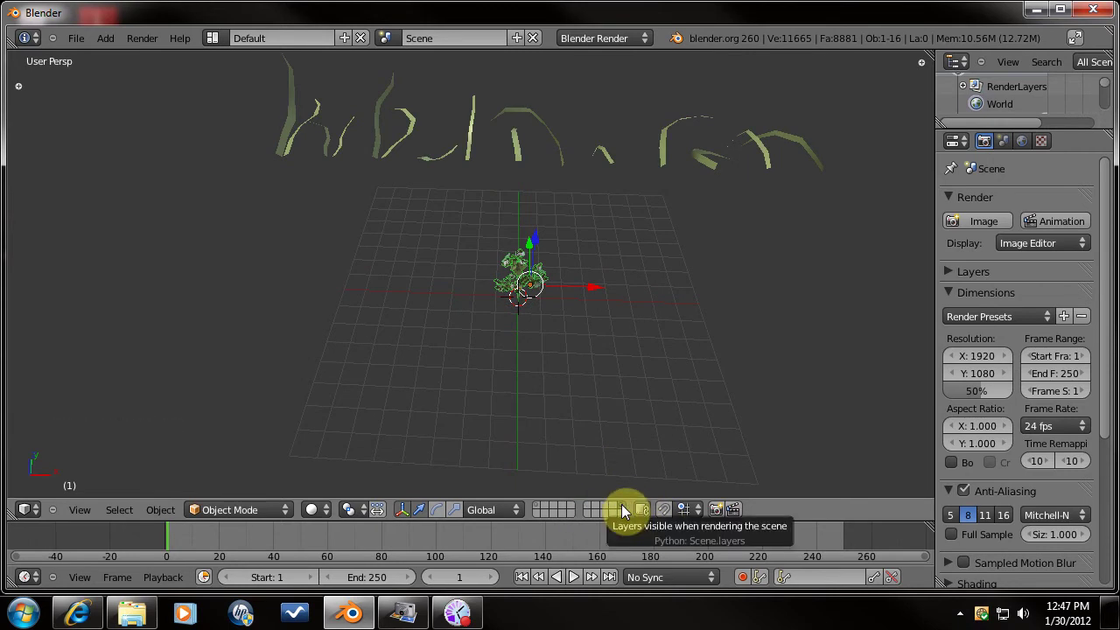
middle_click(606, 289)
scroll(down, 3)
middle_click(571, 281)
scroll(down, 3)
middle_click(521, 277)
middle_click(607, 320)
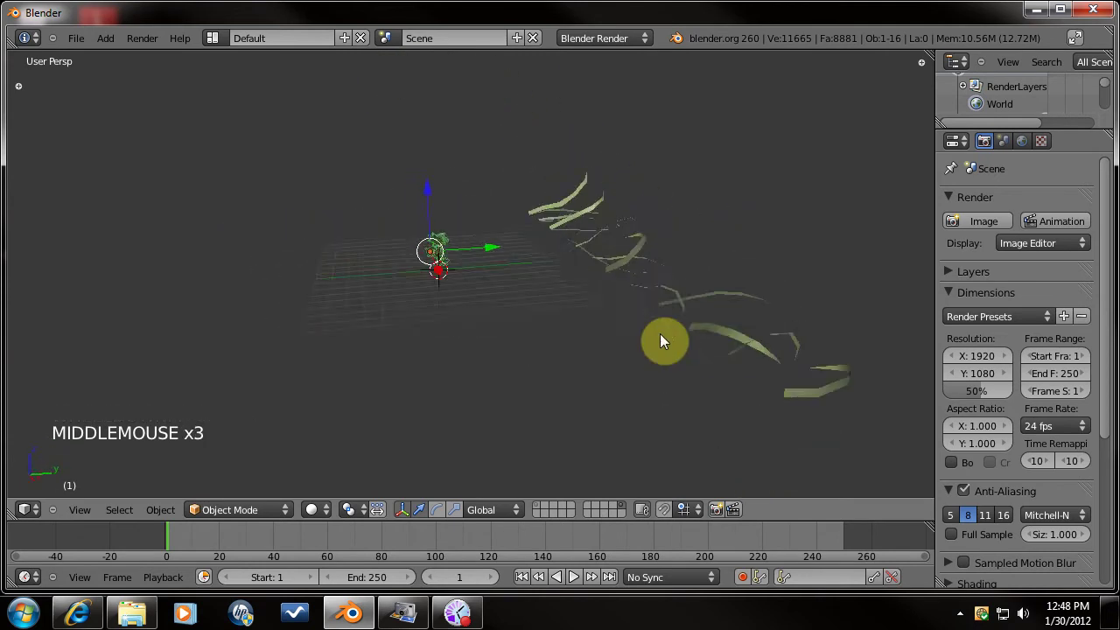
middle_click(565, 319)
right_click(607, 224)
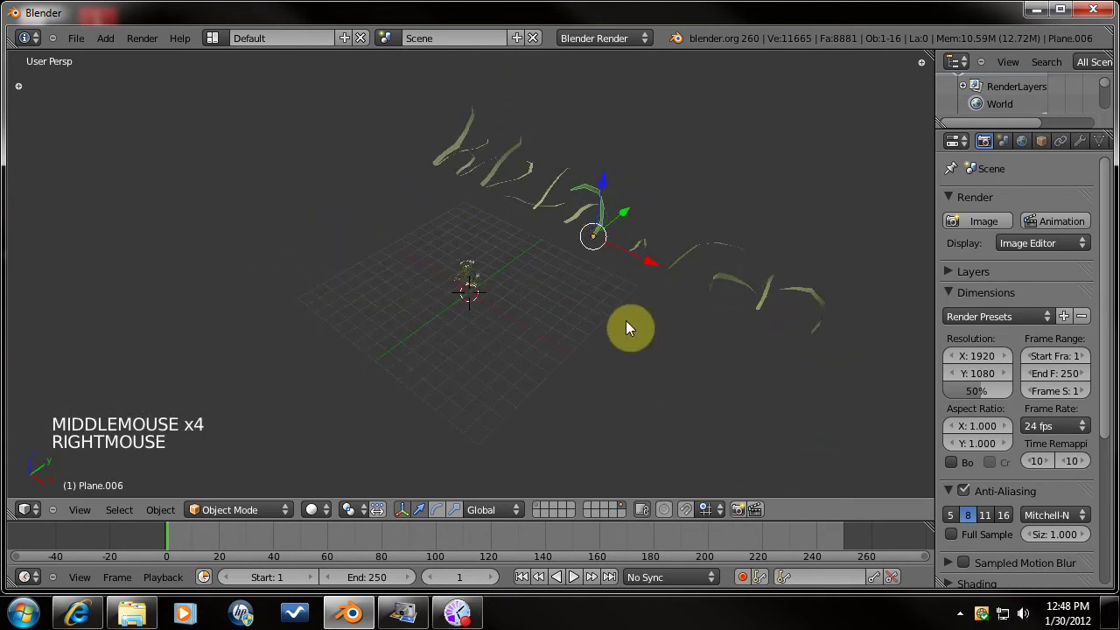
right_click(474, 281)
Orbit around the flower bush to inspect it, briefly toggling edit mode, and return over the grass.
scroll(up, 3)
middle_click(527, 377)
scroll(down, 3)
middle_click(651, 341)
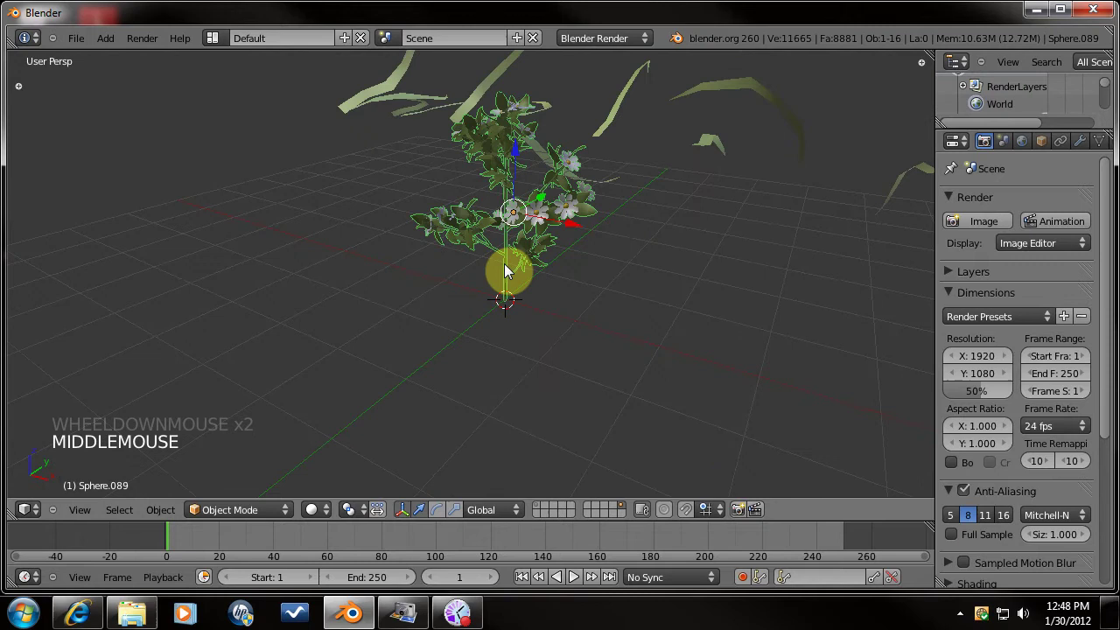
middle_click(601, 310)
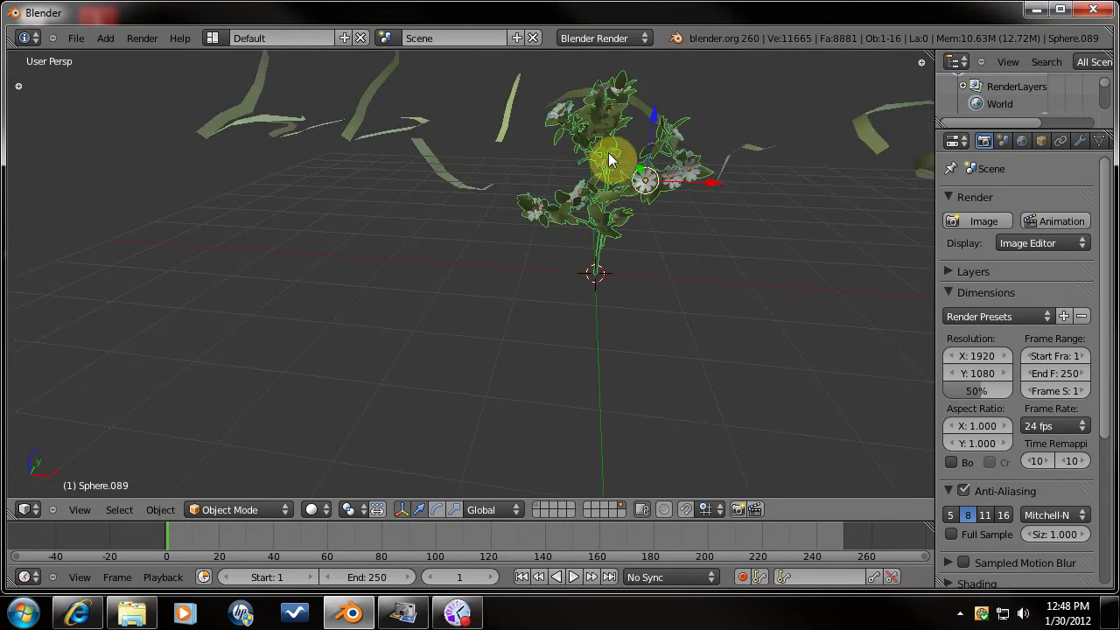
middle_click(633, 284)
scroll(down, 3)
middle_click(537, 314)
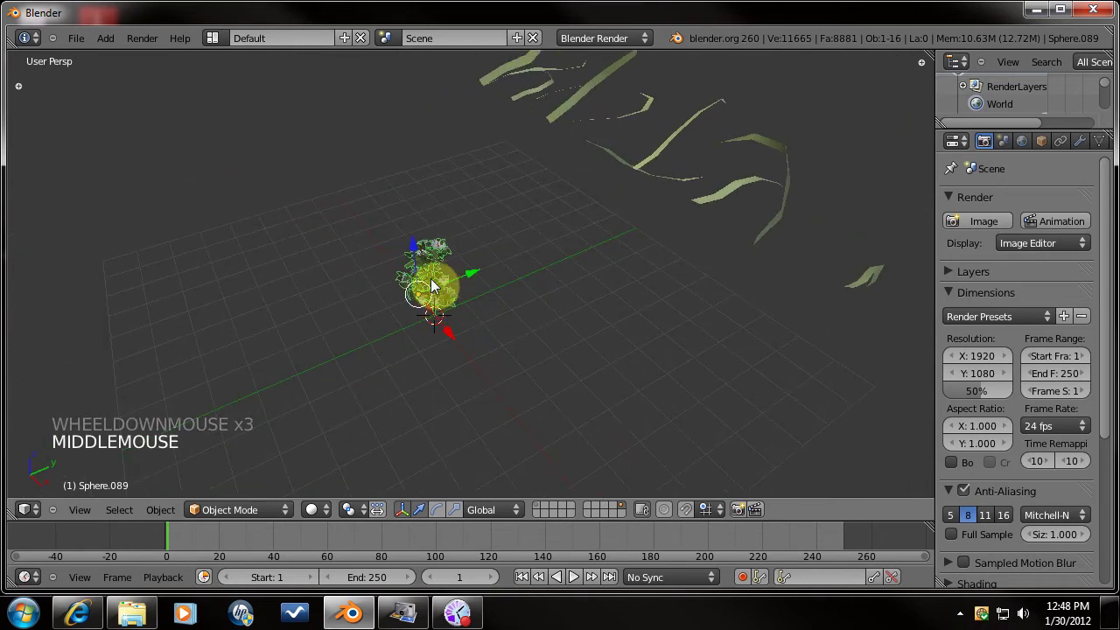
key(Tab)
scroll(up, 3)
key(Tab)
scroll(up, 3)
scroll(down, 3)
Select grass blade Plane.006 and enter Edit Mode on its mesh.
middle_click(557, 313)
scroll(down, 3)
right_click(668, 240)
scroll(down, 3)
middle_click(664, 379)
key(Tab)
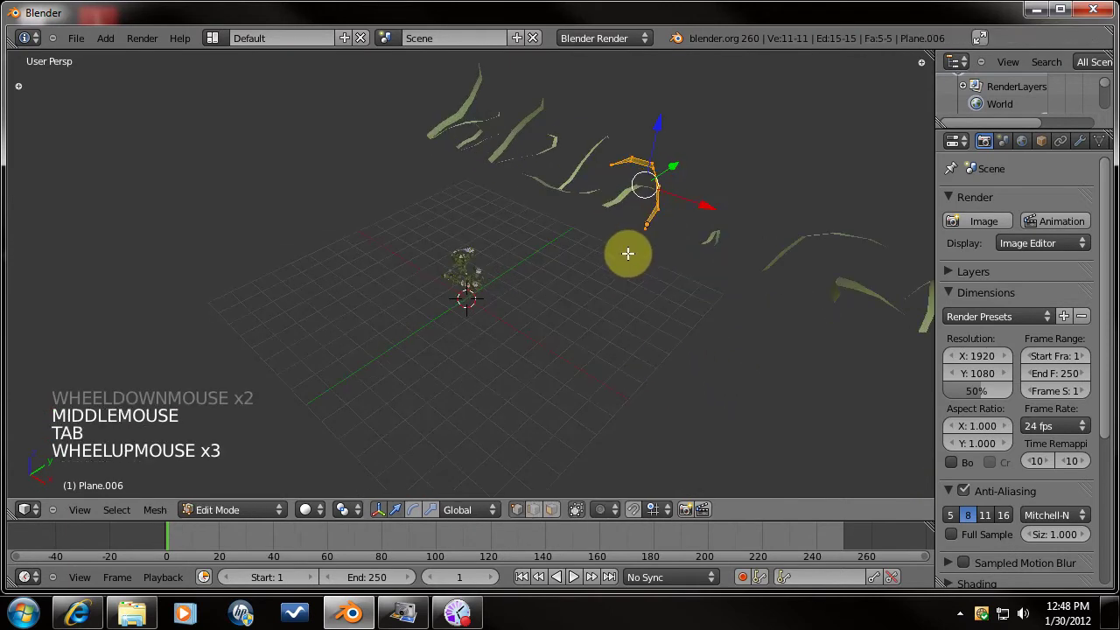
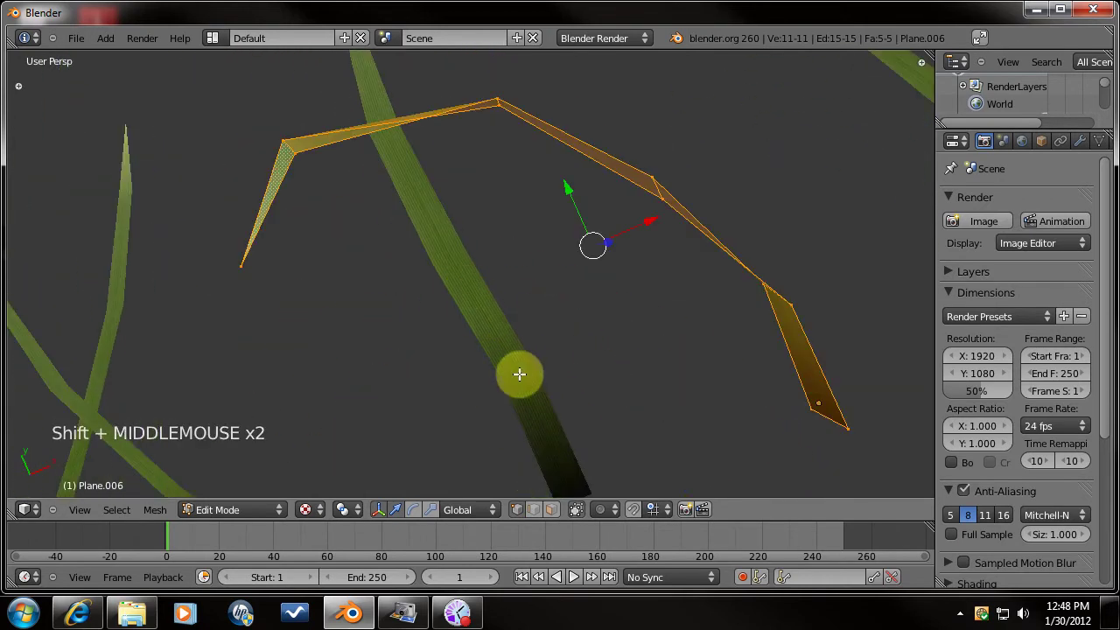
Leave mesh editing on the grass blade and view the grass from the right side.
scroll(down, 3)
scroll(down, 3)
middle_click(943, 120)
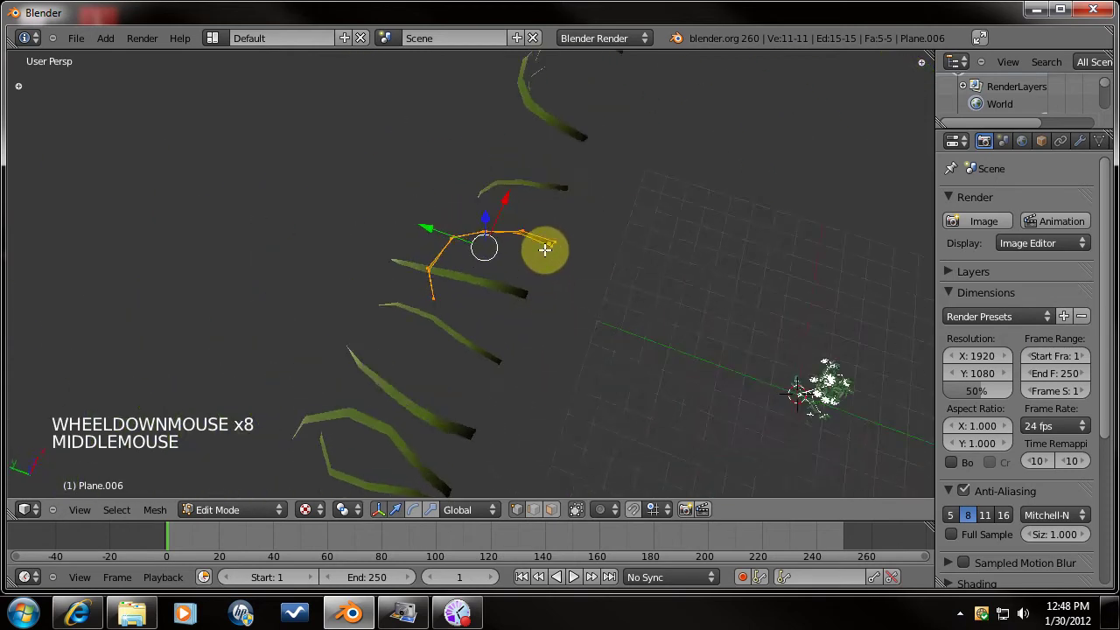
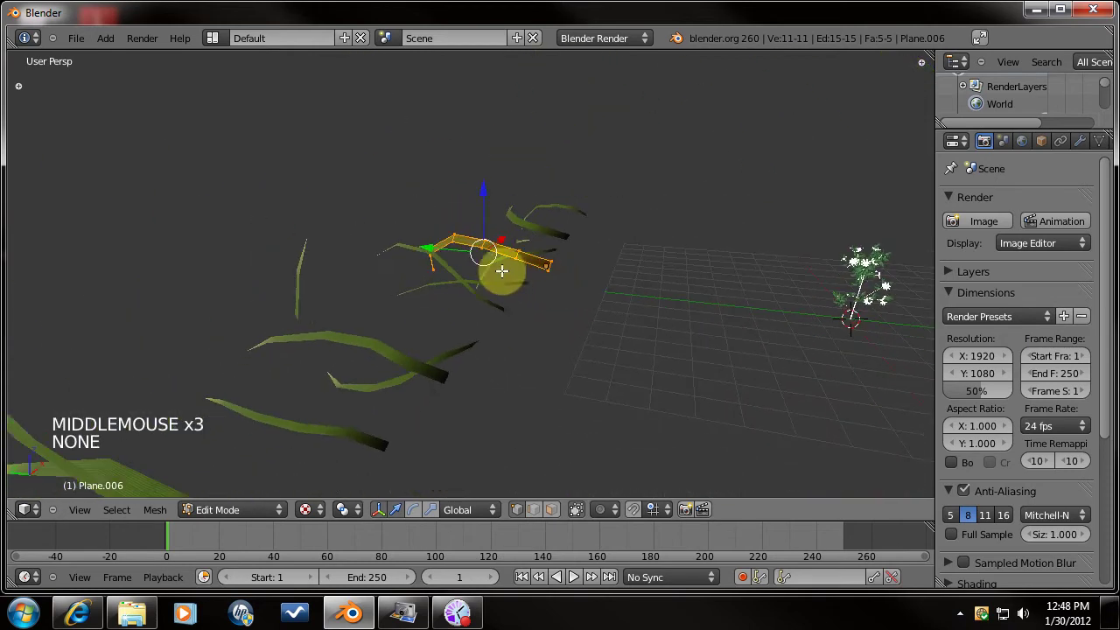
key(Tab)
key(KP_3)
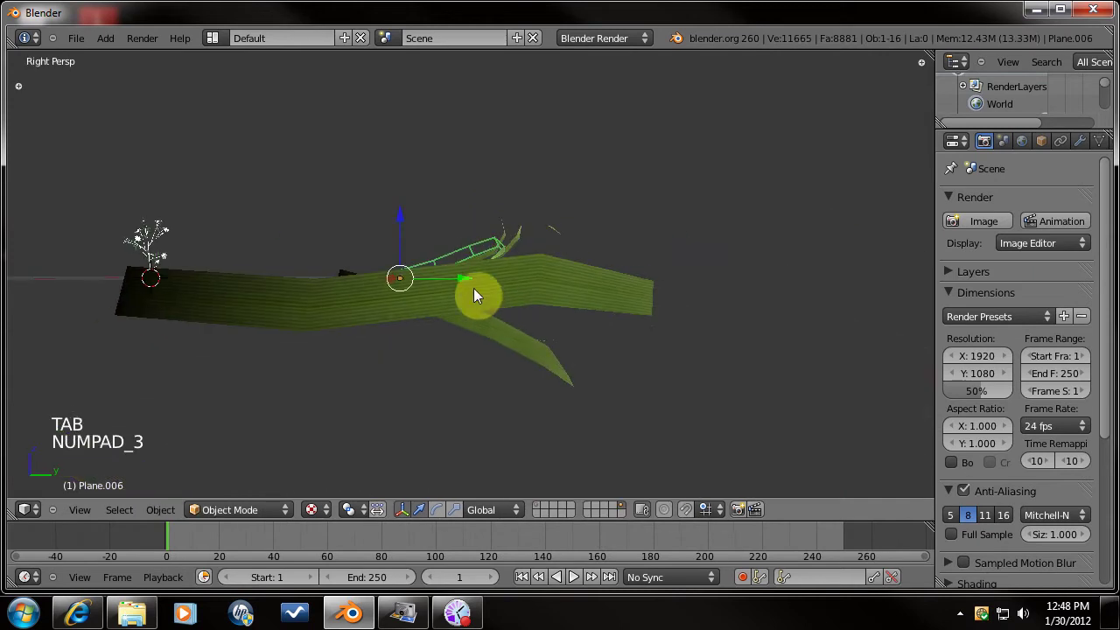
middle_click(477, 300)
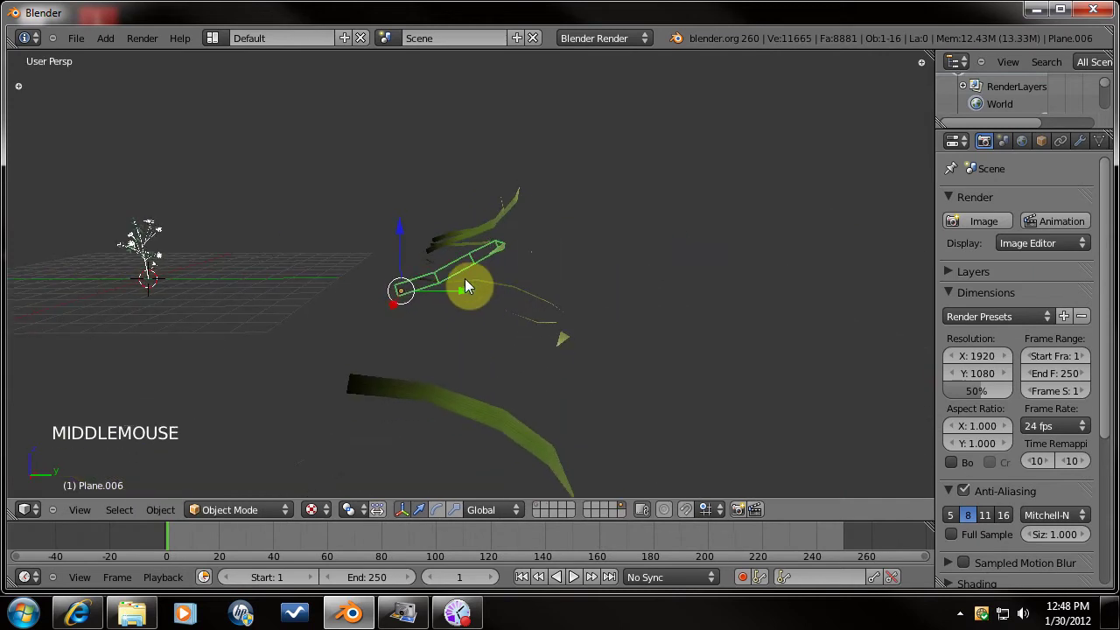
Show the grass blades as wireframe in Right Ortho view without perspective.
key(KP_5)
key(z)
middle_click(468, 277)
key(KP_3)
scroll(up, 3)
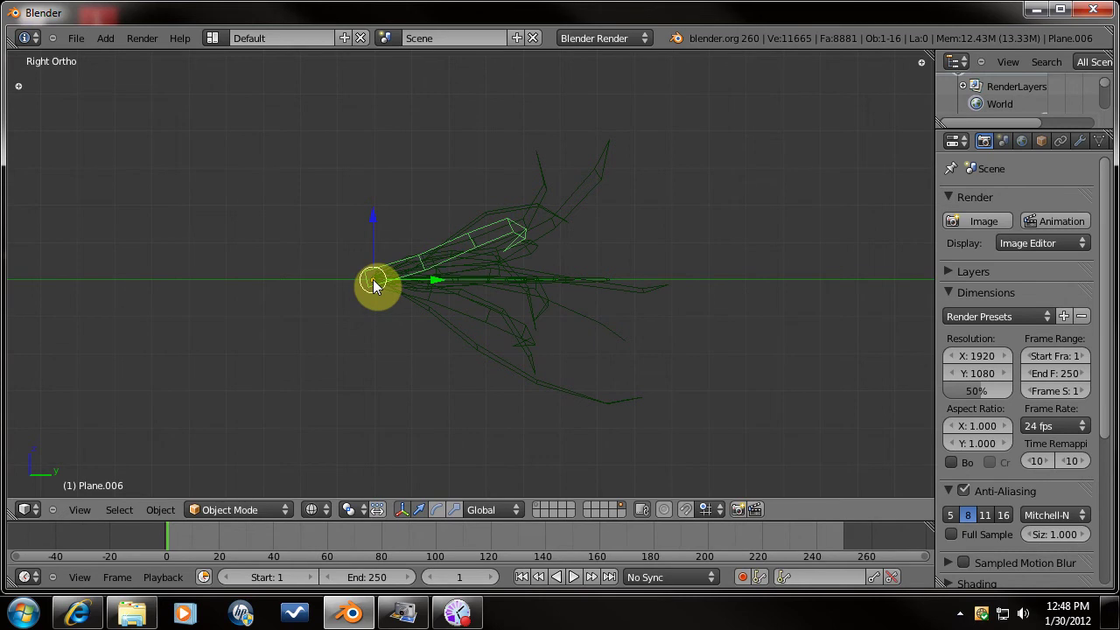
middle_click(483, 286)
key(KP_7)
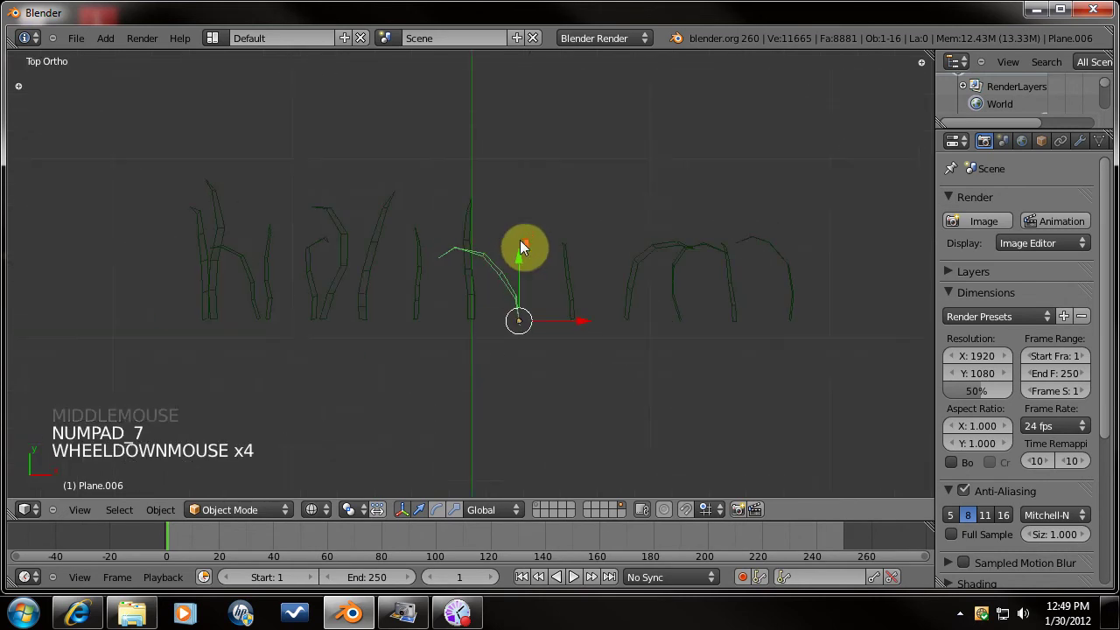
scroll(down, 3)
scroll(up, 3)
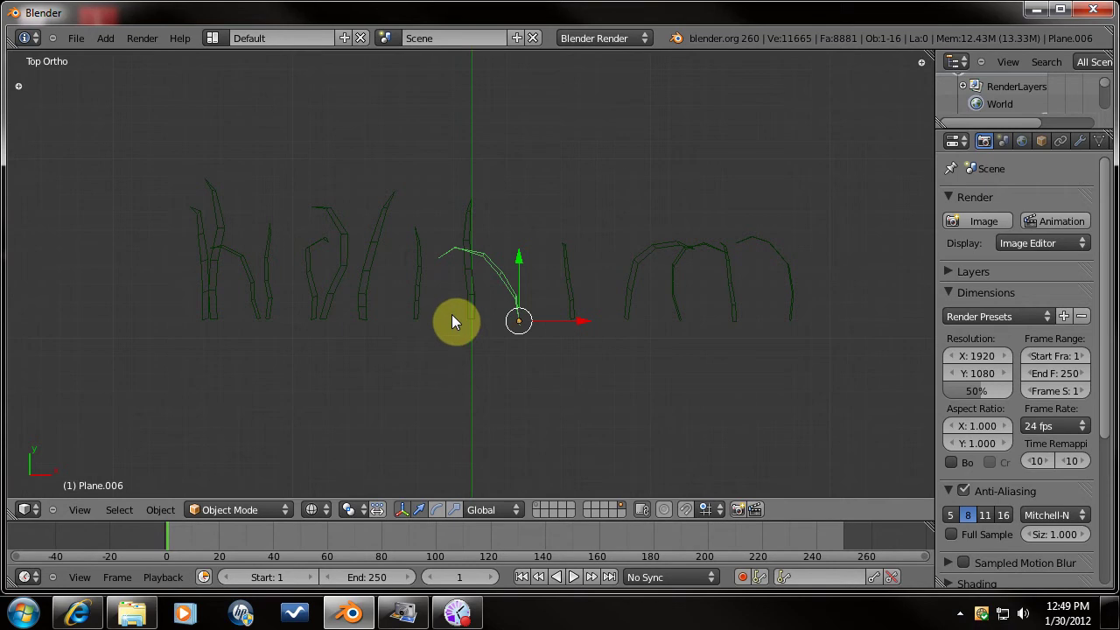
right_click(787, 274)
right_click(739, 287)
right_click(679, 279)
right_click(649, 272)
right_click(574, 271)
right_click(511, 306)
right_click(466, 292)
right_click(408, 291)
right_click(412, 288)
right_click(365, 268)
right_click(346, 277)
right_click(319, 285)
right_click(278, 280)
right_click(246, 277)
right_click(231, 236)
right_click(205, 237)
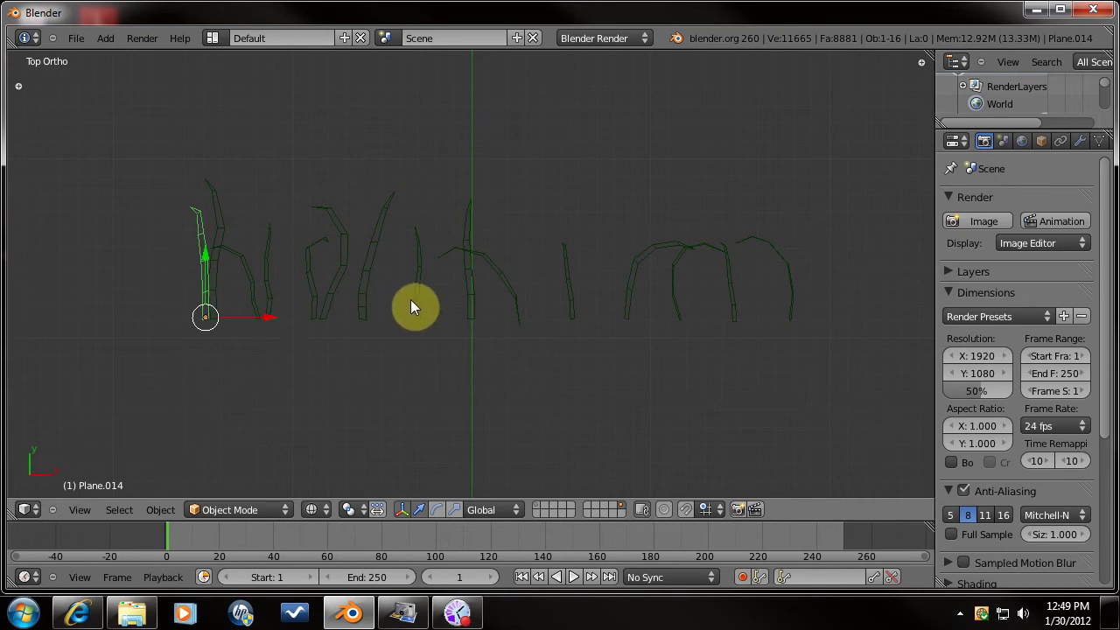
key(a)
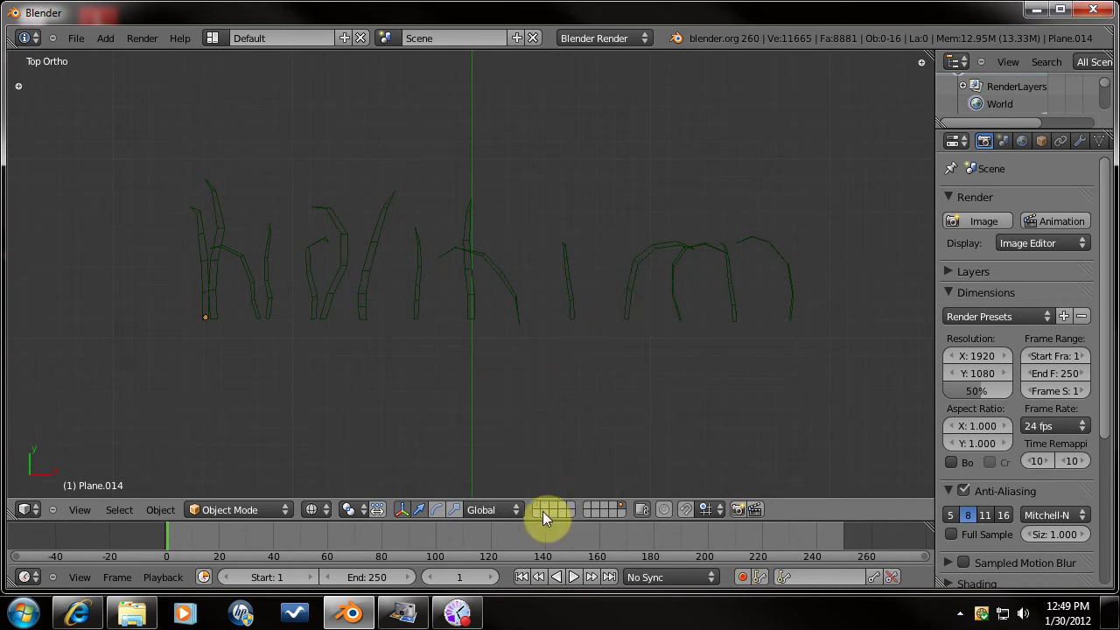
Show only the scene layer holding the camera and orbit around it.
click(540, 511)
middle_click(517, 350)
middle_click(535, 296)
scroll(up, 3)
middle_click(530, 361)
middle_click(580, 356)
middle_click(562, 302)
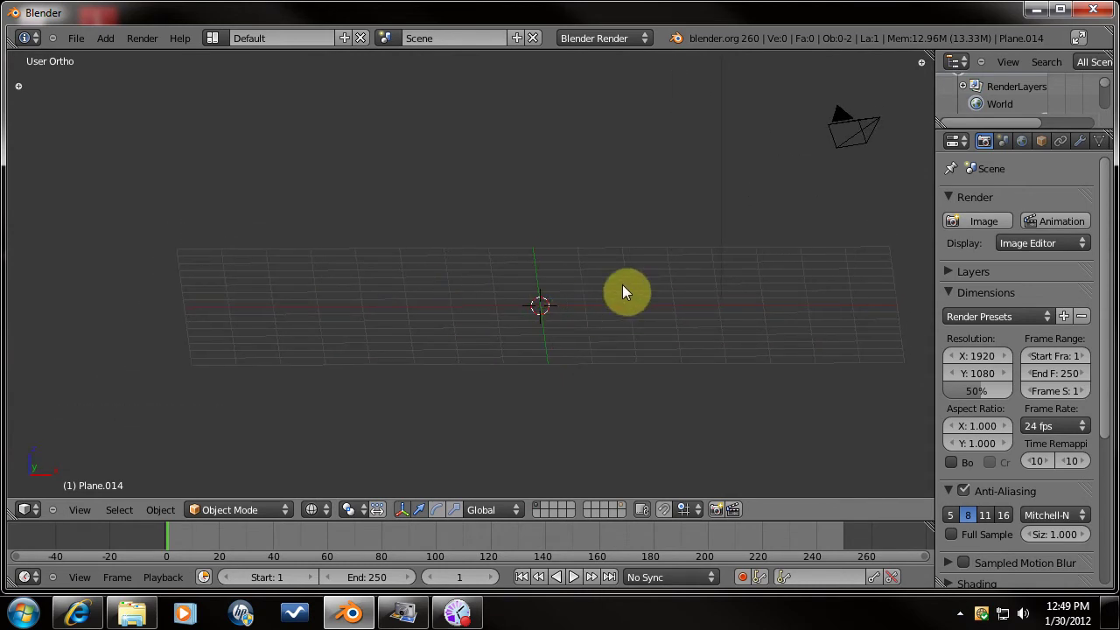
Browse the Model Library via Append, cancel without appending, and reopen the File menu.
click(86, 41)
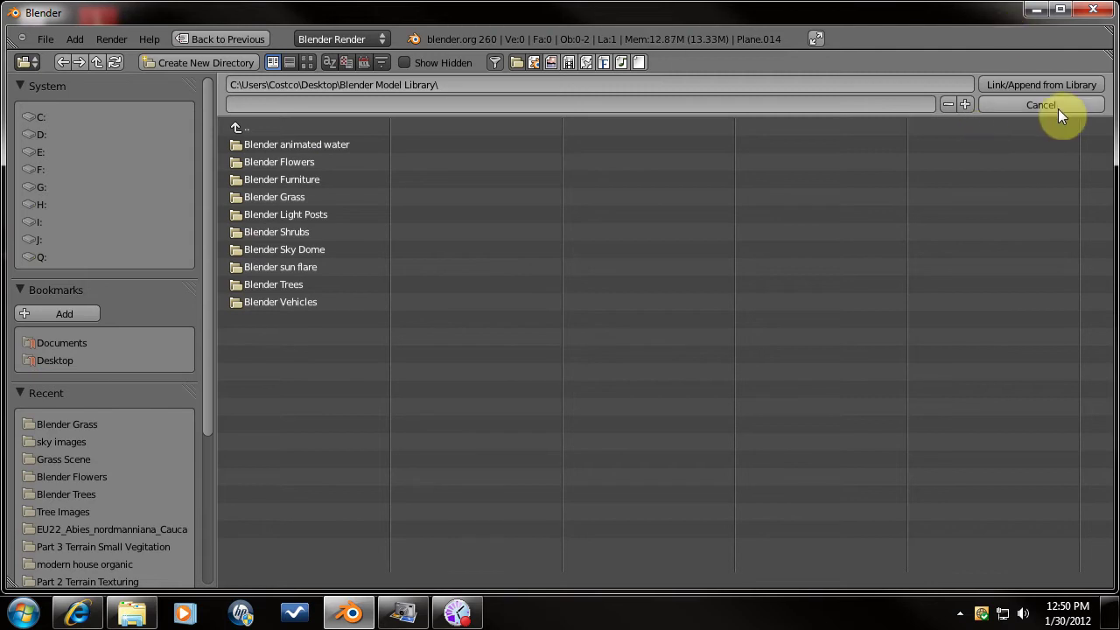
click(1021, 110)
click(79, 39)
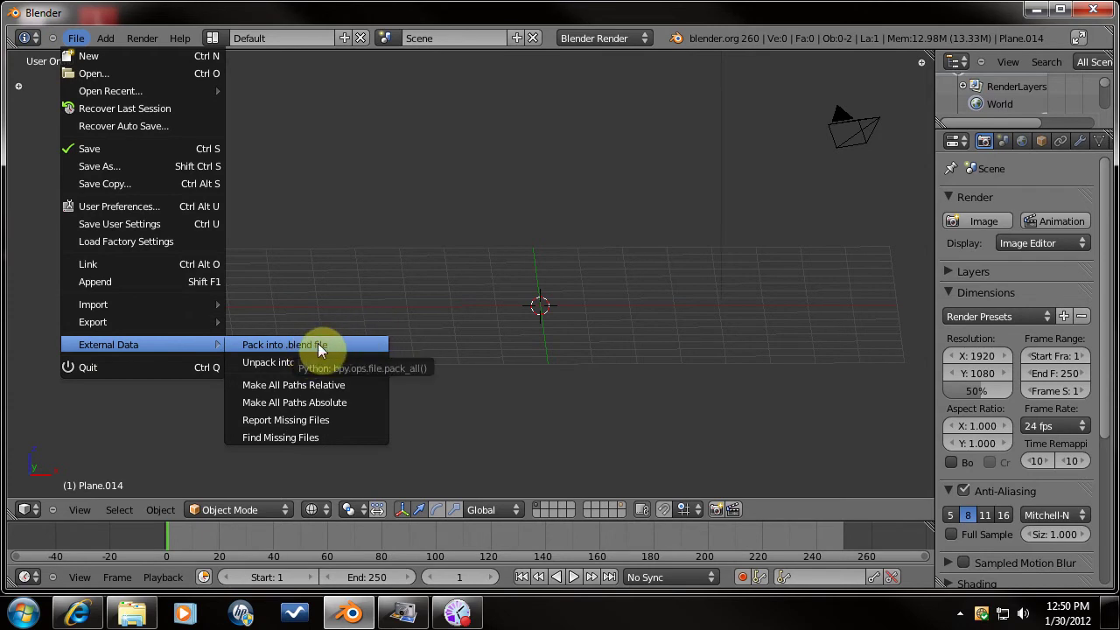
Look straight down on the scene from the top view.
middle_click(555, 288)
middle_click(533, 319)
middle_click(533, 346)
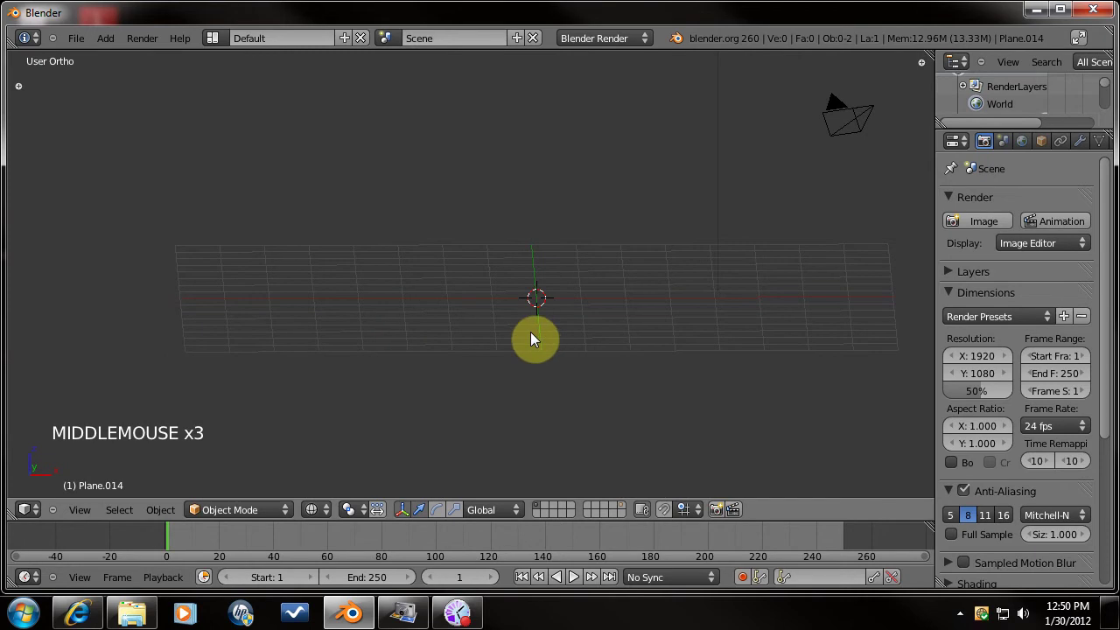
key(KP_7)
scroll(down, 3)
middle_click(600, 278)
middle_click(598, 255)
key(shift+a)
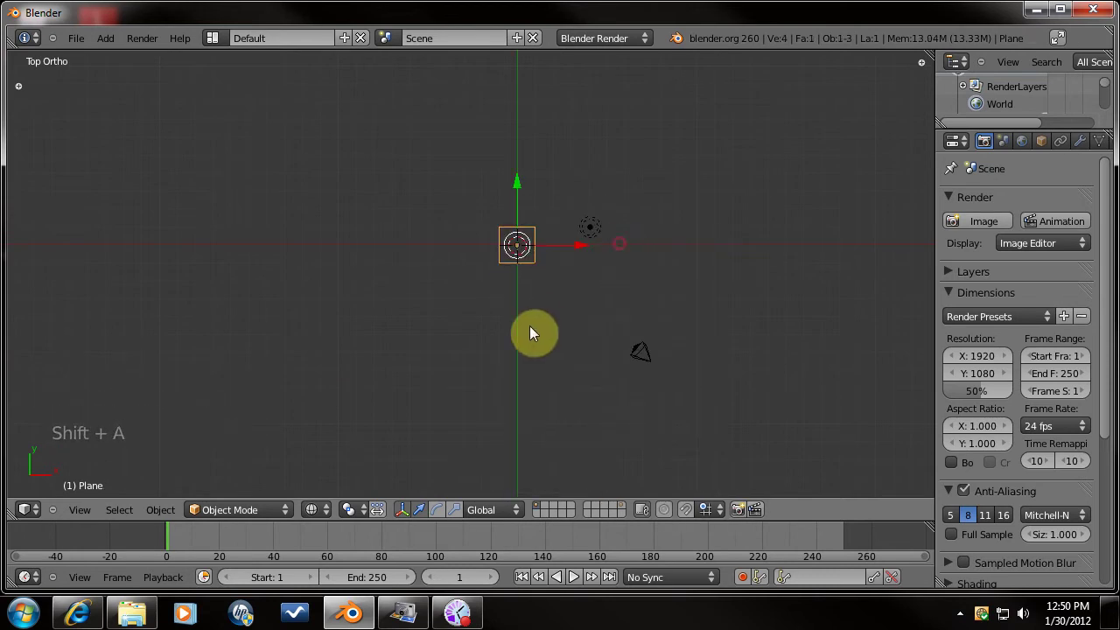
Switch to Front Ortho view and zoom in on the scene.
key(KP_1)
scroll(up, 3)
middle_click(561, 258)
scroll(up, 3)
middle_click(529, 317)
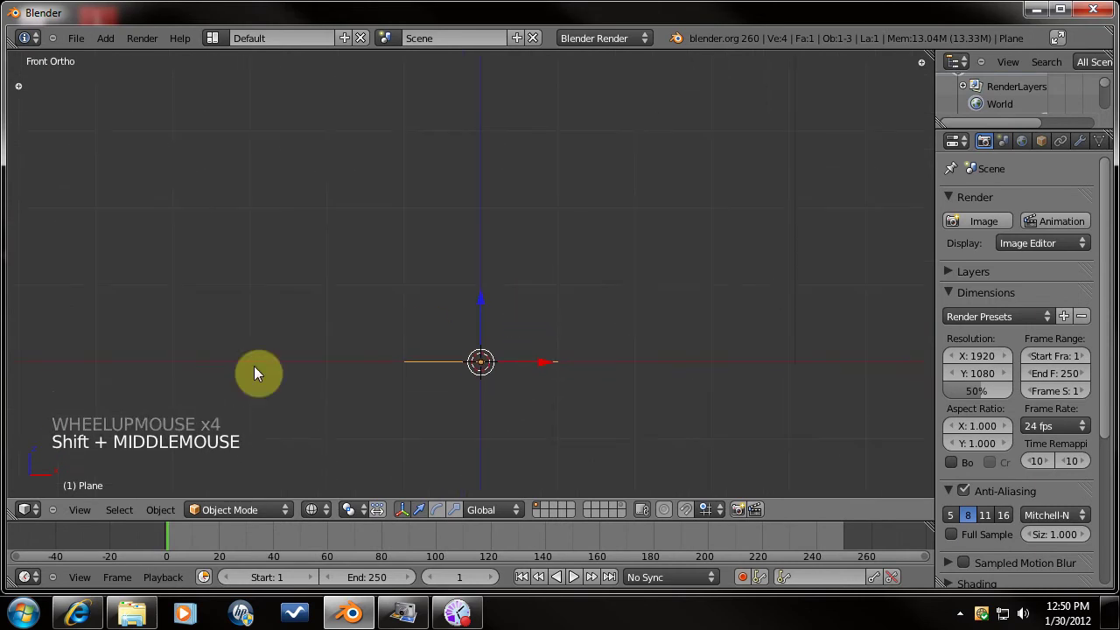
In camera view, select the ground plane and adjust its placement.
key(ctrl+alt+KP_0)
right_click(594, 153)
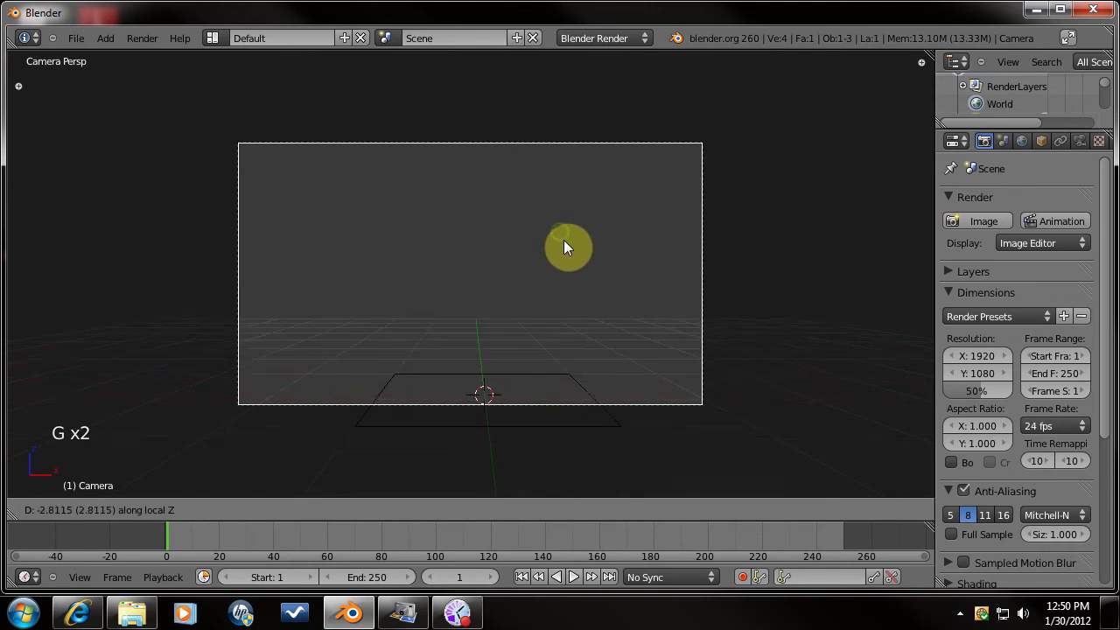
right_click(535, 369)
key(s)
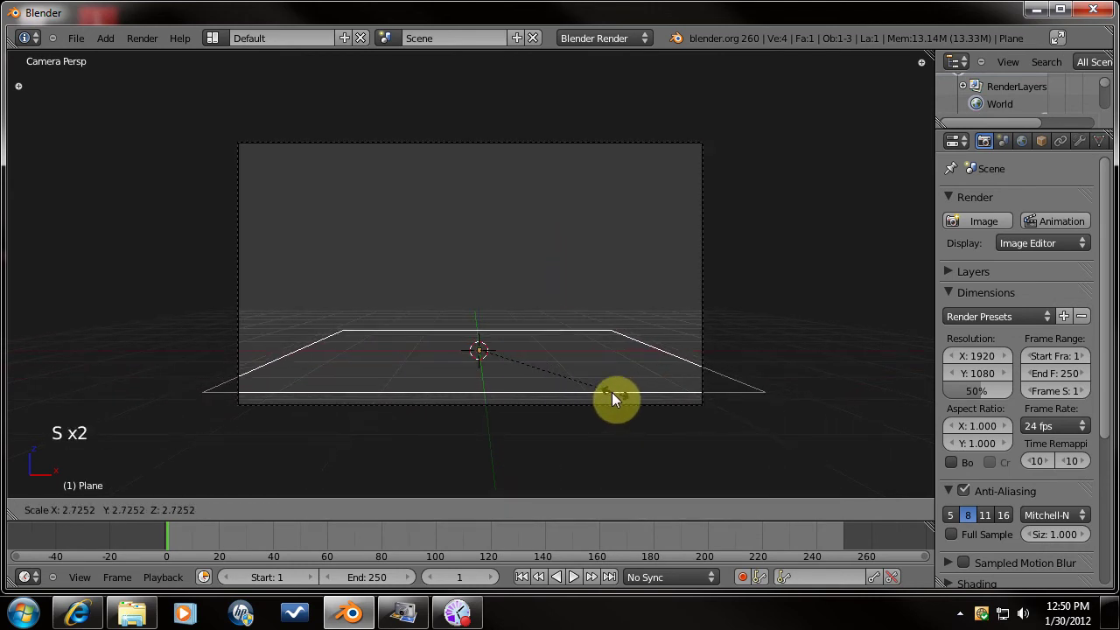
click(604, 387)
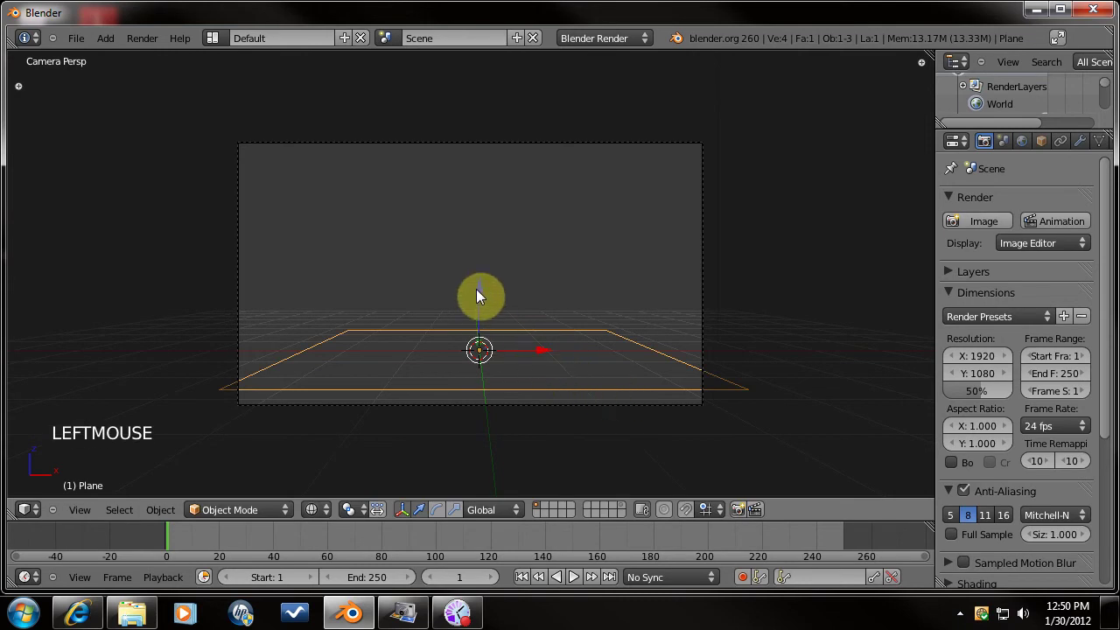
click(551, 359)
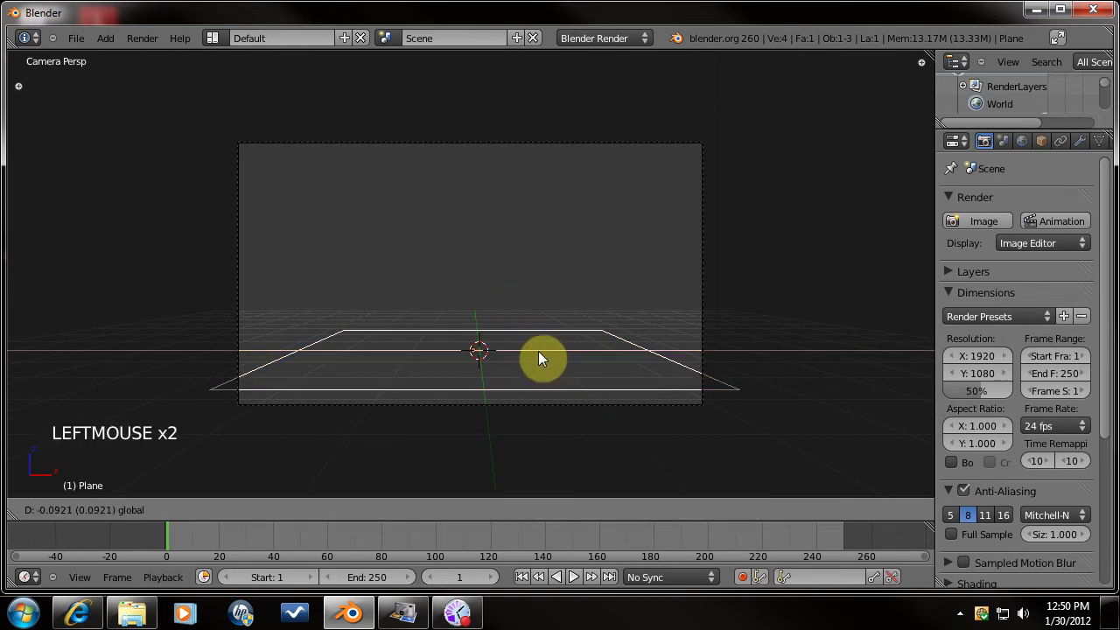
In Edit Mode, pull the plane's two far corner vertices back toward the horizon.
key(Tab)
right_click(943, 120)
right_click(943, 120)
key(s)
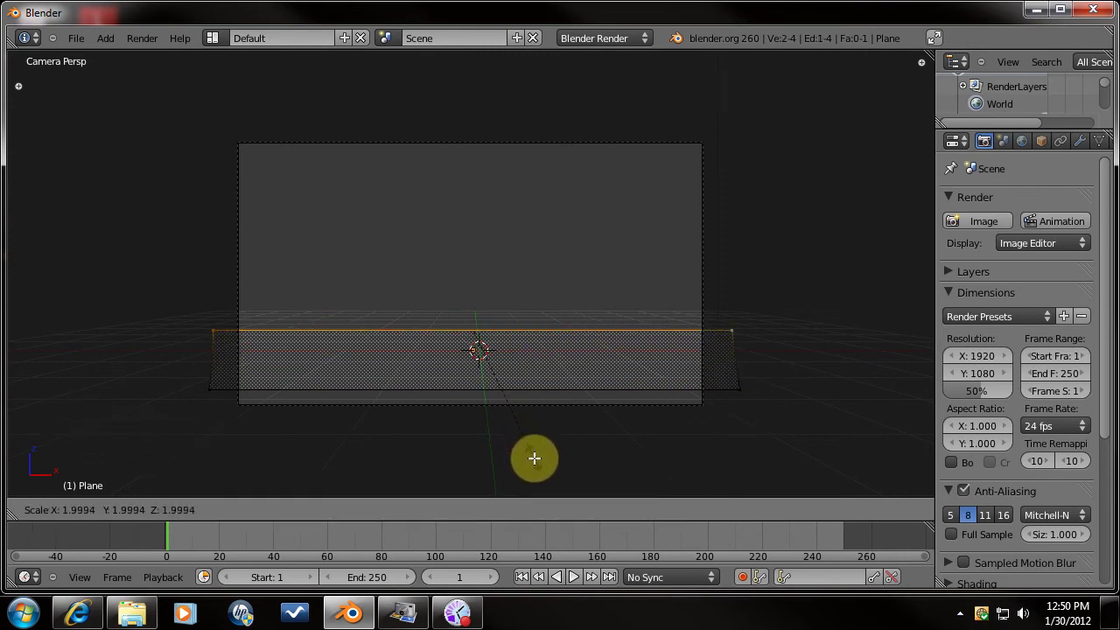
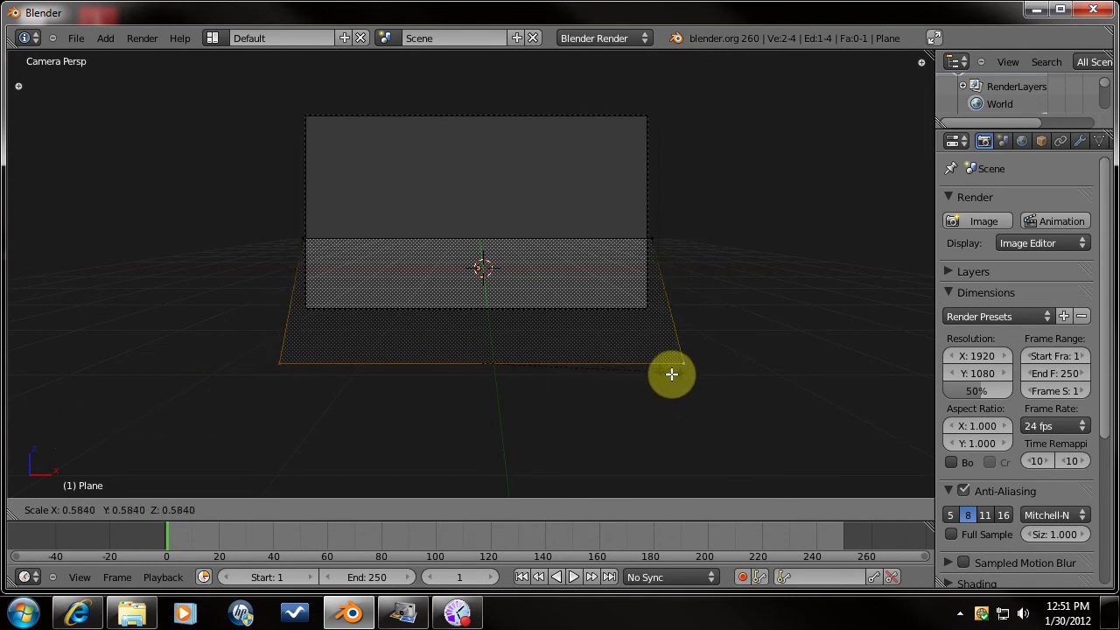
click(944, 121)
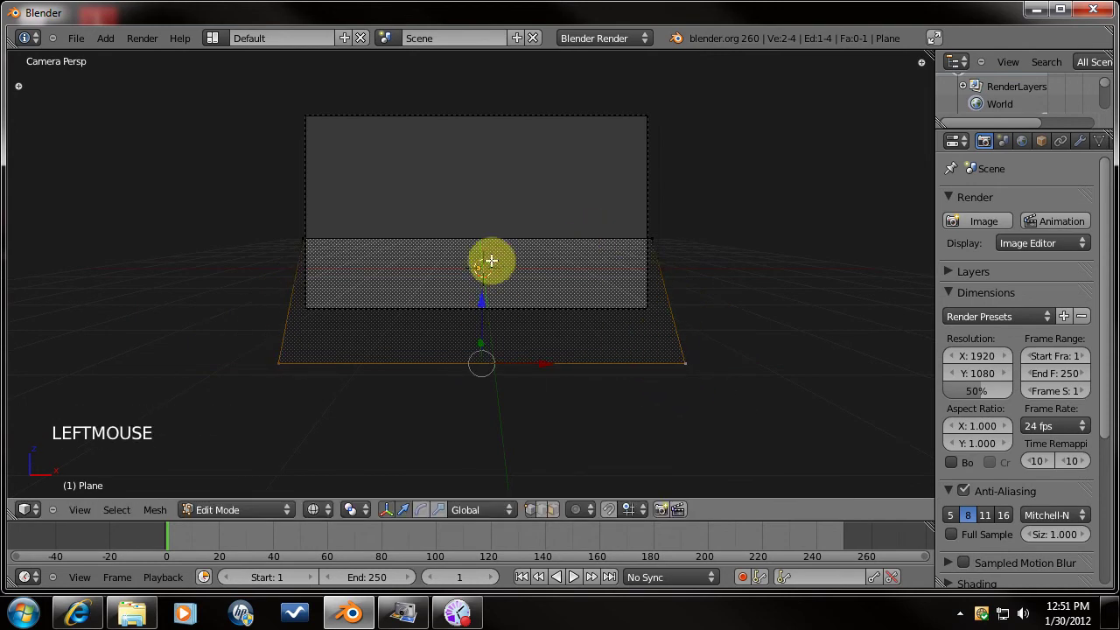
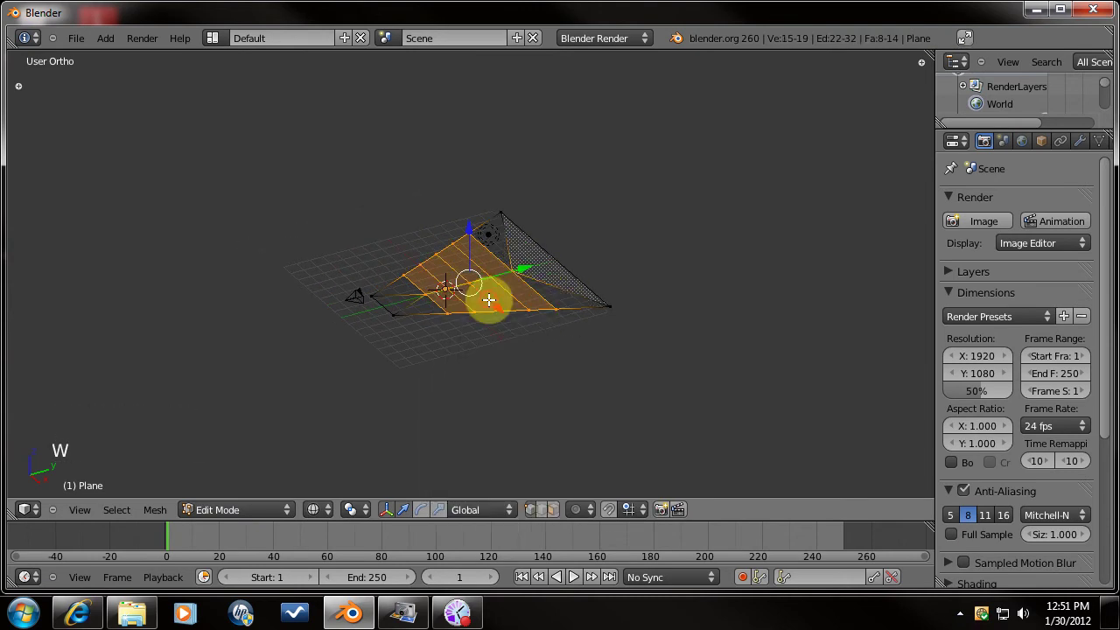
Undo the partial subdivide, select all faces and subdivide the plane from the Mesh Tools shelf.
key(ctrl+z)
key(a)
key(a)
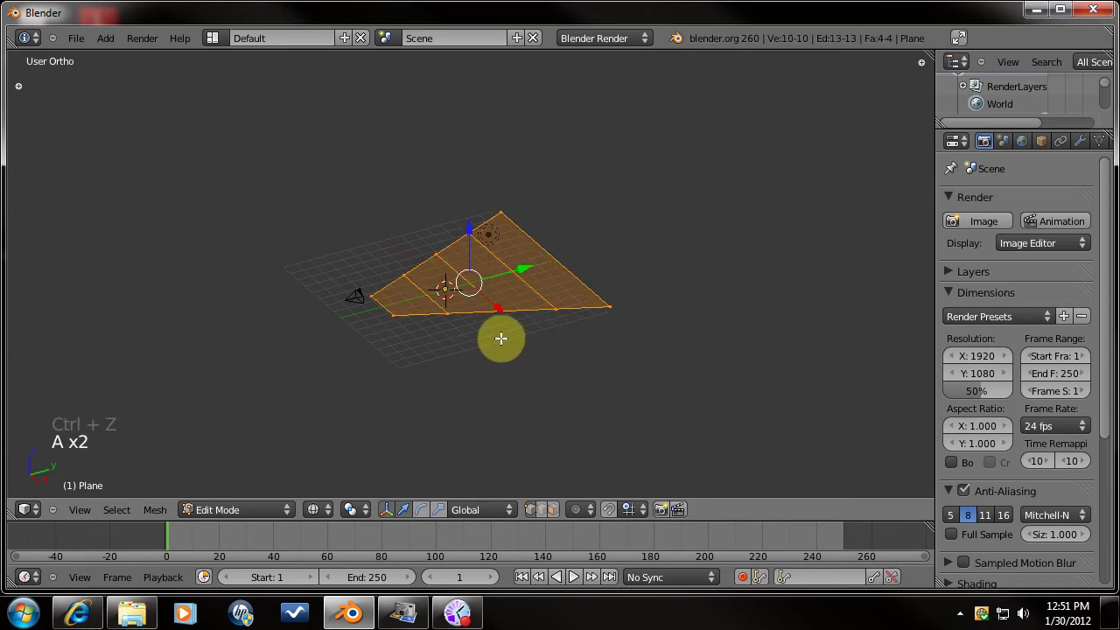
key(w)
key(t)
click(73, 366)
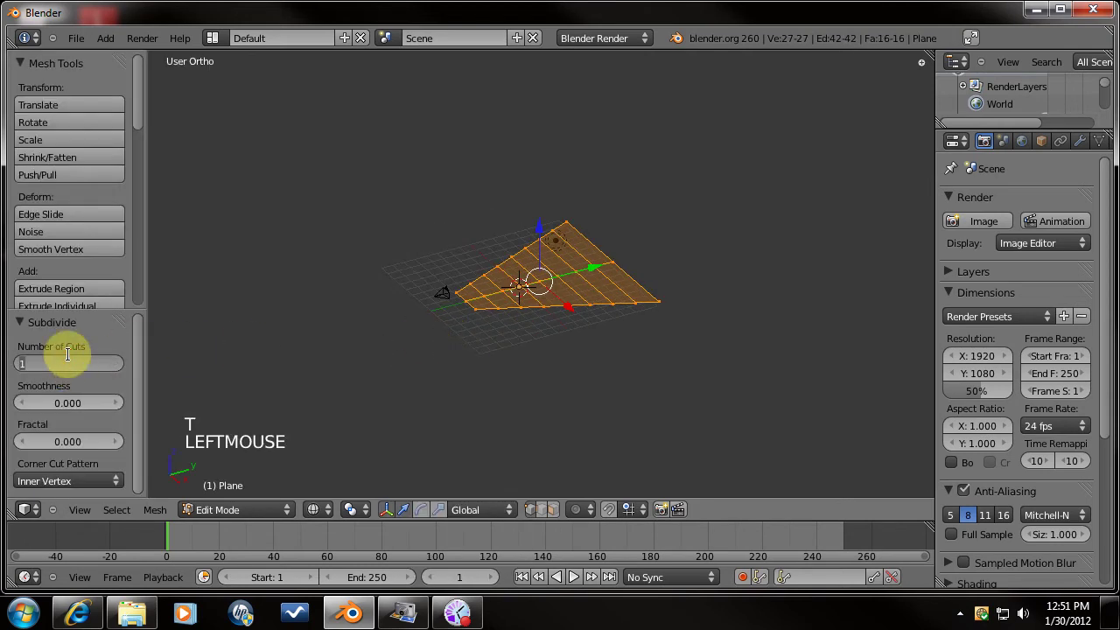
Zoom on the subdivided plane and undo one subdivision step.
scroll(up, 3)
scroll(down, 3)
key(ctrl+z)
scroll(down, 3)
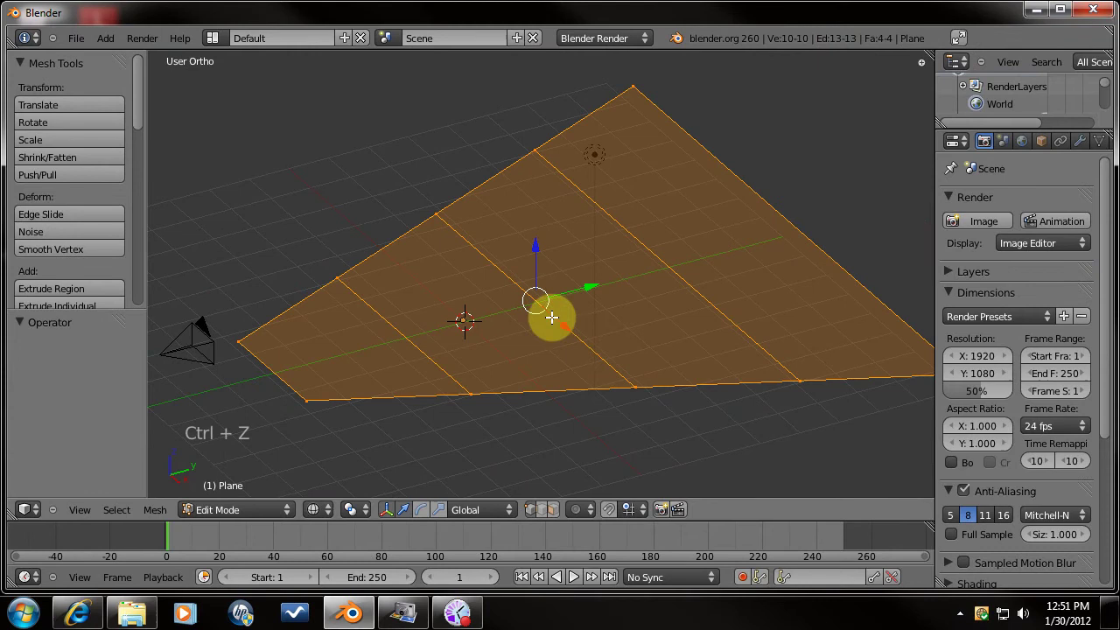
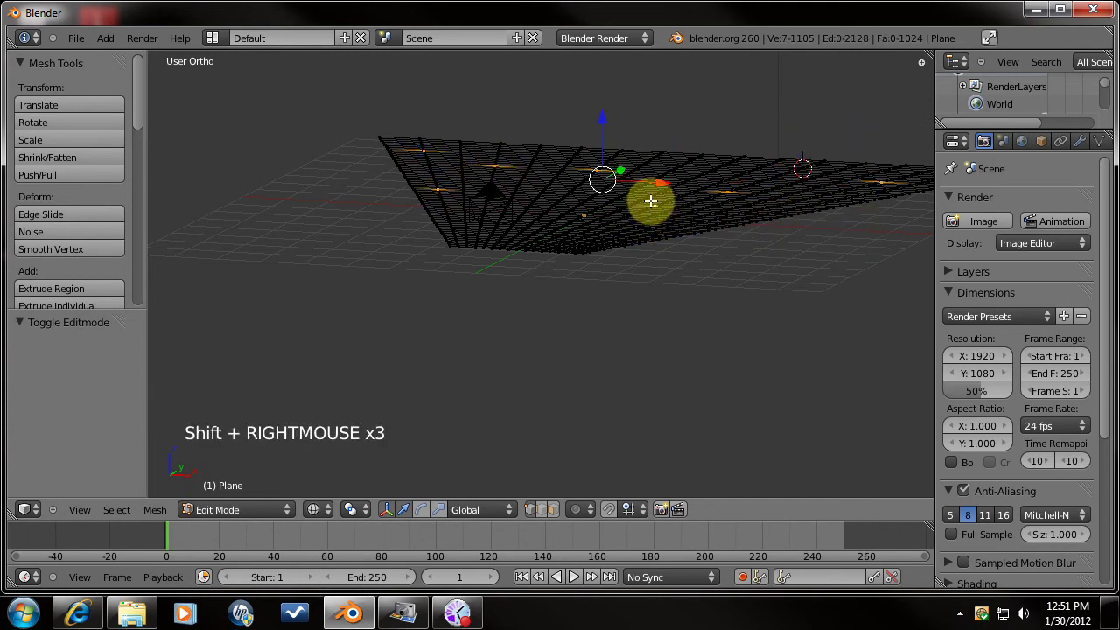
With proportional editing on, raise the far-side vertices into soft ridges and show the plane solid in Object Mode.
key(o)
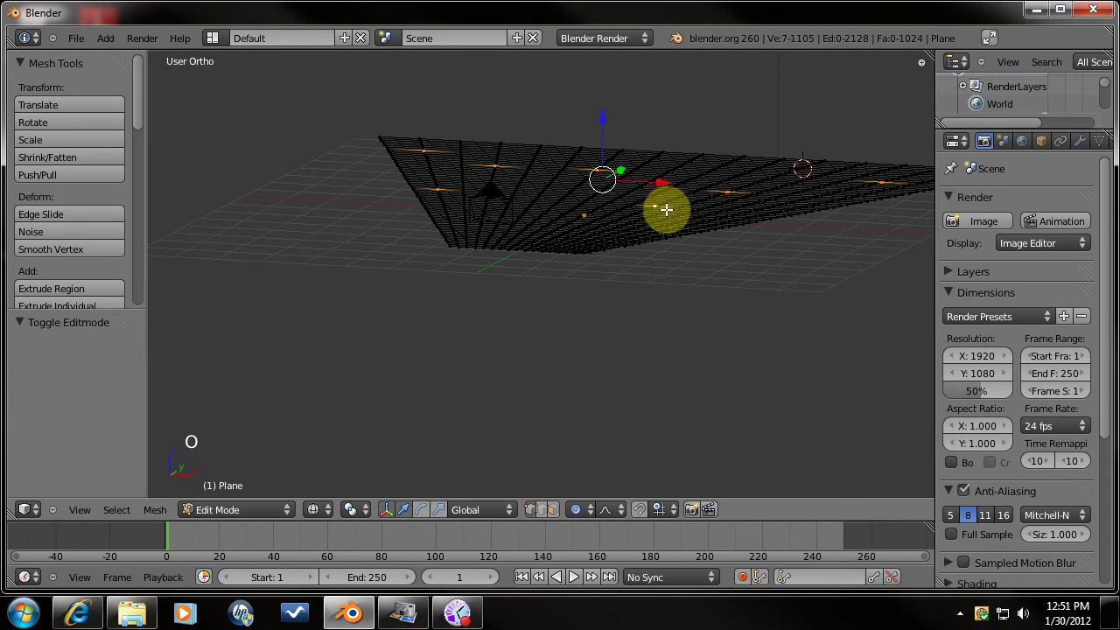
key(g)
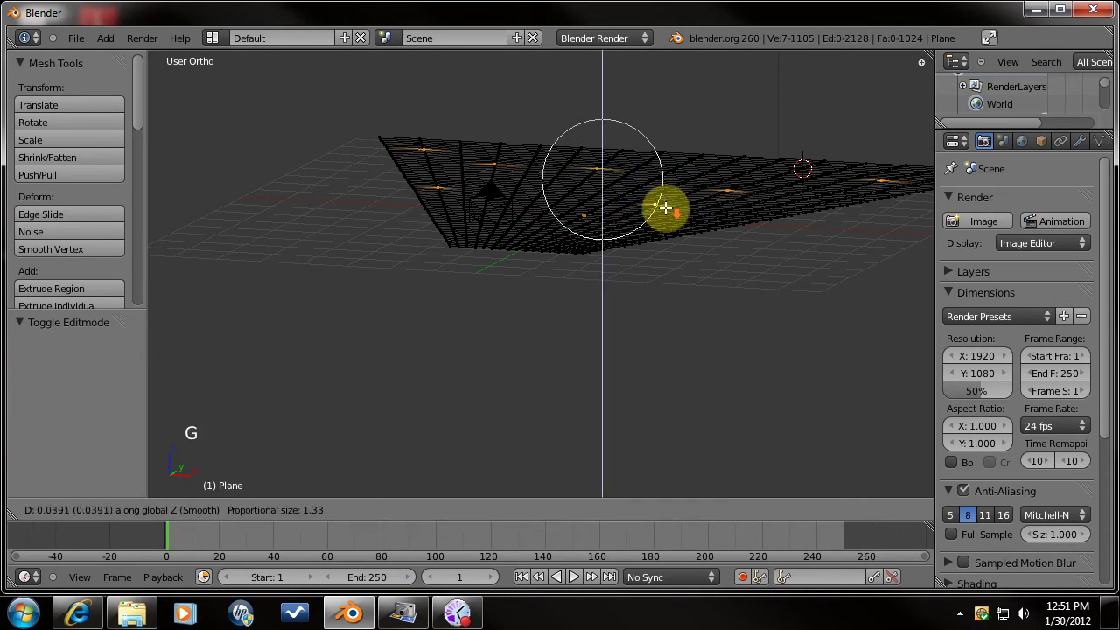
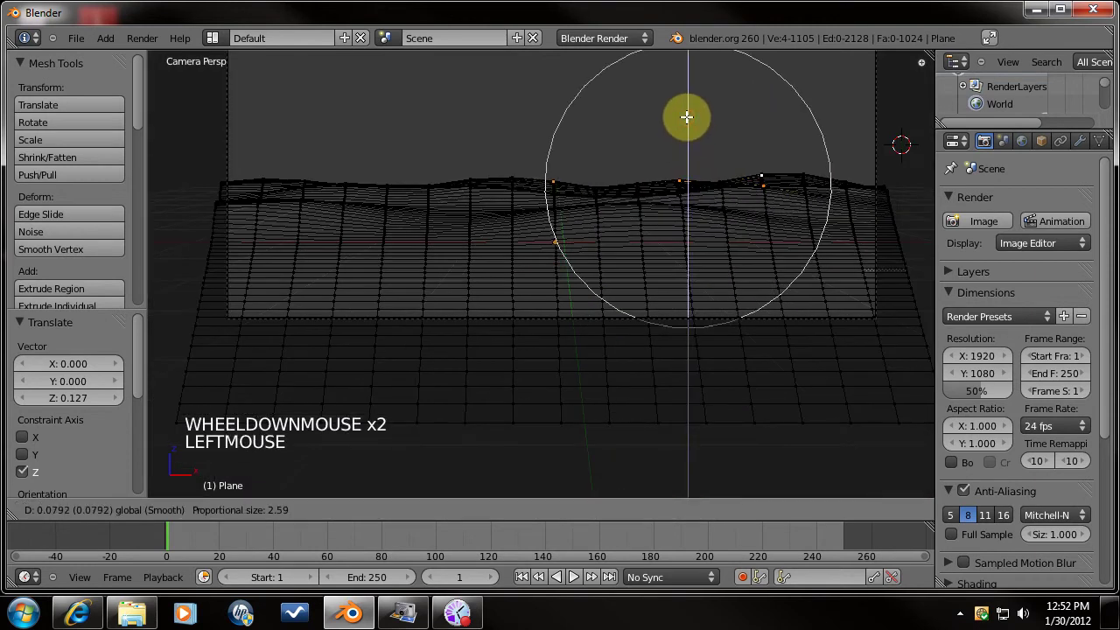
key(Tab)
key(Tab)
key(z)
key(Tab)
click(49, 285)
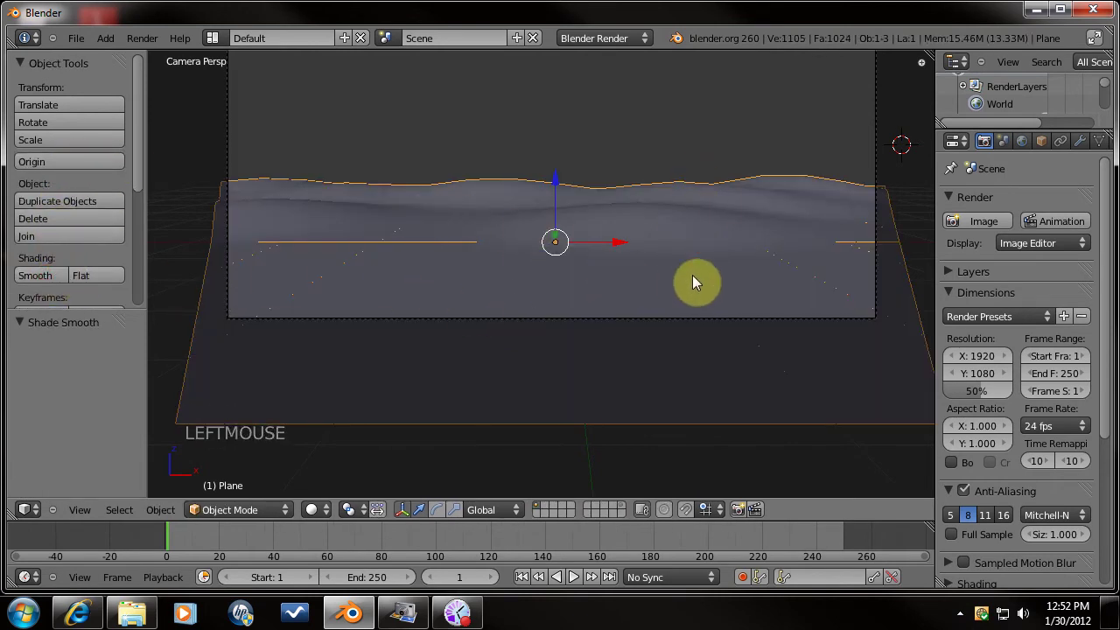
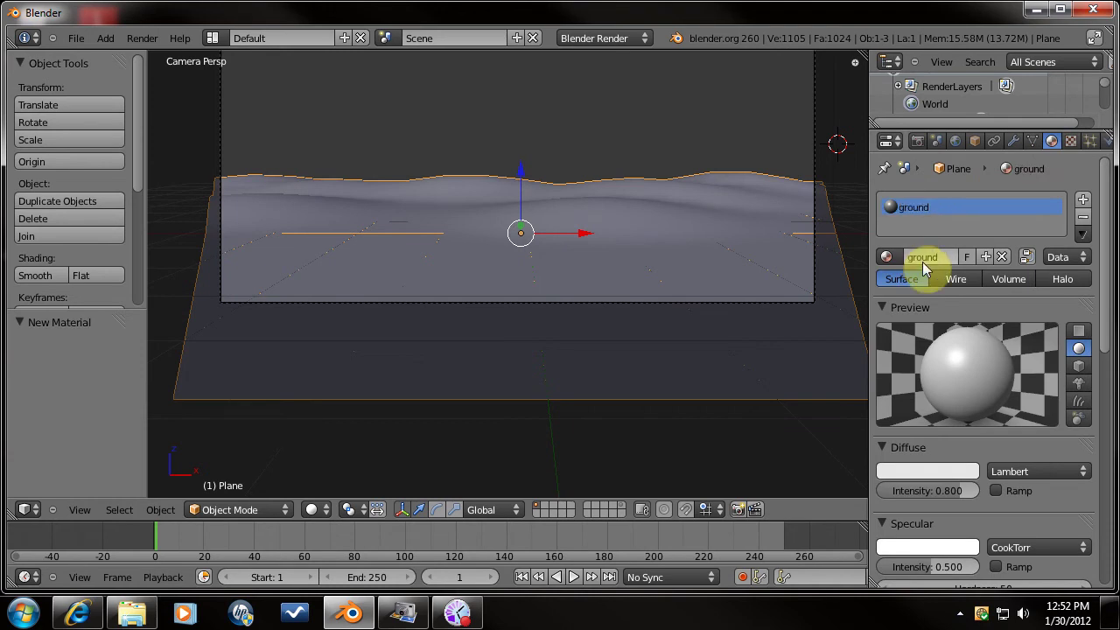
Give the ground material a dark diffuse colour, specular intensity 0 and Oren-Nayar diffuse shading.
click(955, 479)
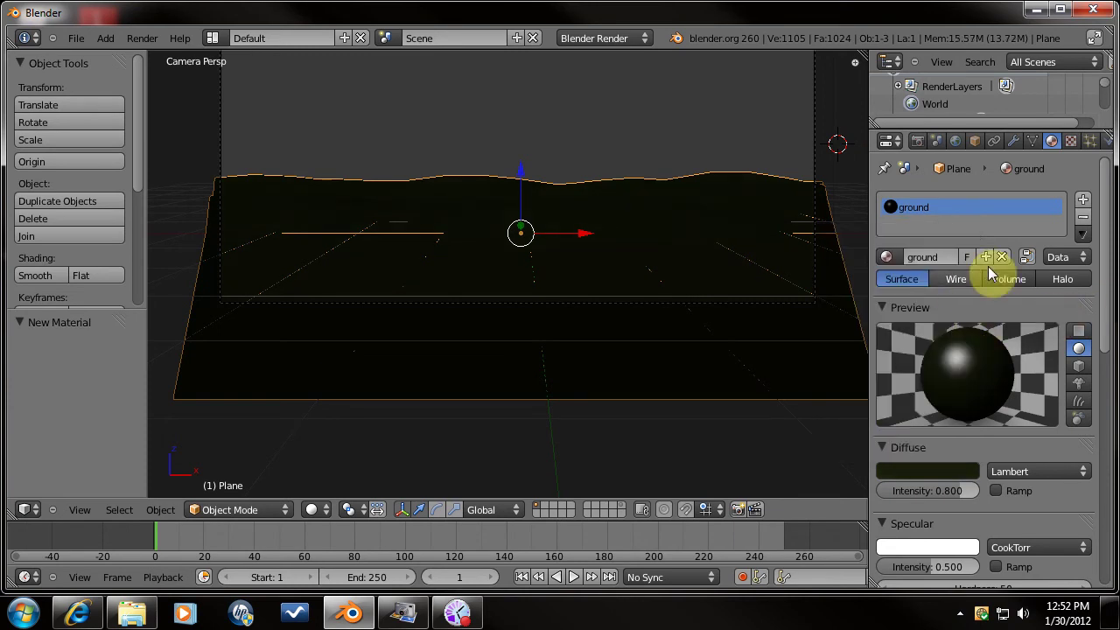
scroll(down, 3)
click(936, 505)
click(1017, 409)
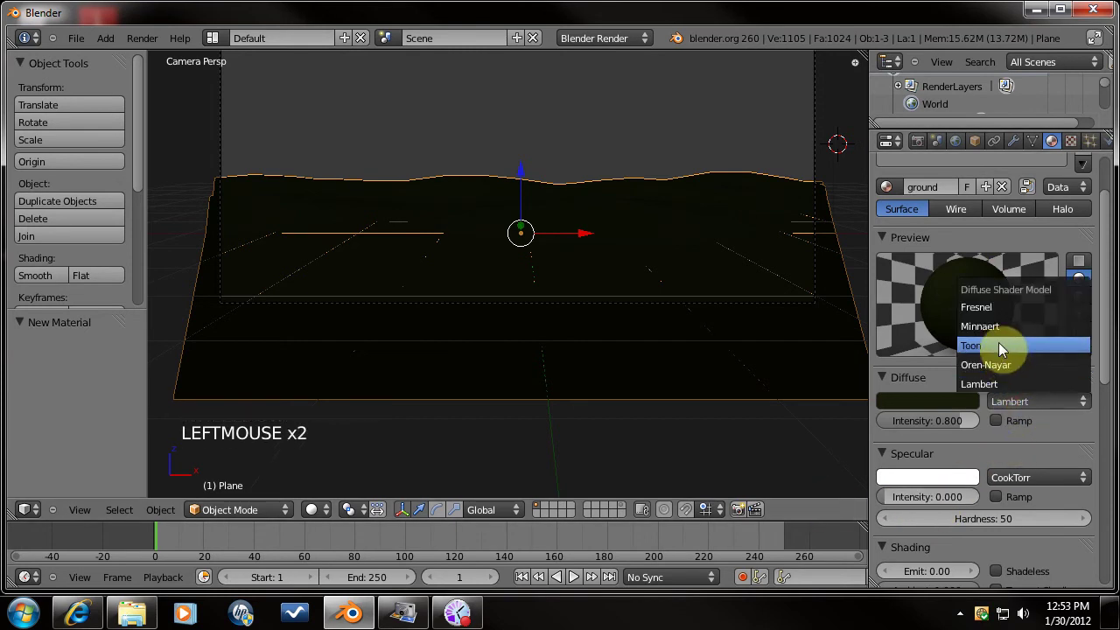
click(990, 448)
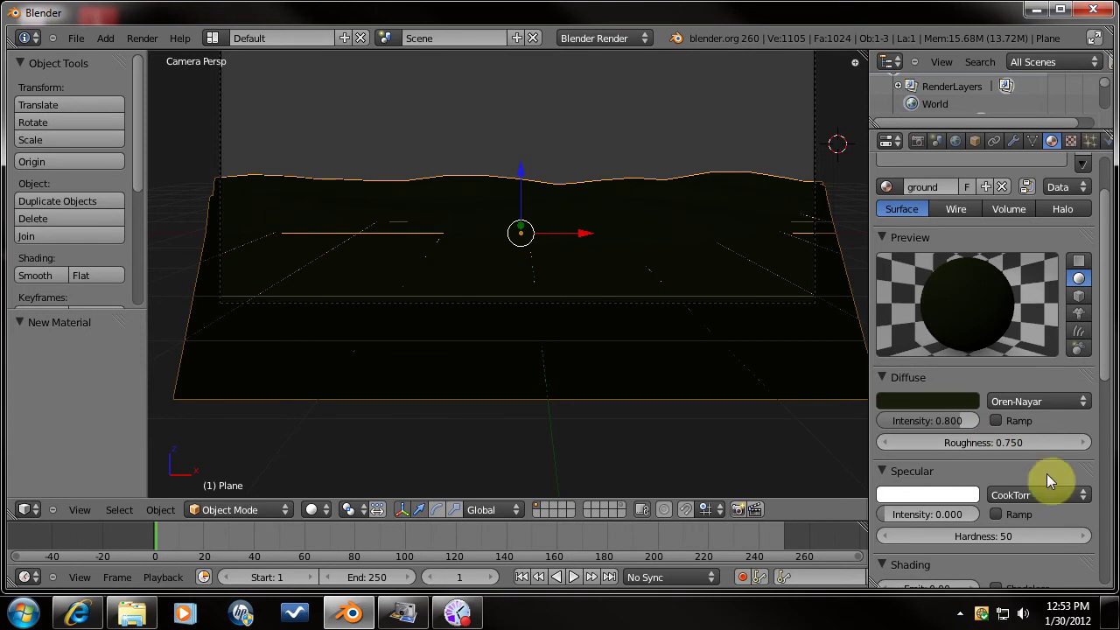
Switch the Properties editor to the World lighting settings.
scroll(down, 3)
scroll(down, 3)
scroll(down, 3)
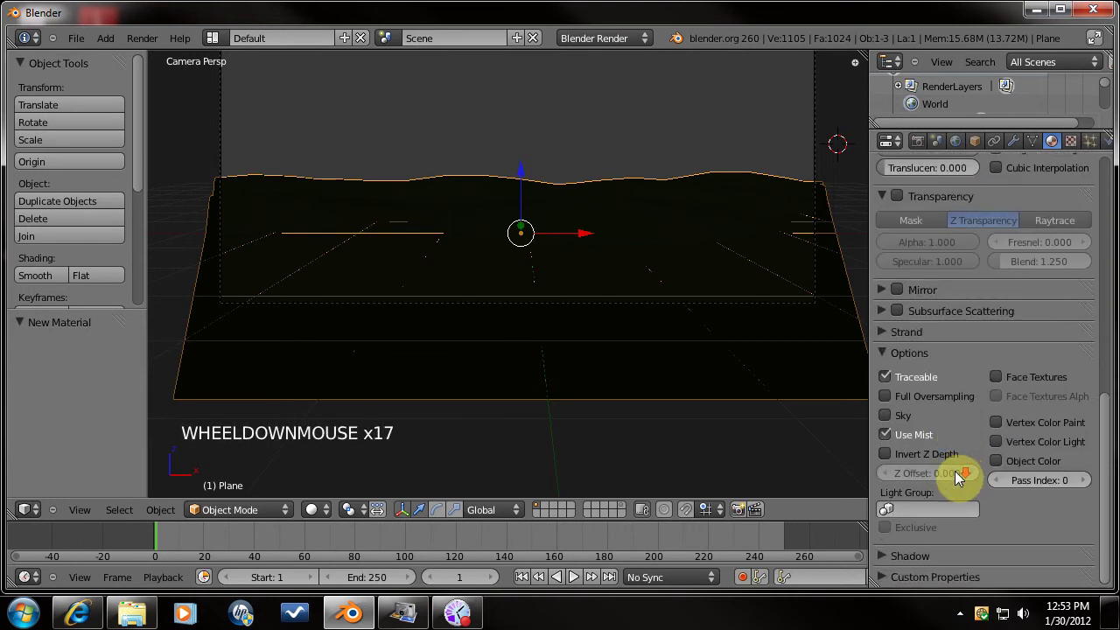
scroll(down, 3)
scroll(up, 3)
click(962, 151)
scroll(up, 3)
Enable Ambient Occlusion at factor 0.5 and Sky Color environment lighting at energy 0.4.
scroll(down, 3)
click(904, 385)
click(956, 468)
click(943, 464)
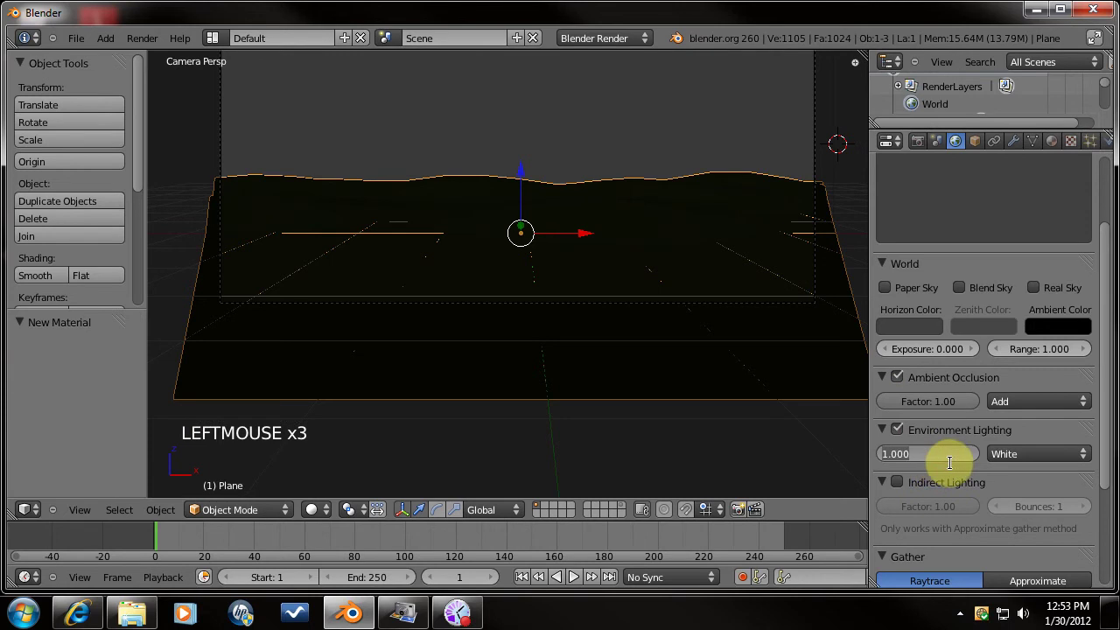
click(1032, 459)
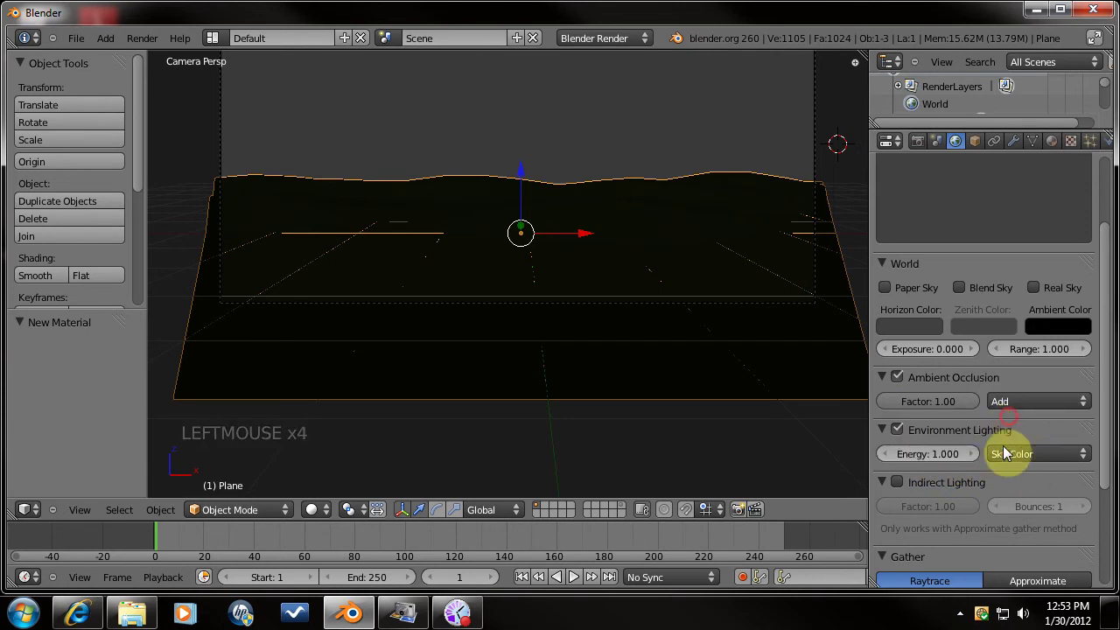
click(933, 457)
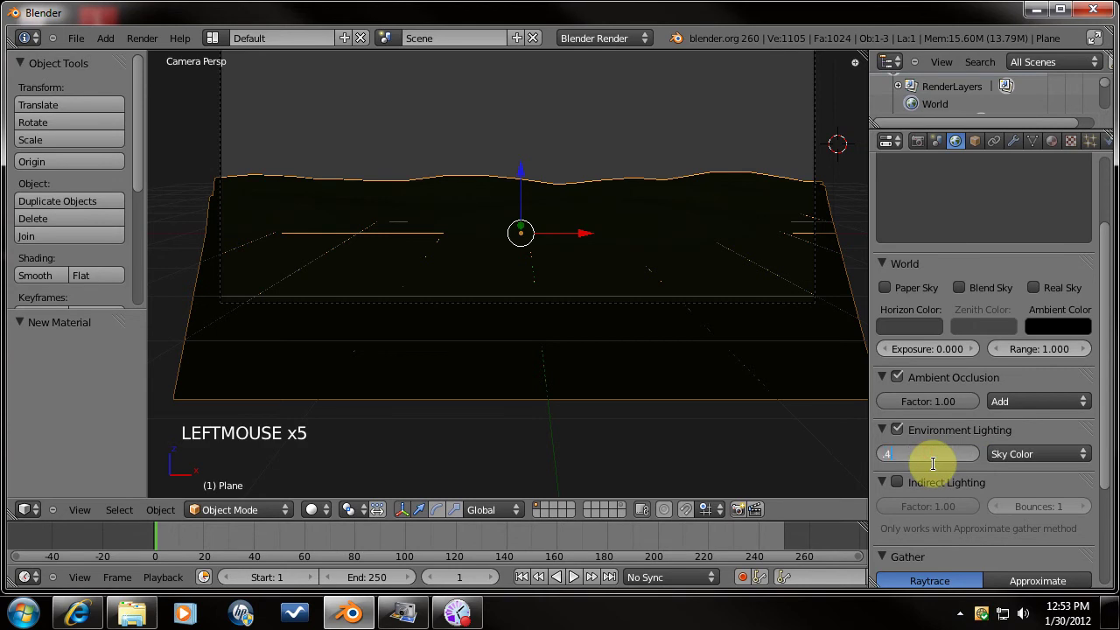
click(948, 404)
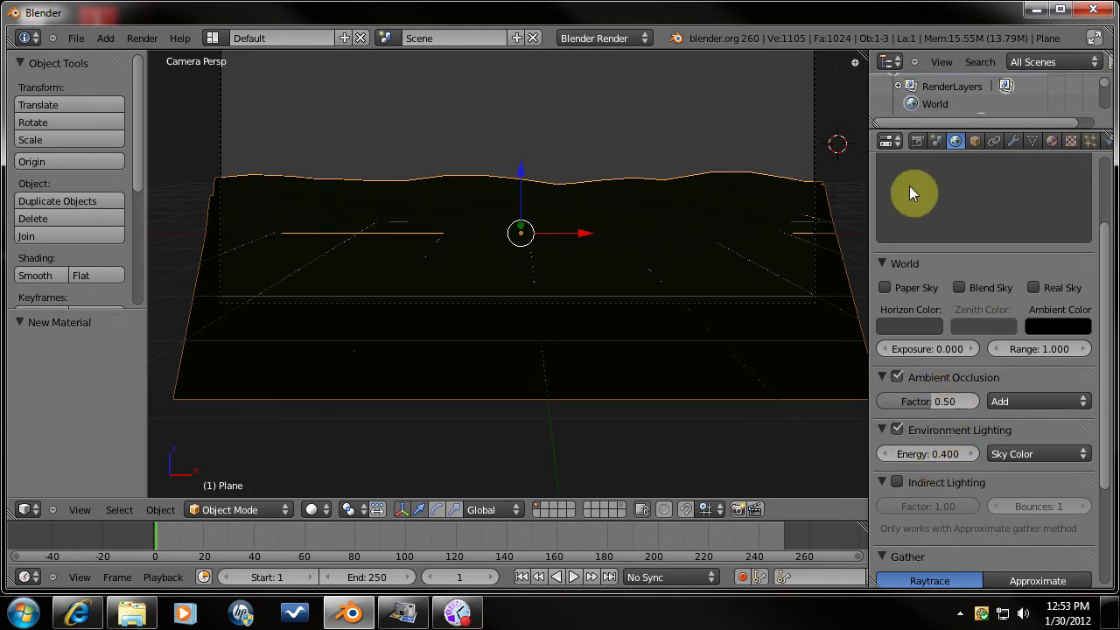
click(1054, 146)
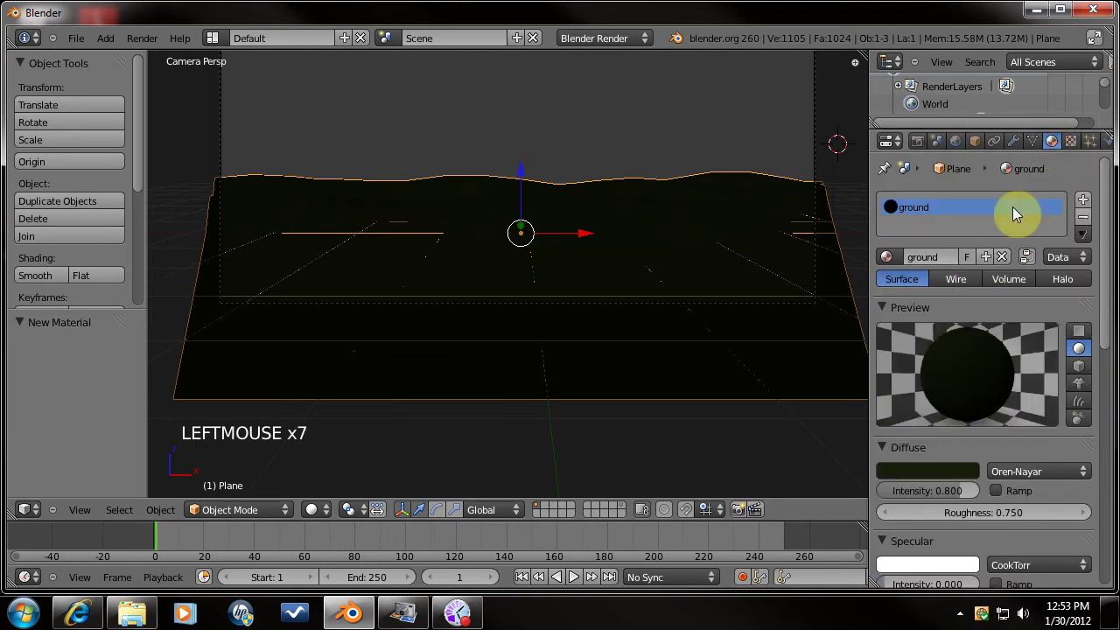
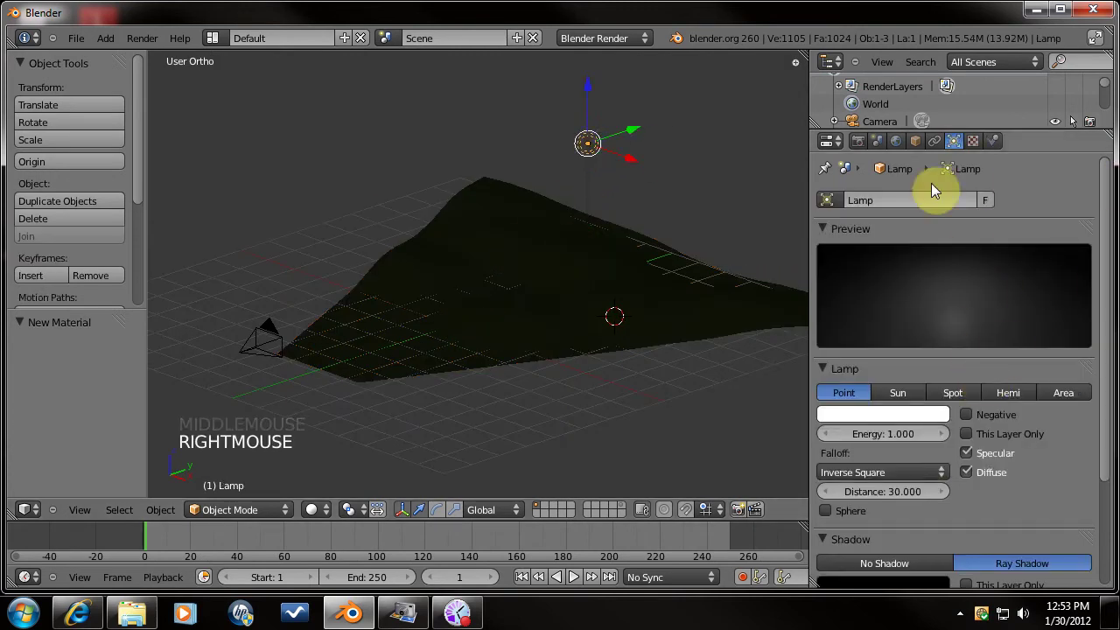
Make the lamp a Sun with energy 3 and a pale yellow colour.
click(910, 393)
click(898, 443)
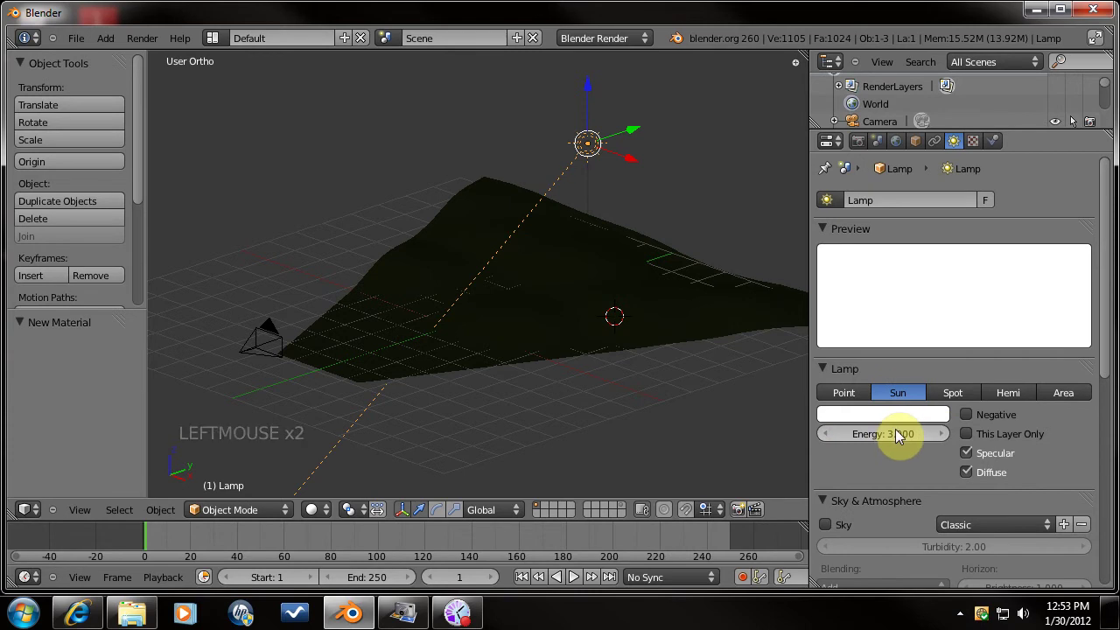
click(902, 412)
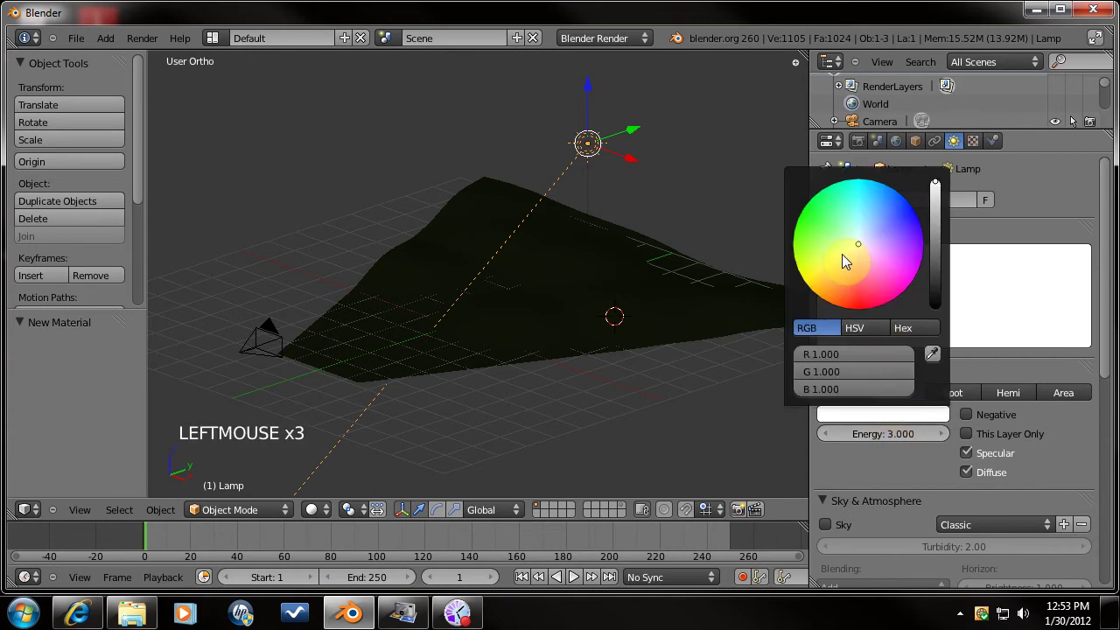
scroll(down, 3)
click(826, 360)
click(967, 354)
click(898, 349)
Enable the sun's Sky with turbidity 4 and horizon brightness 10.
scroll(up, 3)
click(834, 493)
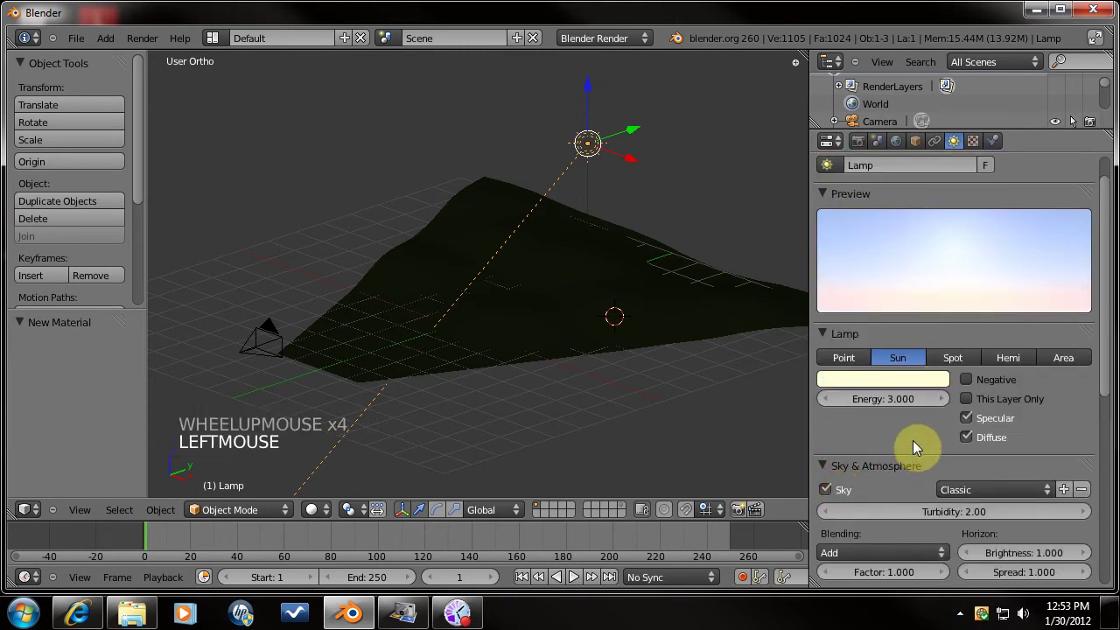
click(998, 493)
click(984, 500)
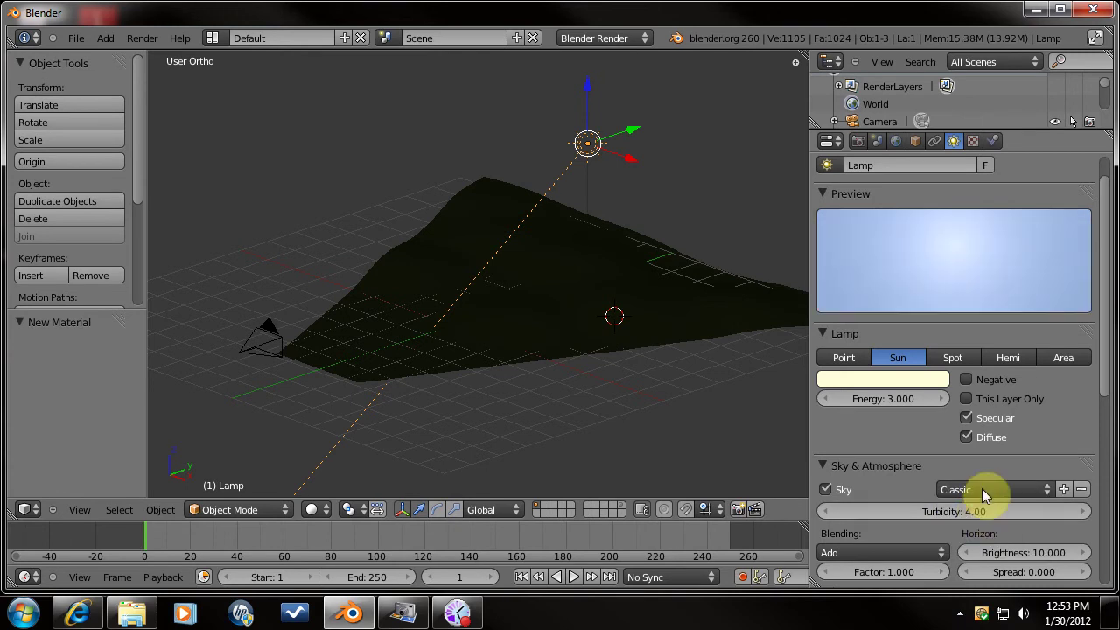
Set the sun size to about 3.28 and sun brightness to 1.3.
scroll(down, 3)
scroll(down, 3)
click(1035, 535)
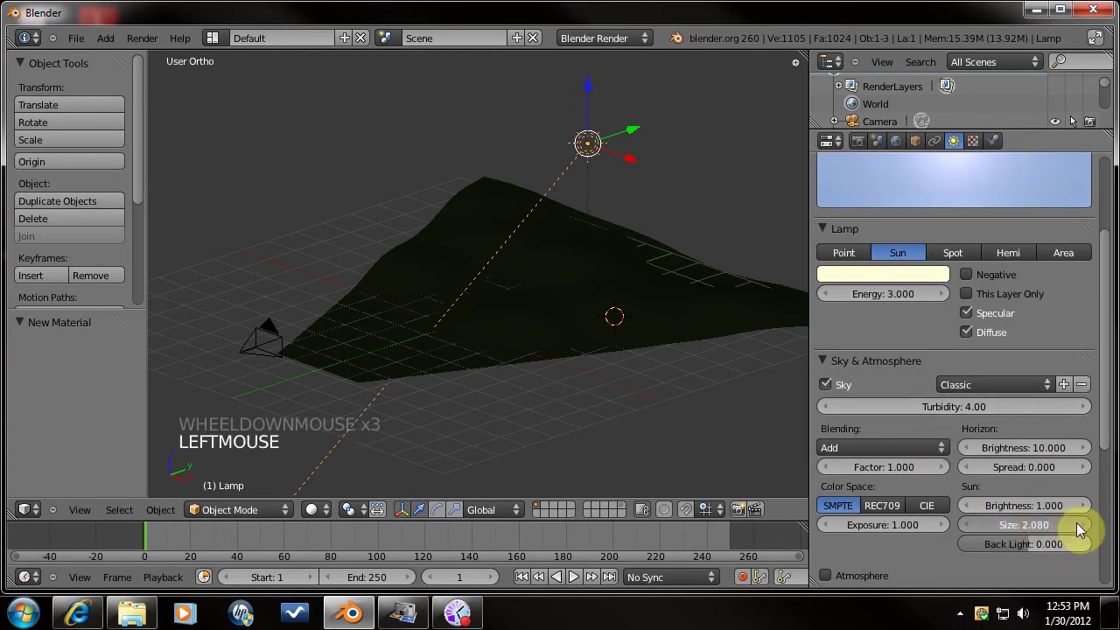
scroll(down, 3)
scroll(up, 3)
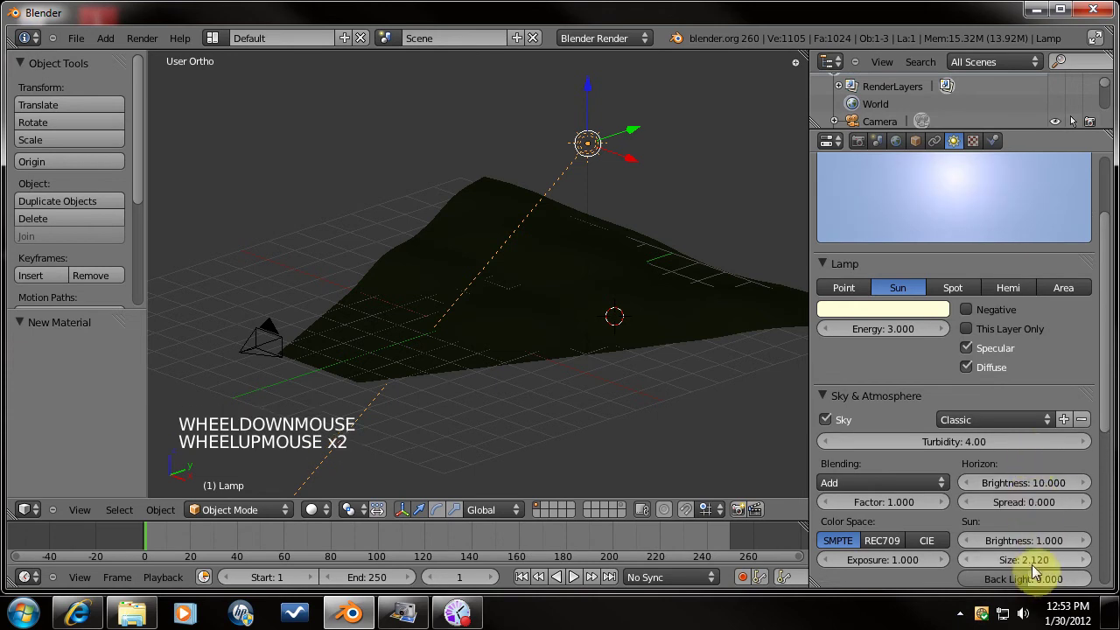
click(1031, 568)
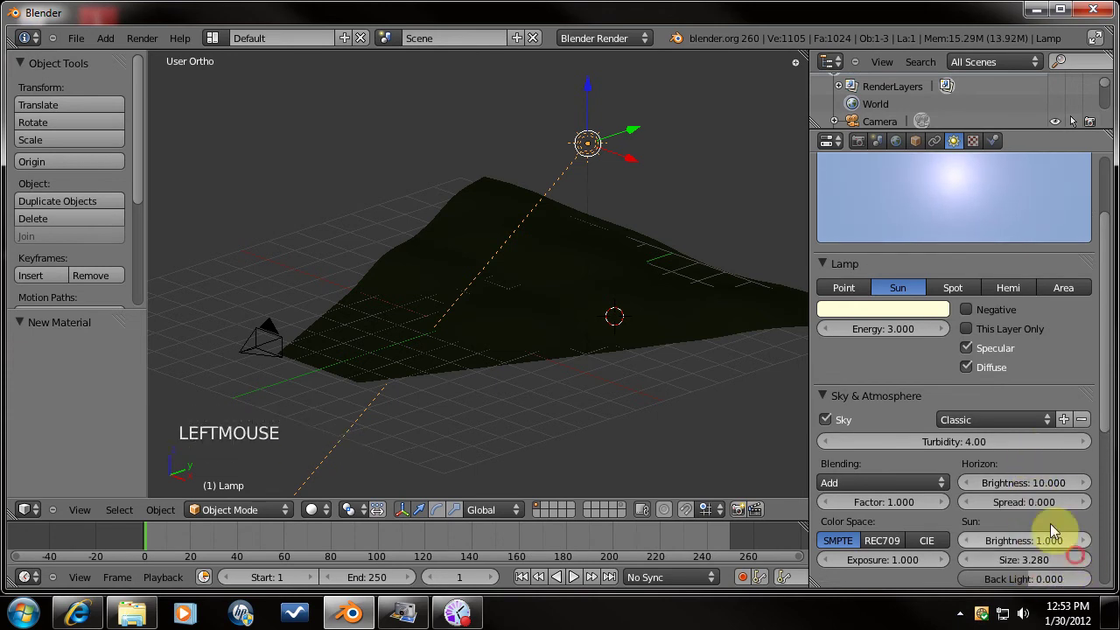
click(1051, 548)
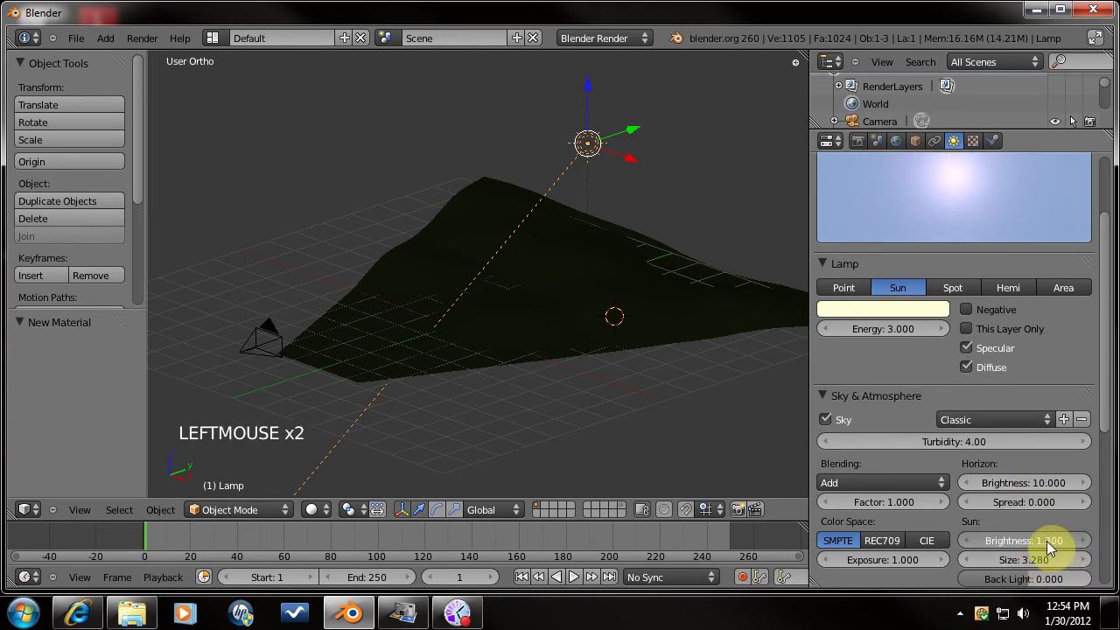
scroll(down, 3)
scroll(down, 3)
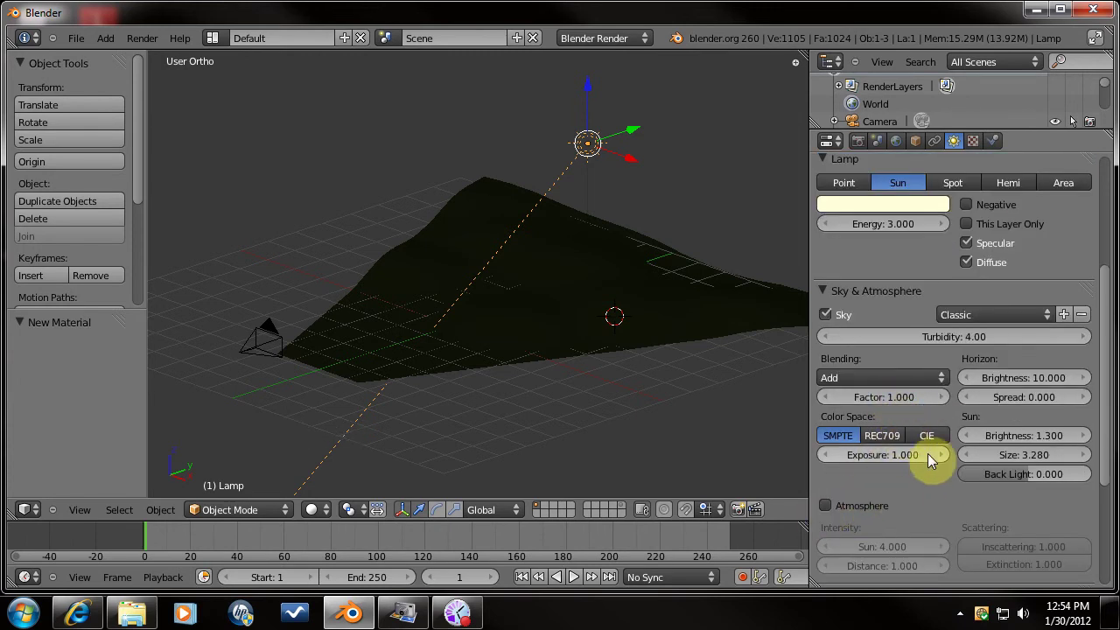
scroll(up, 3)
scroll(up, 3)
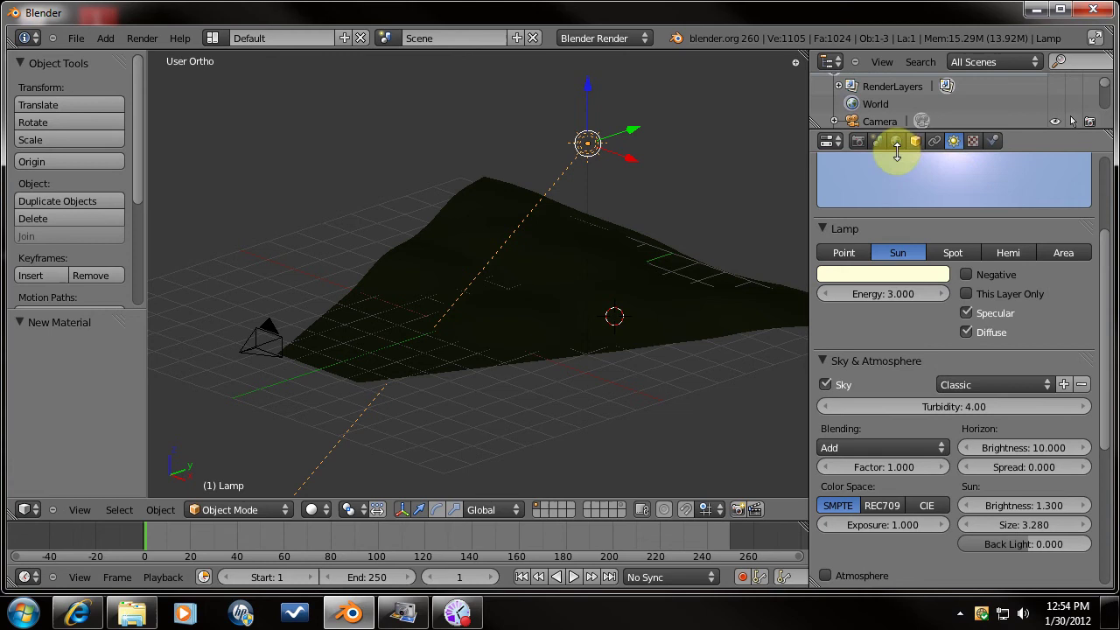
Add a particle system named grass of type Hair to the ground plane.
right_click(564, 333)
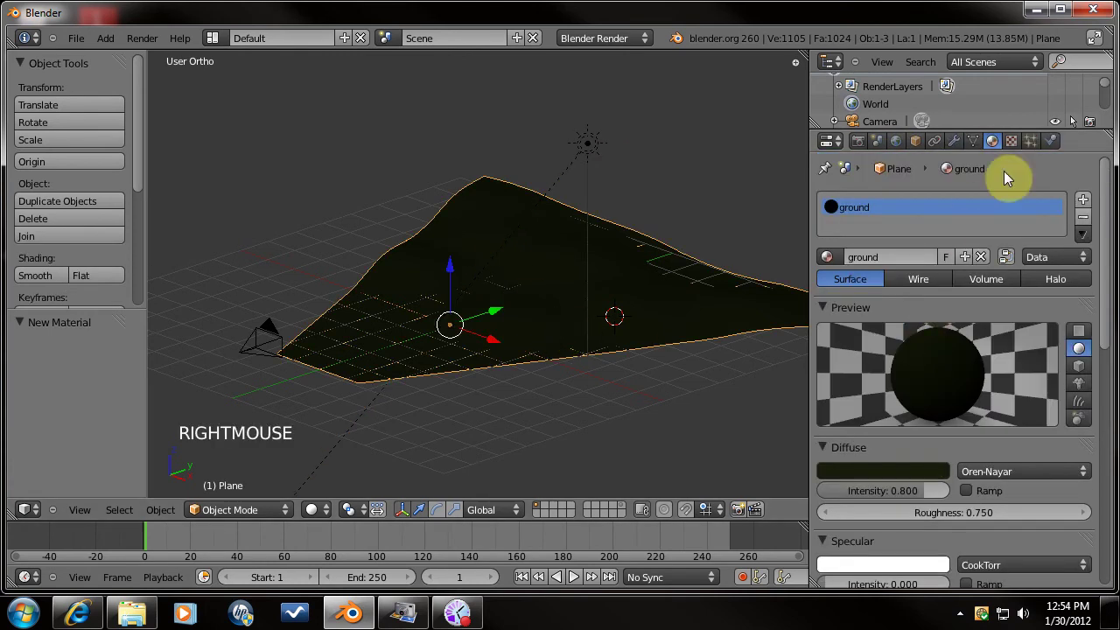
click(1036, 146)
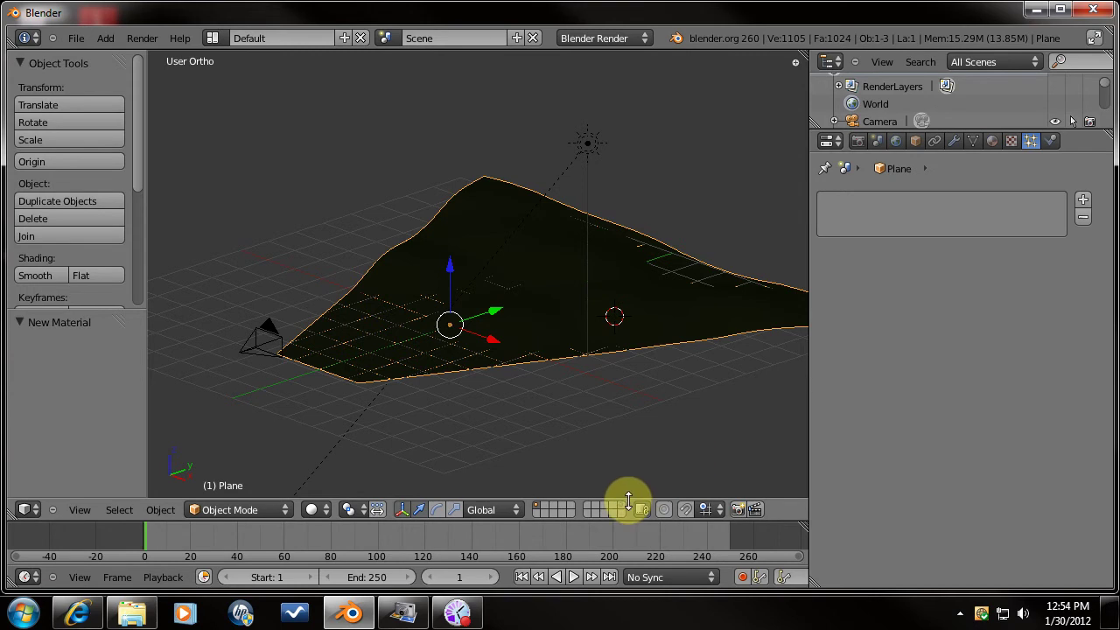
click(1088, 201)
click(949, 256)
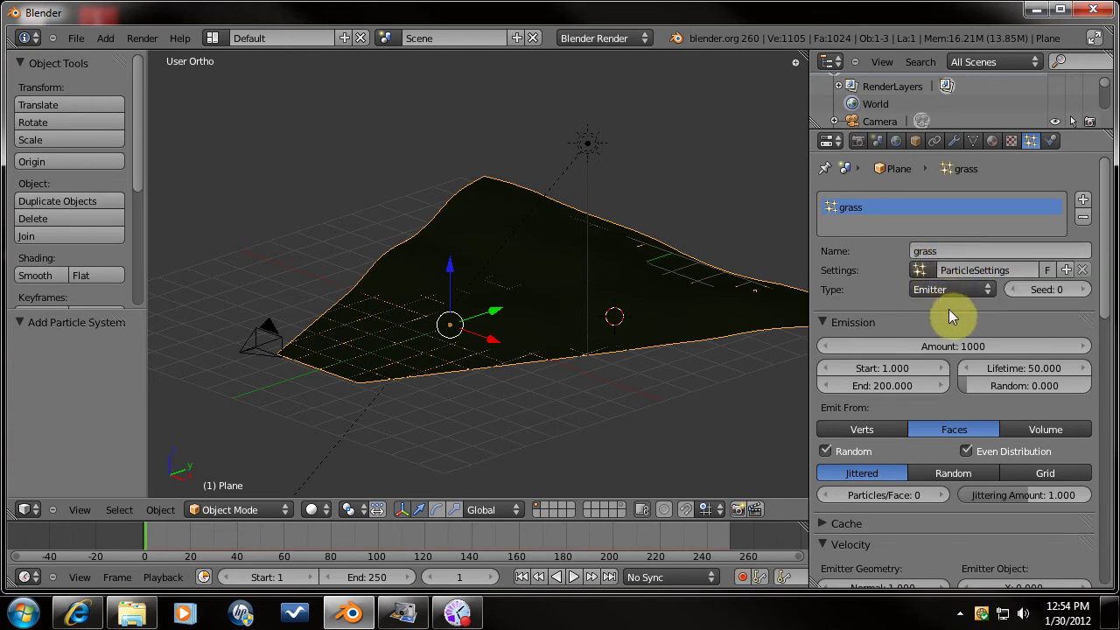
click(958, 297)
Reduce the hair amount to 100 strands.
scroll(down, 3)
scroll(down, 3)
scroll(up, 3)
scroll(down, 3)
click(915, 283)
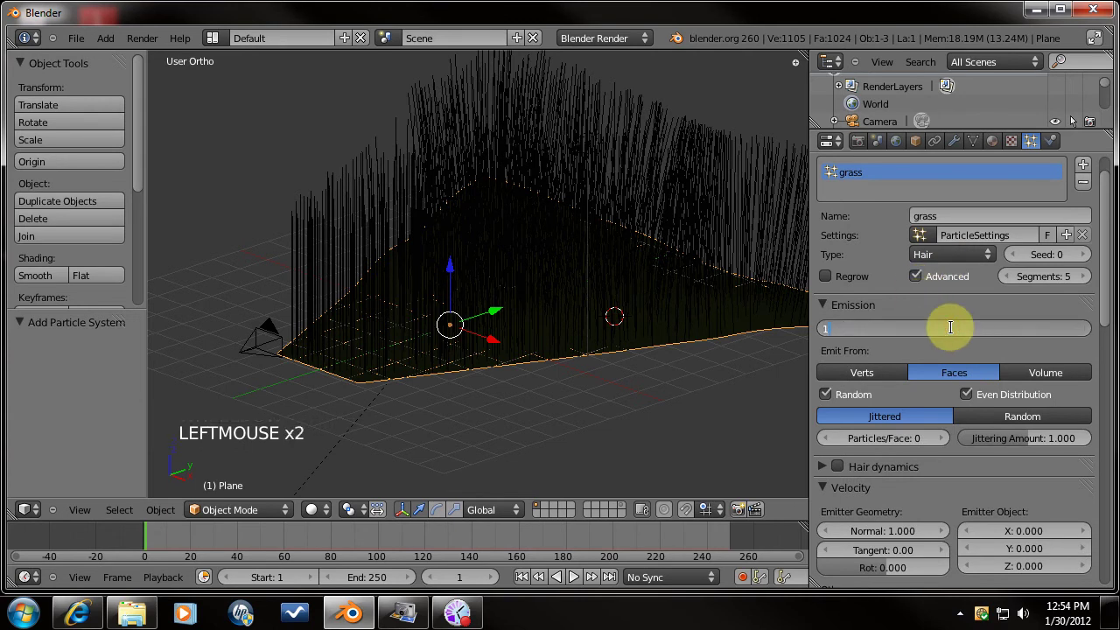
click(957, 334)
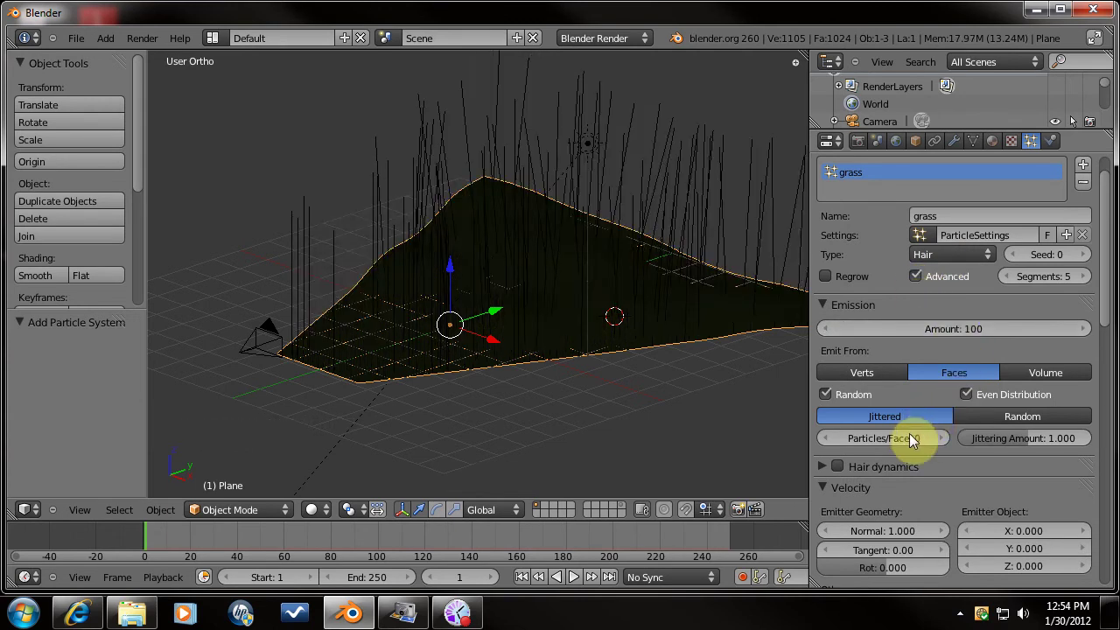
scroll(down, 3)
scroll(down, 3)
scroll(down, 3)
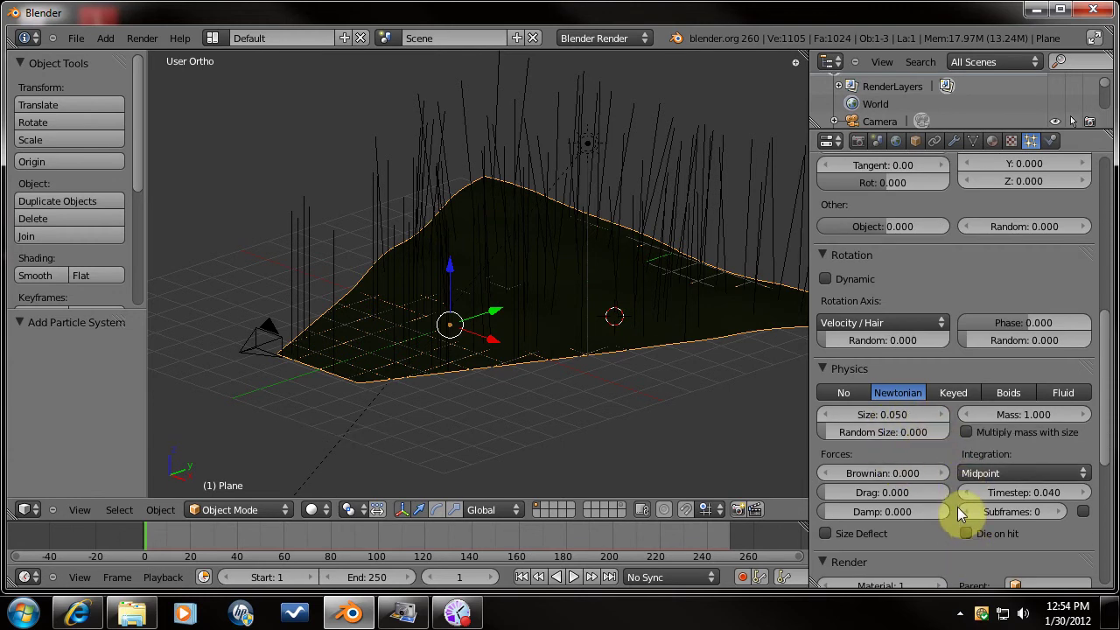
scroll(down, 3)
scroll(down, 3)
Render the strands as the GRASS dupli group with Pick Random enabled.
click(1052, 448)
click(970, 468)
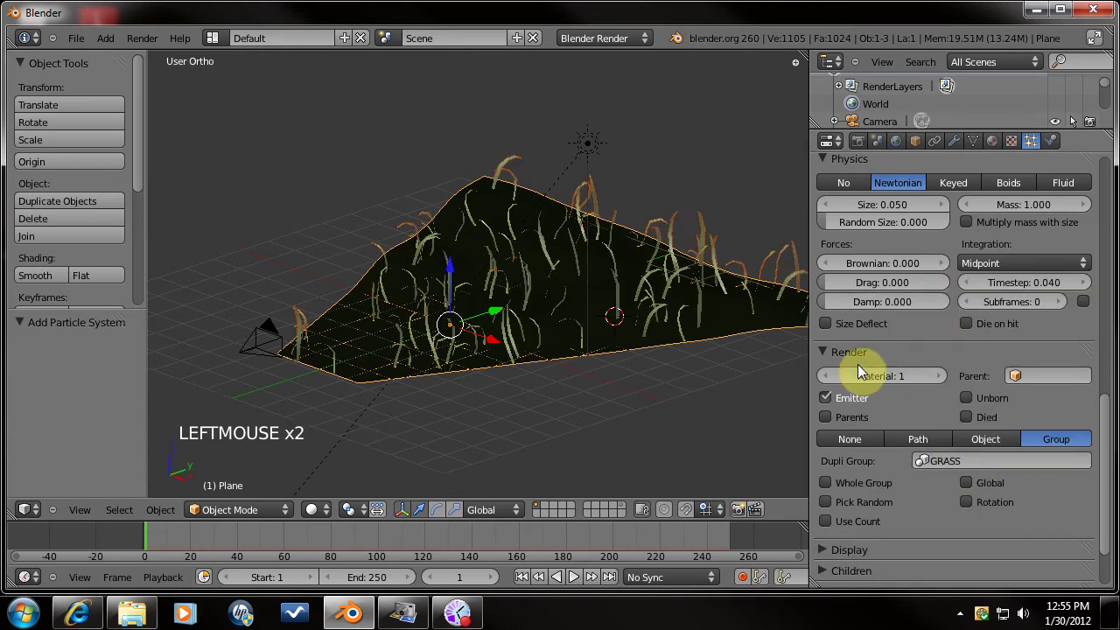
scroll(up, 3)
middle_click(553, 338)
scroll(down, 3)
middle_click(559, 357)
click(827, 505)
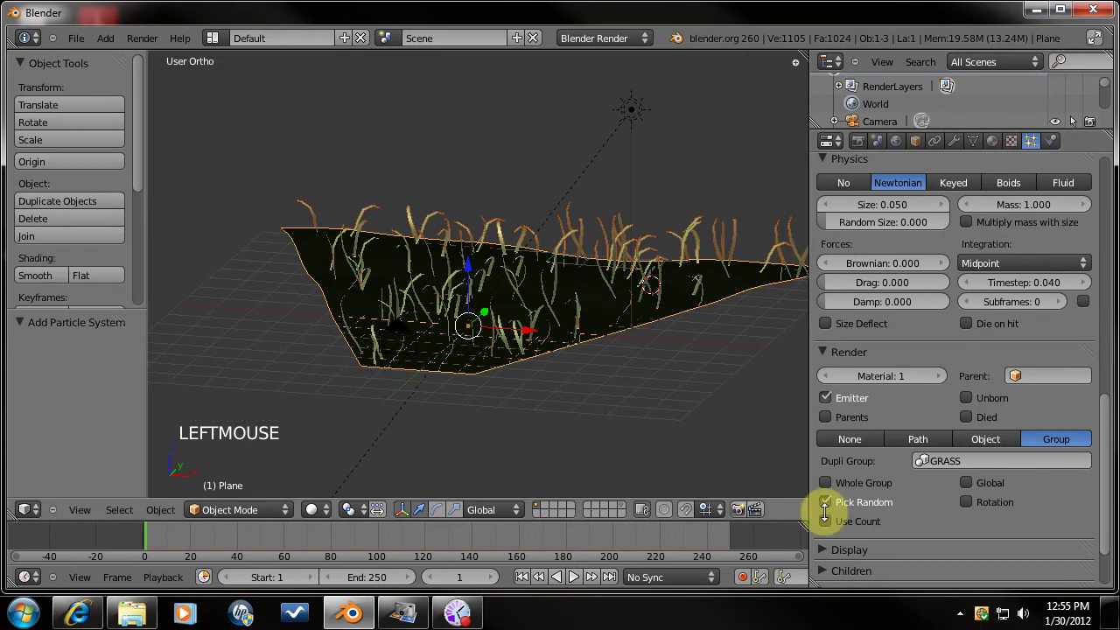
middle_click(622, 359)
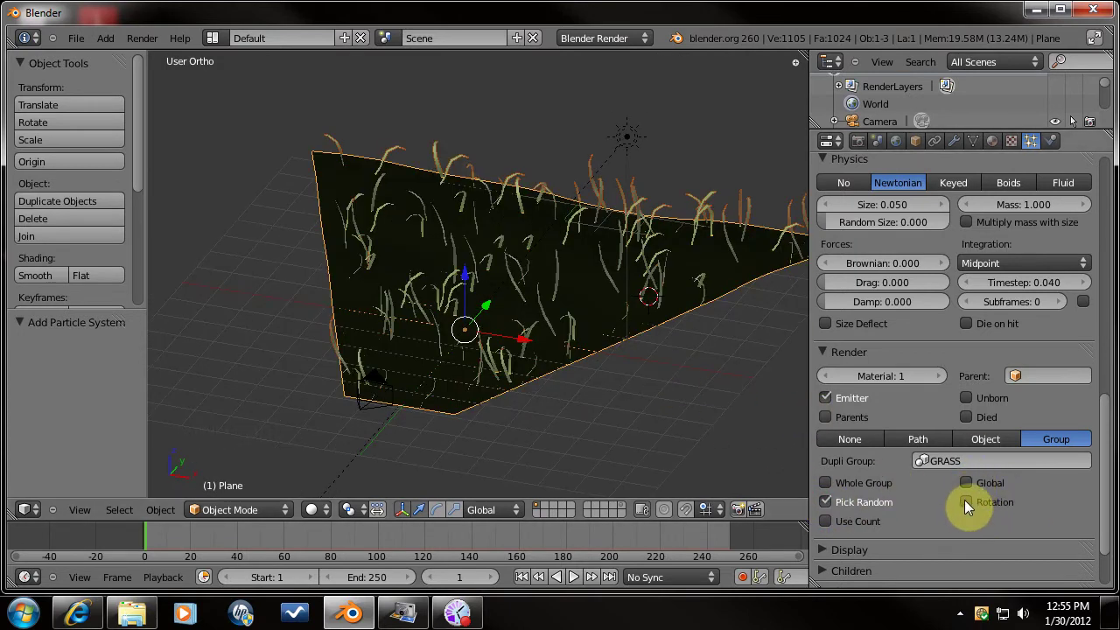
middle_click(571, 287)
middle_click(665, 398)
middle_click(607, 301)
middle_click(558, 312)
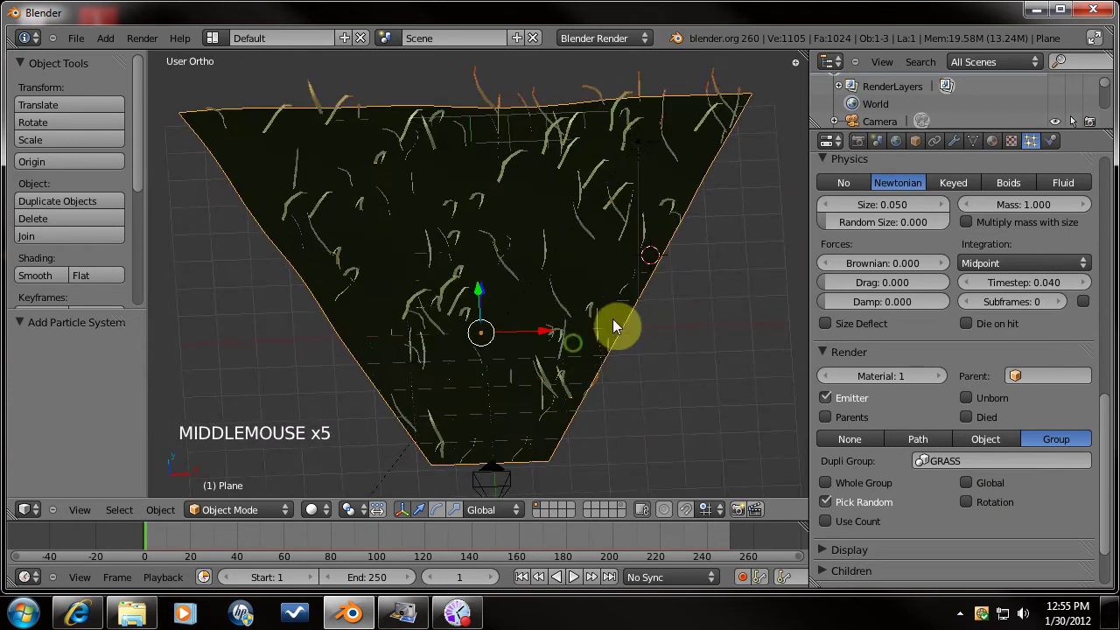
middle_click(550, 284)
middle_click(548, 300)
Set particle size to 0.005 and raise the amount to 500, checked in camera view.
click(893, 207)
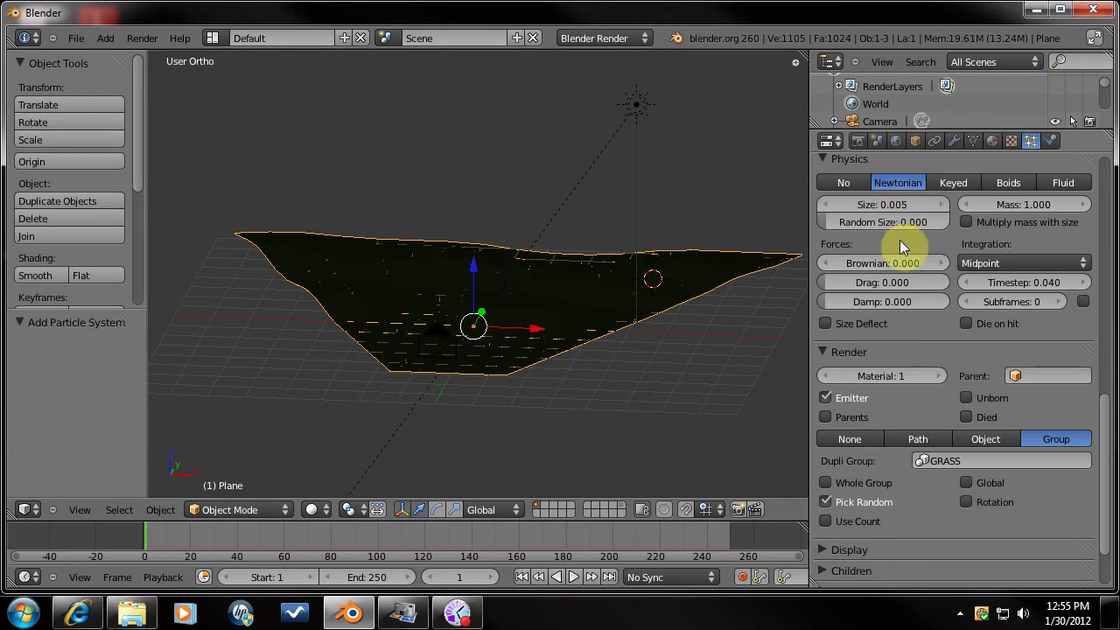
scroll(up, 3)
middle_click(584, 336)
key(KP_0)
scroll(up, 3)
scroll(down, 3)
scroll(up, 3)
click(959, 339)
scroll(up, 3)
scroll(up, 3)
scroll(down, 3)
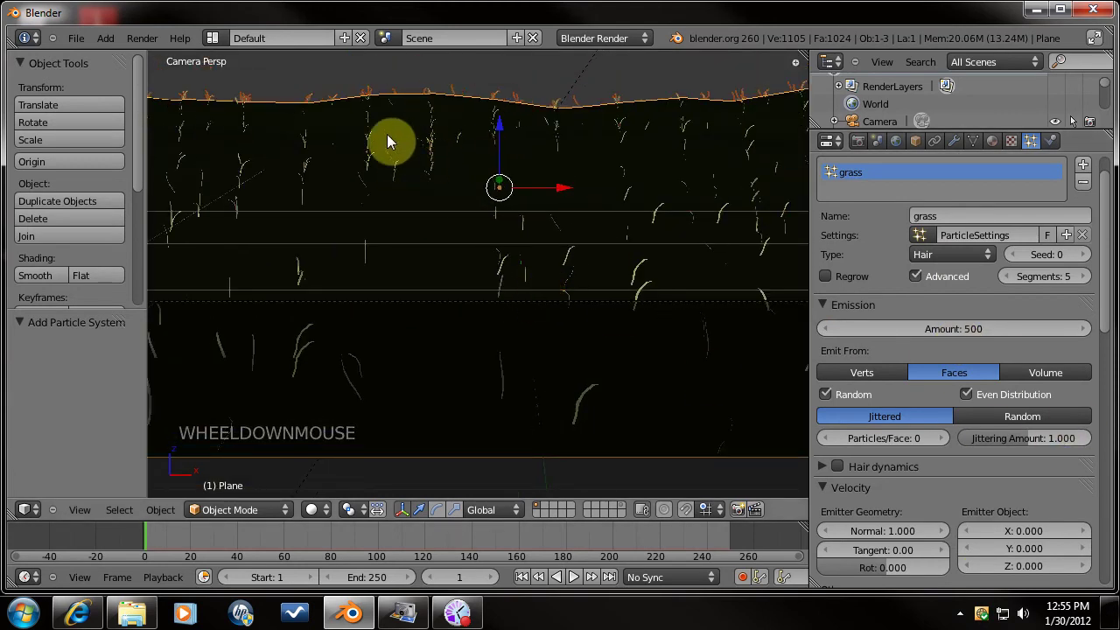
Switch emission distribution from Jittered to Random, keeping Even Distribution on.
click(1021, 419)
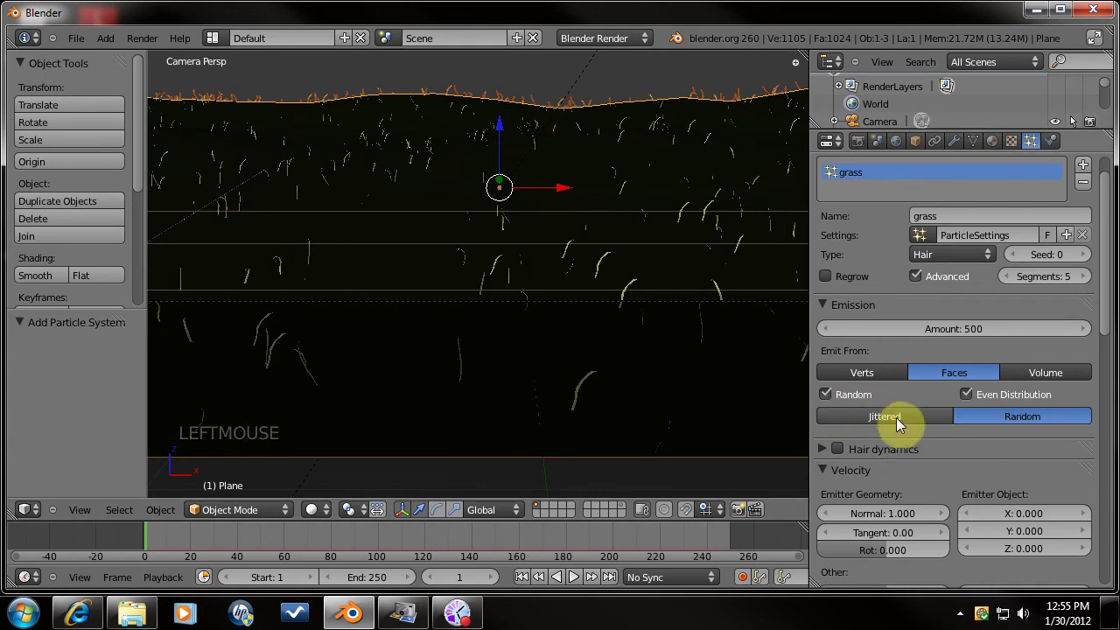
click(973, 400)
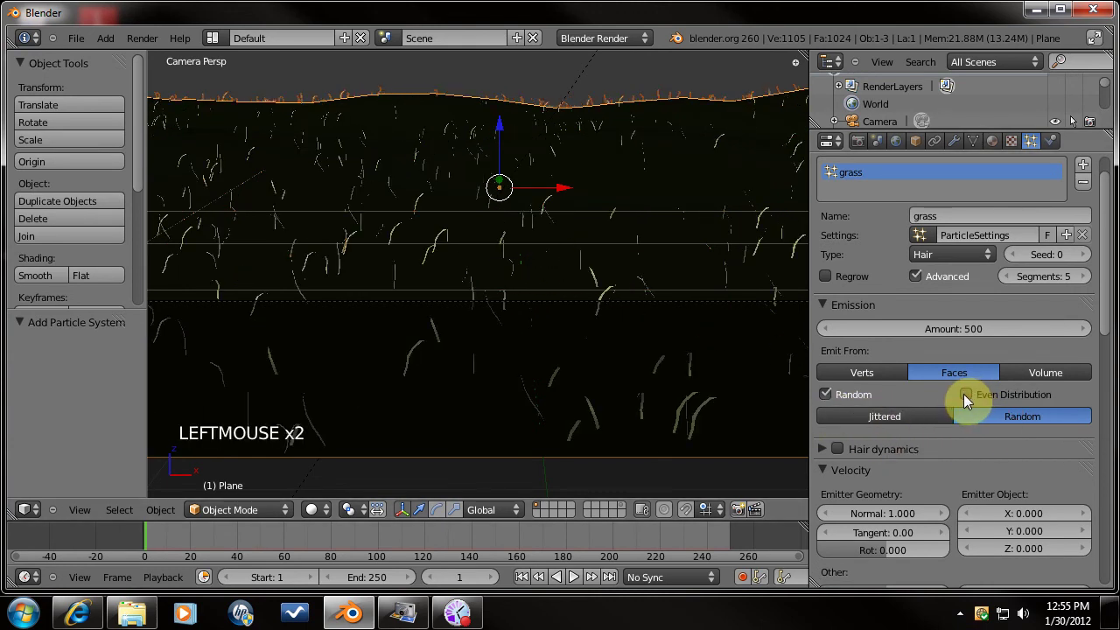
click(970, 402)
click(833, 402)
click(831, 400)
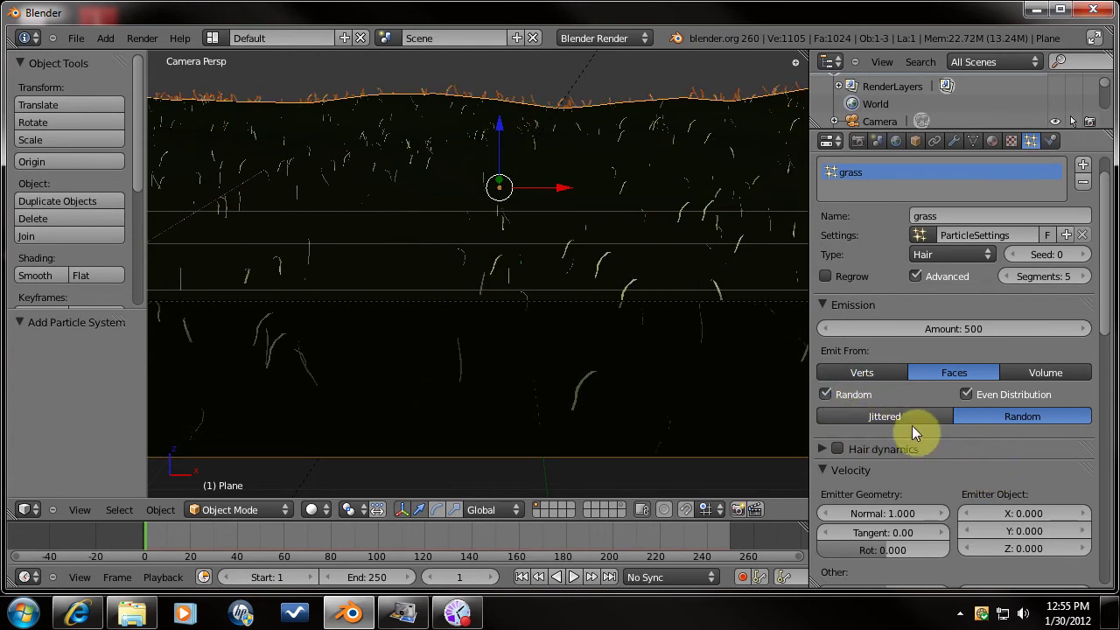
scroll(down, 3)
scroll(down, 3)
scroll(down, 3)
scroll(down, 3)
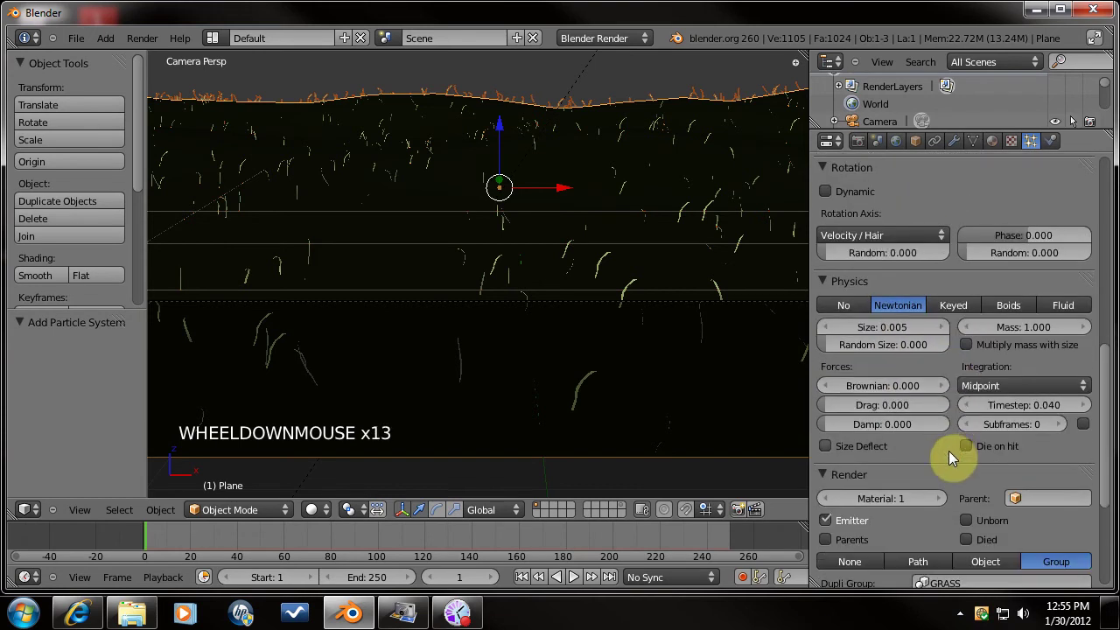
Set rotation Random to 1.0, Phase to 0.2 and Phase Random to about 0.577.
scroll(down, 3)
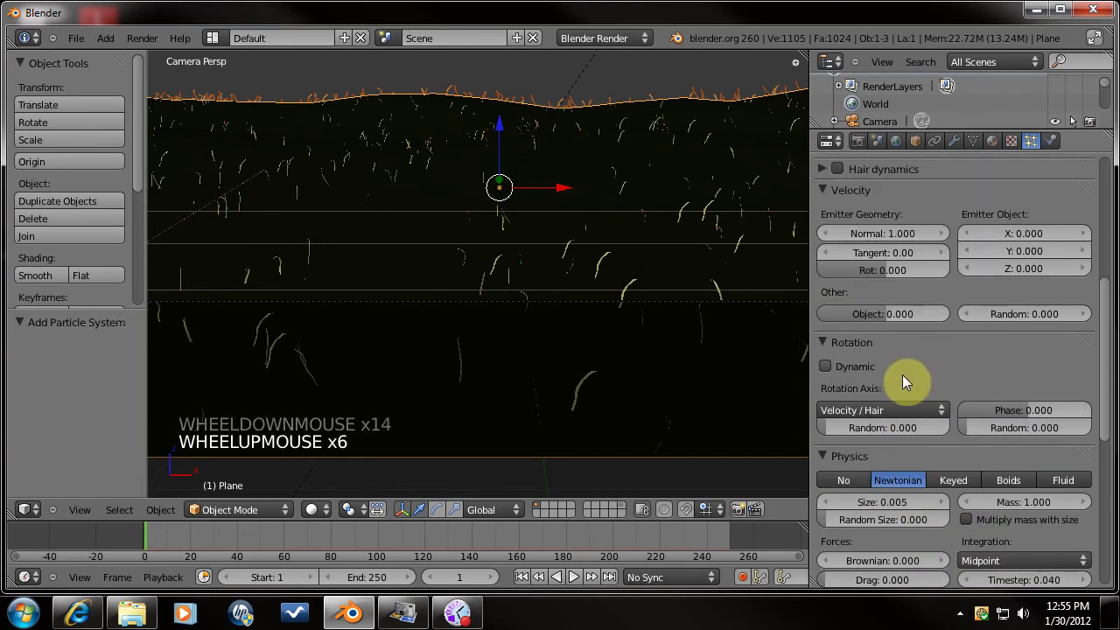
click(990, 431)
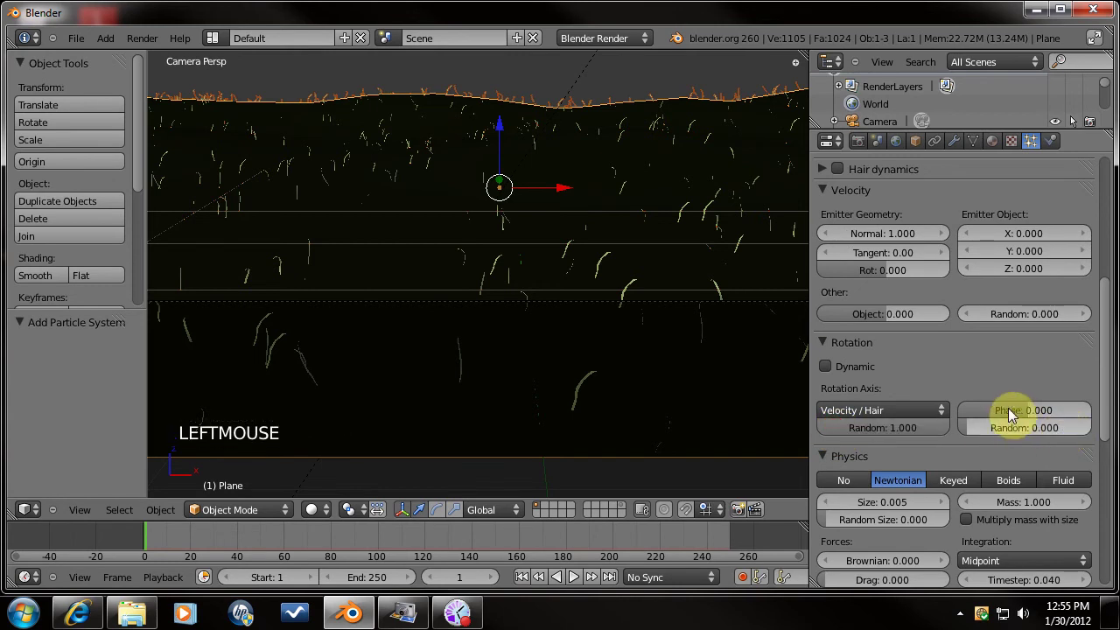
click(1029, 421)
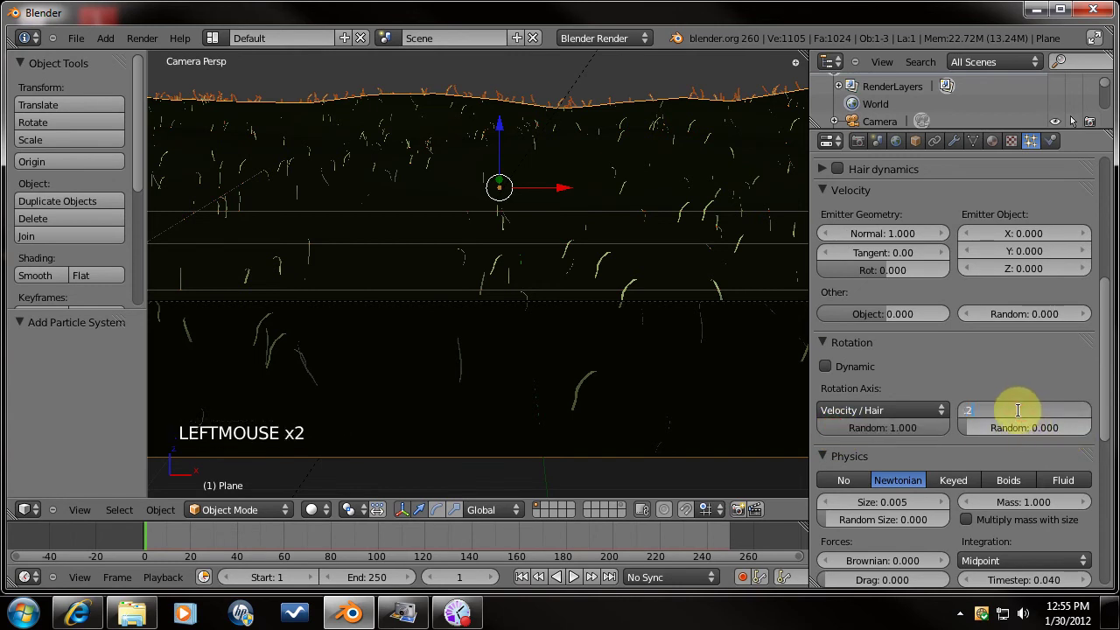
click(1023, 437)
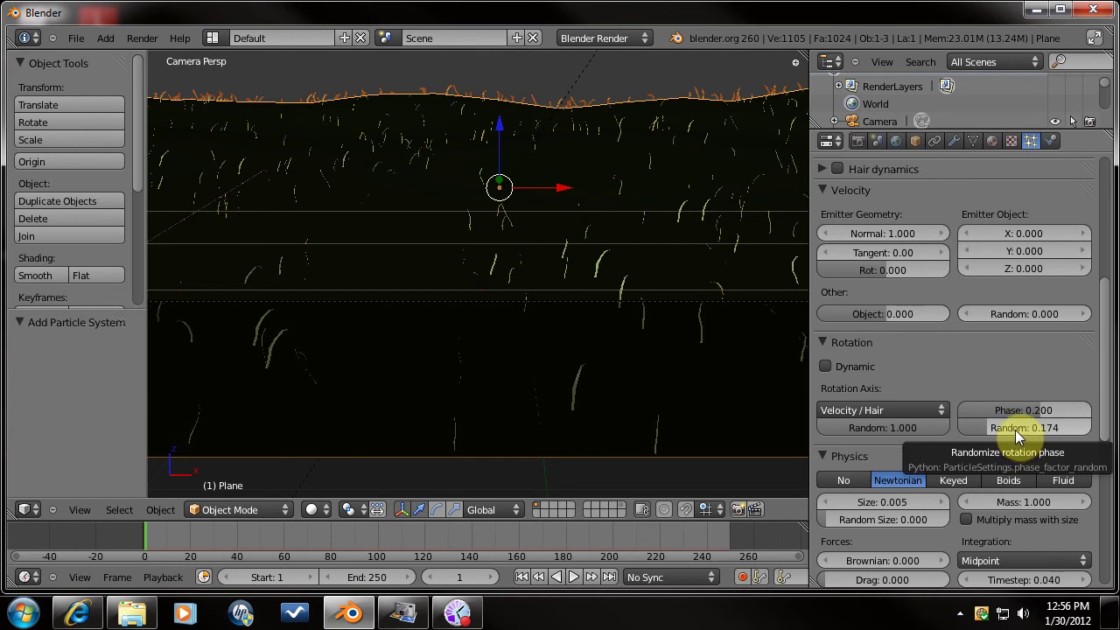
click(1016, 436)
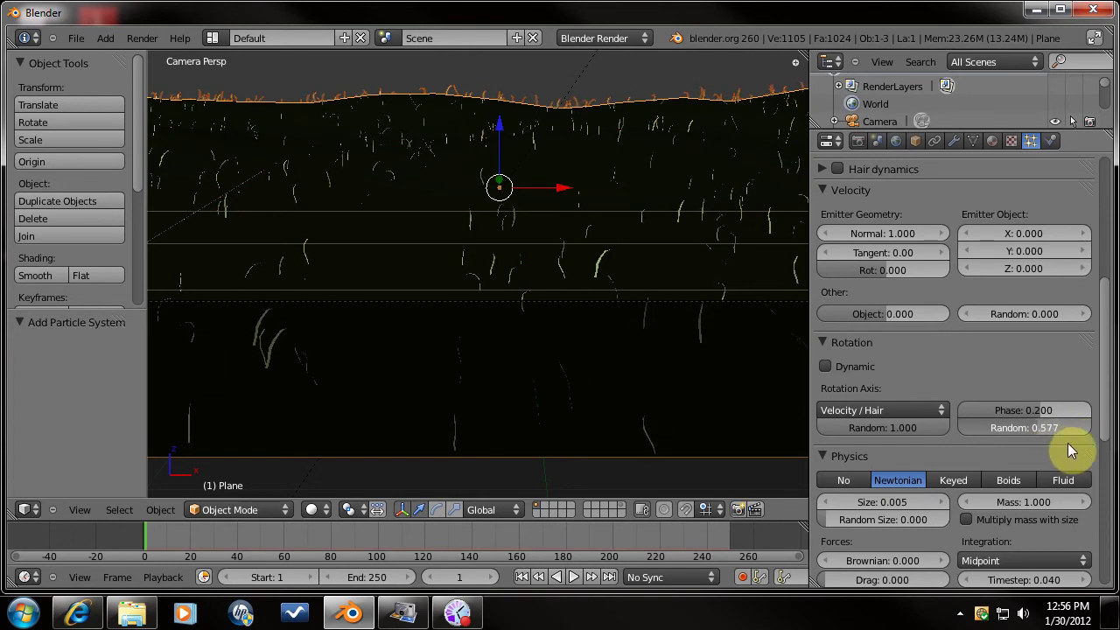
scroll(down, 3)
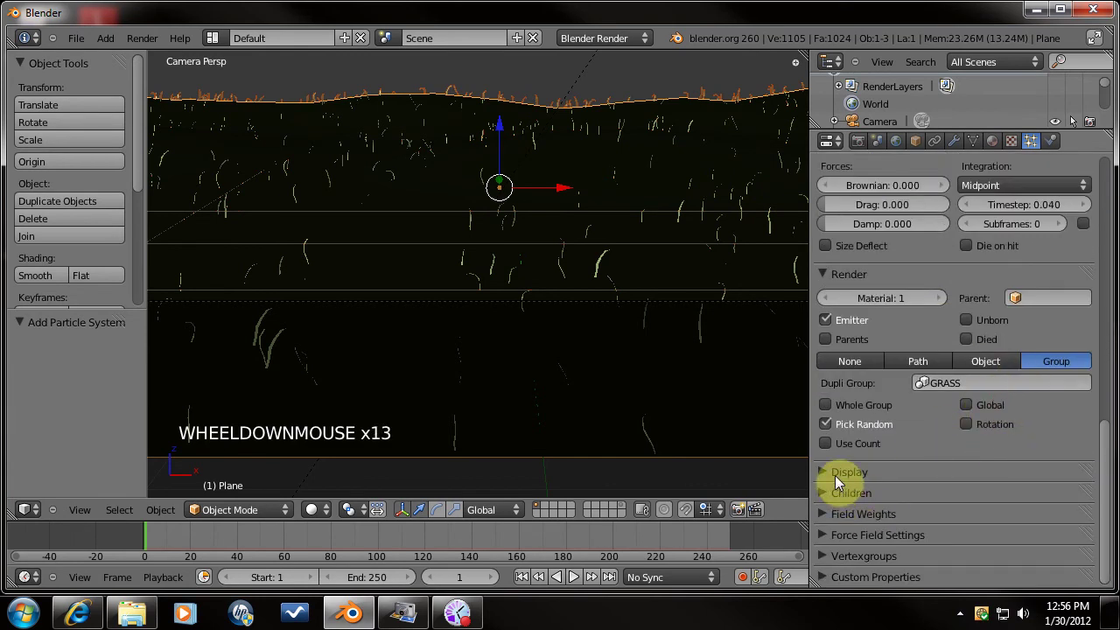
Enable Interpolated children with child length 0.7 and threshold 0.4.
click(826, 497)
scroll(down, 3)
click(1010, 517)
scroll(down, 3)
scroll(down, 3)
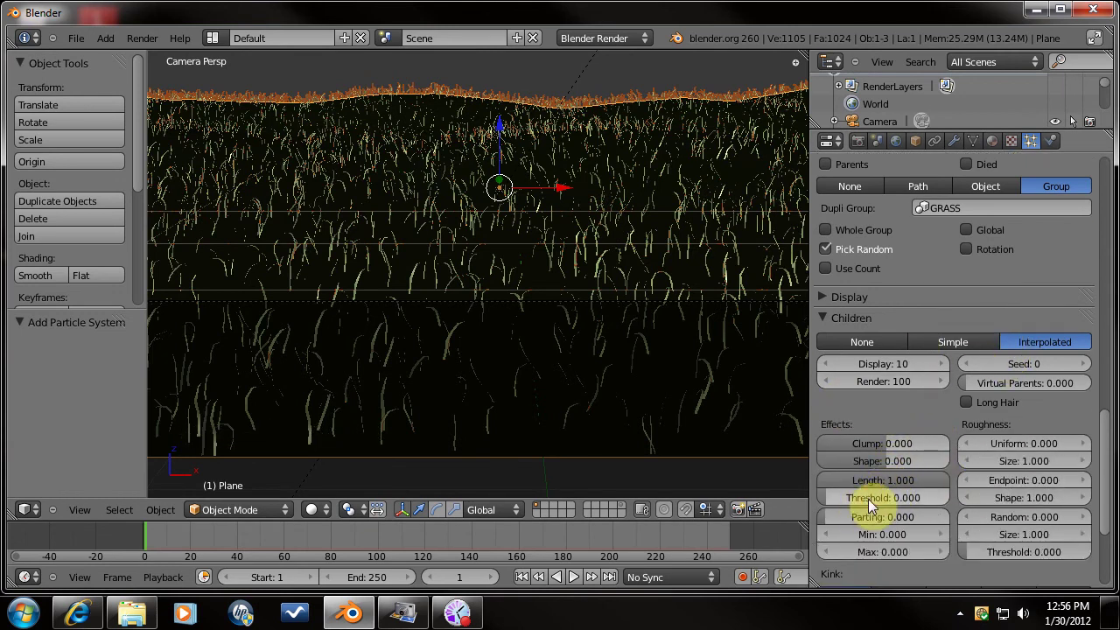
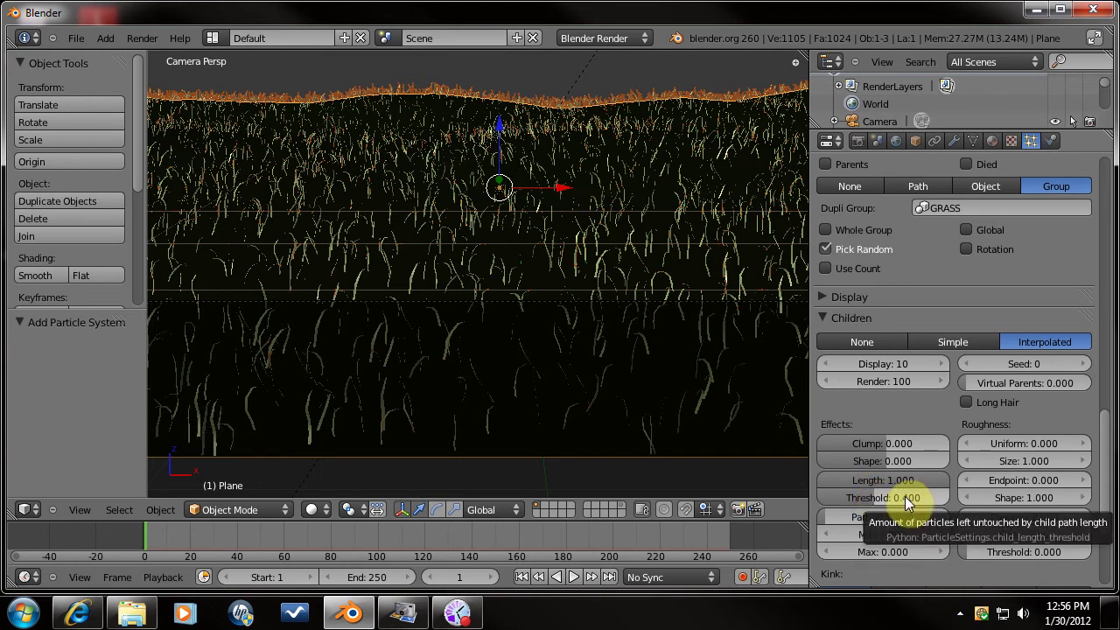
click(898, 488)
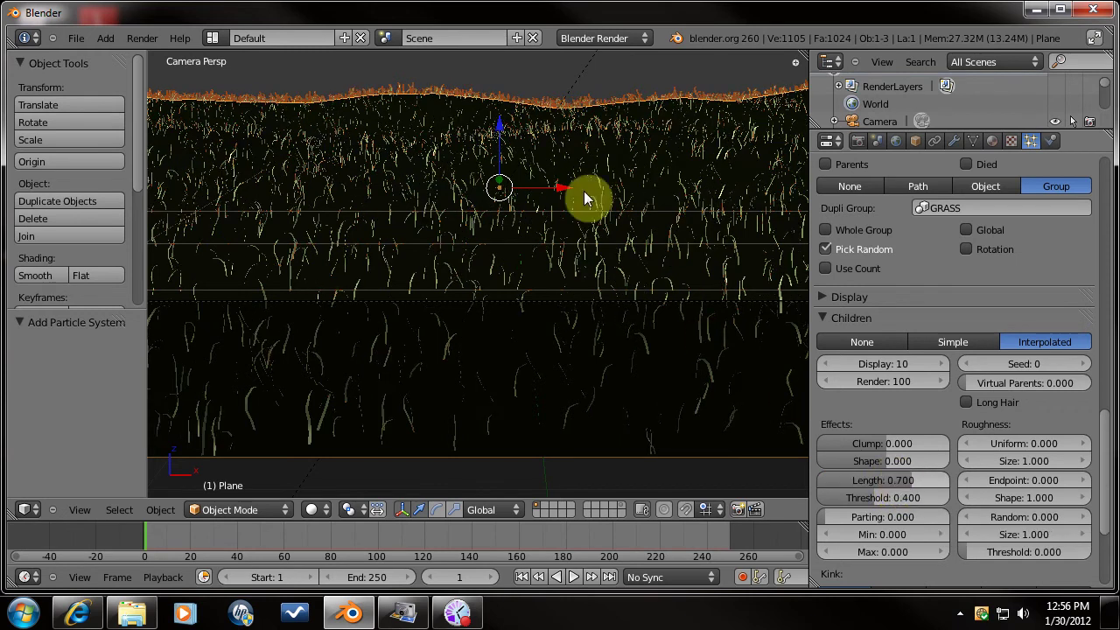
Orbit the view to inspect the thickened grass and look down on the plane.
scroll(up, 3)
middle_click(641, 275)
scroll(up, 3)
scroll(up, 3)
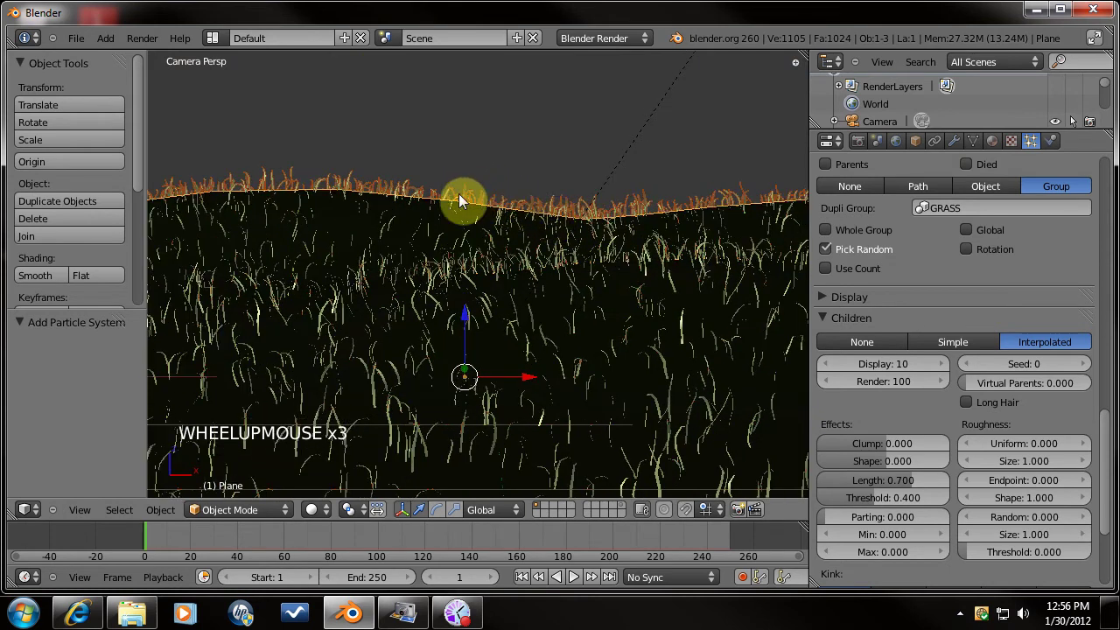
scroll(down, 3)
middle_click(585, 319)
Hide the particle system's viewport display in the modifier stack and view the plane from the top.
click(957, 151)
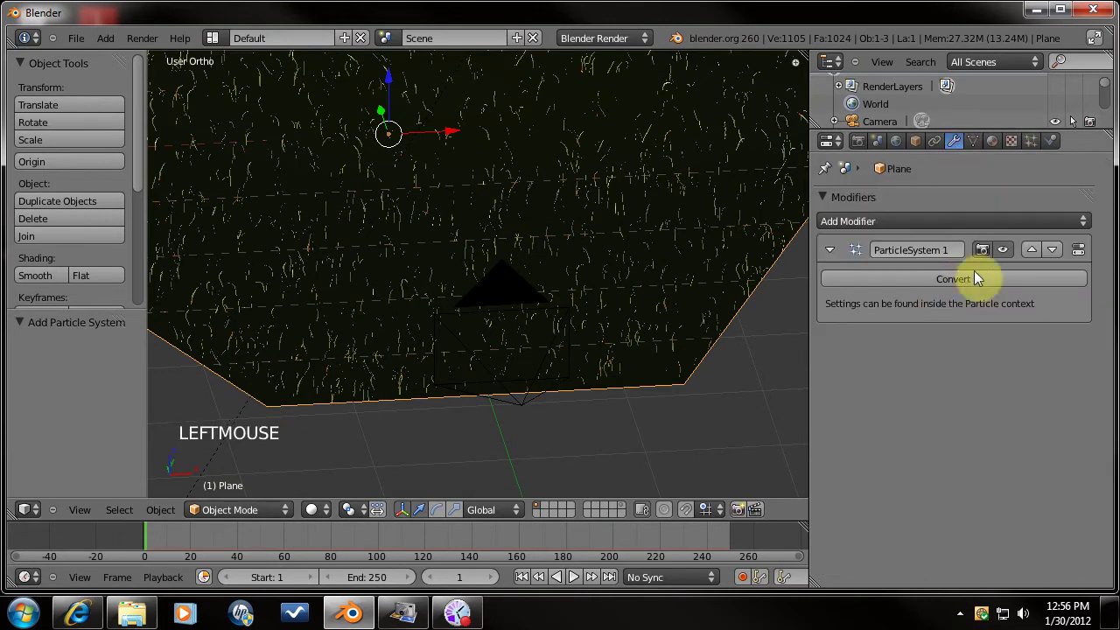
click(987, 265)
middle_click(480, 265)
scroll(down, 3)
key(KP_7)
scroll(down, 3)
scroll(down, 3)
middle_click(618, 330)
scroll(up, 3)
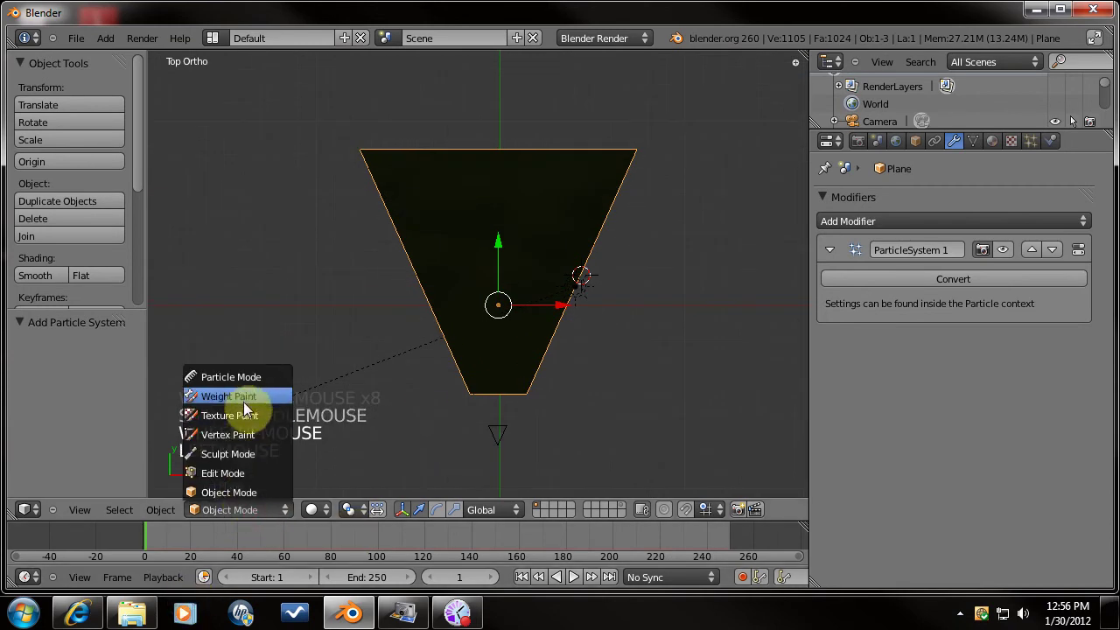
Enter Weight Paint mode and enlarge the brush radius to 90.
click(247, 407)
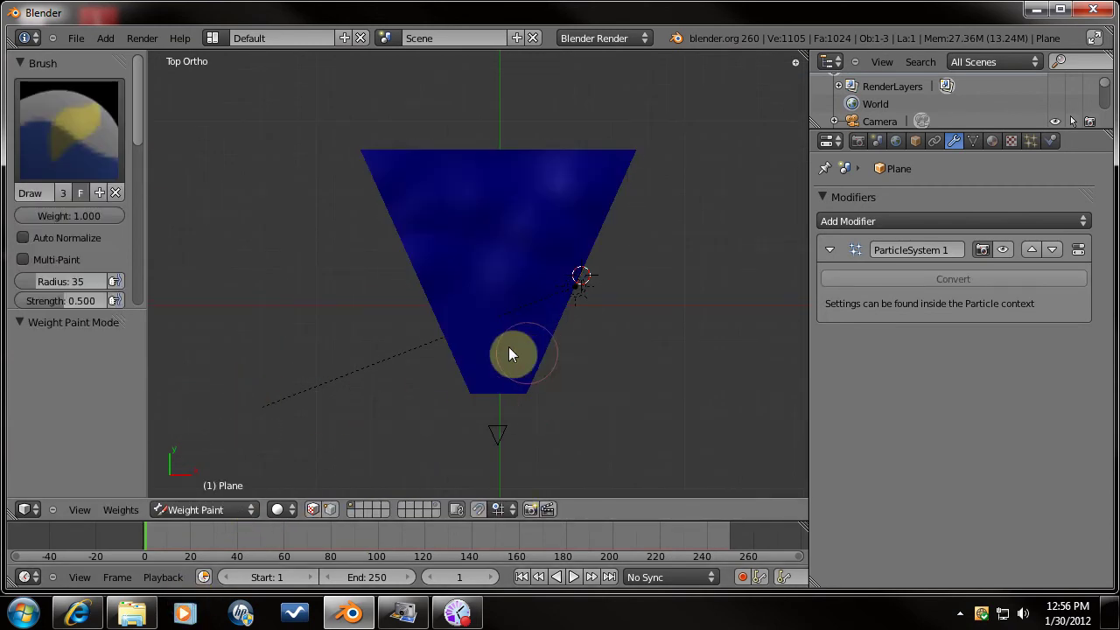
middle_click(515, 336)
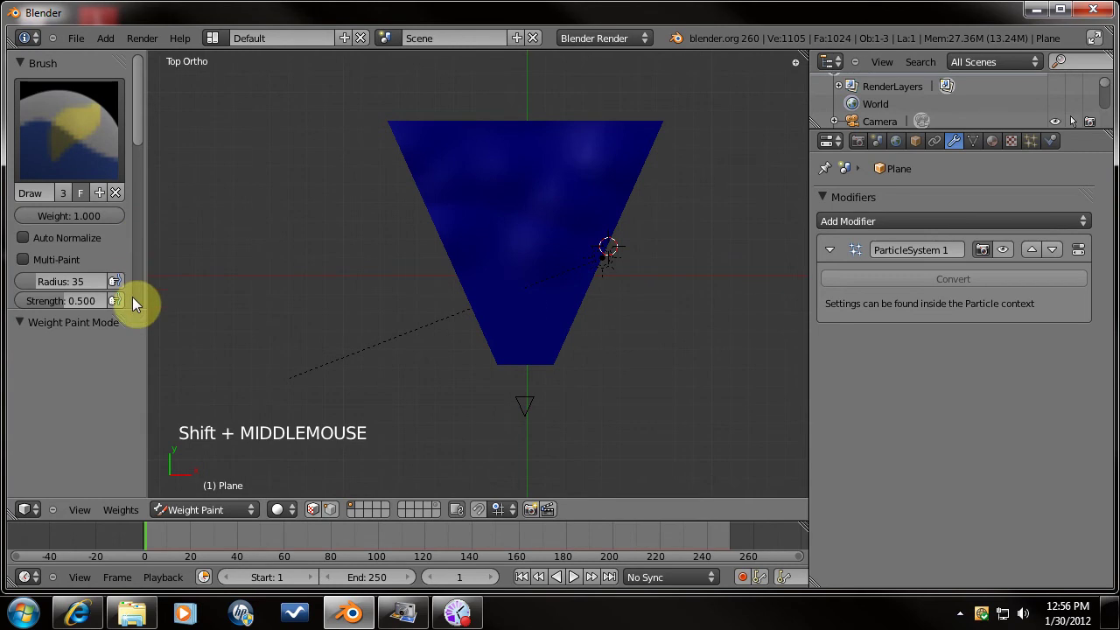
click(140, 136)
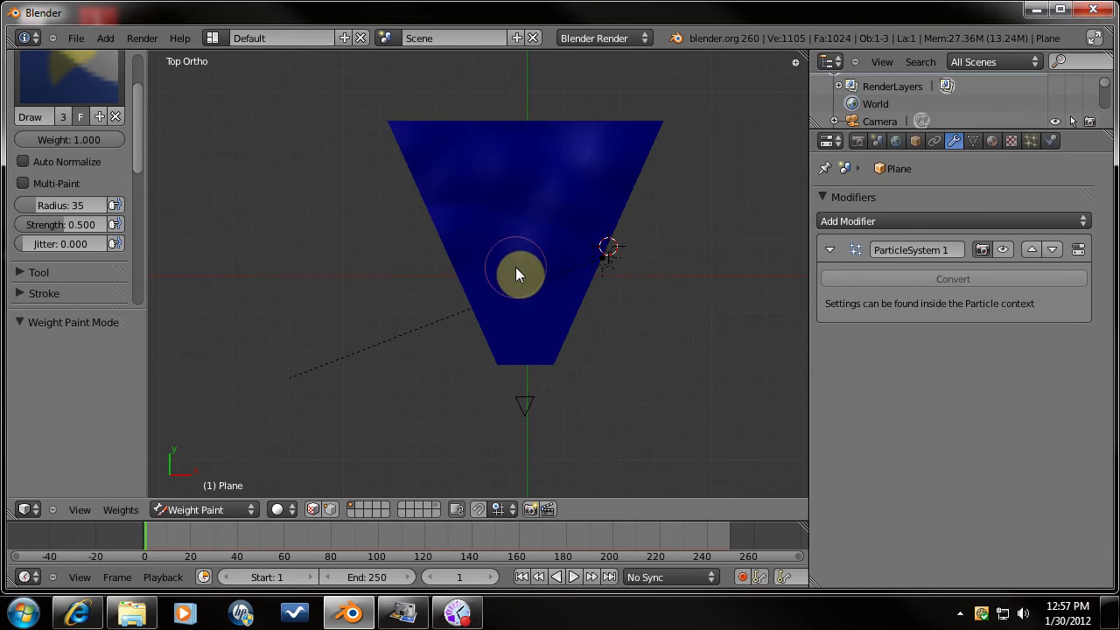
click(570, 365)
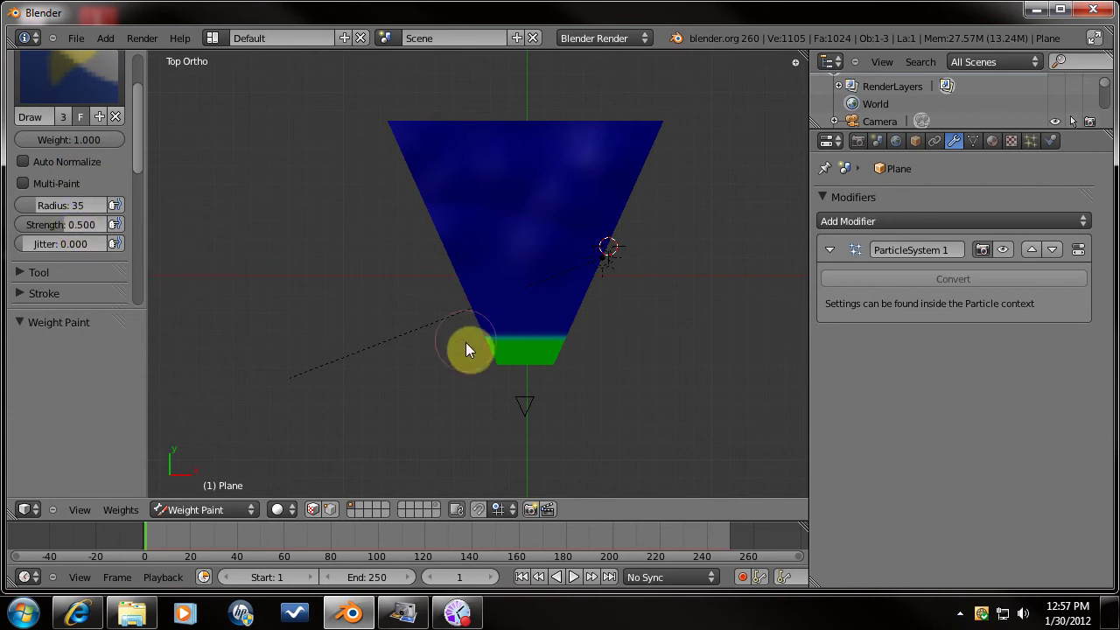
key(ctrl+z)
click(63, 214)
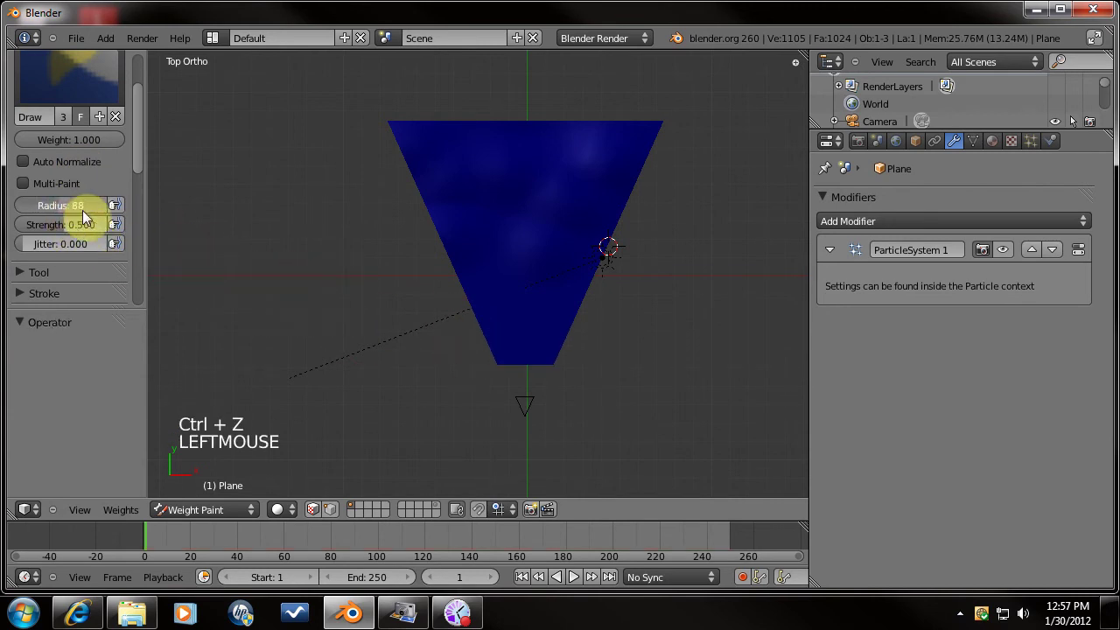
click(431, 381)
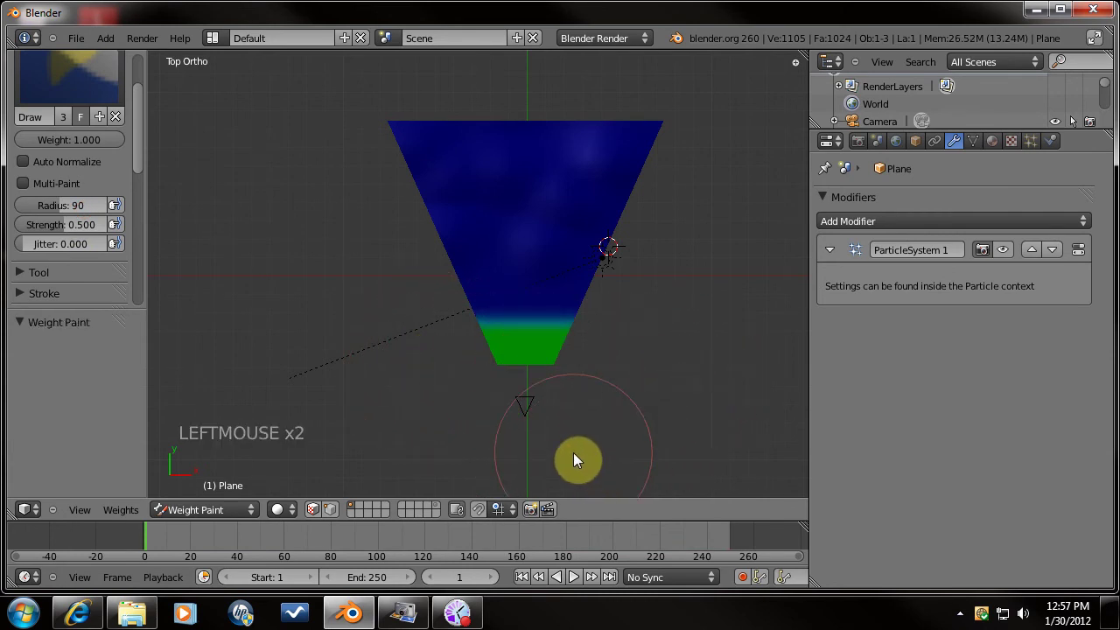
Paint strong weight onto the near part of the plane toward its front edge.
click(74, 212)
click(386, 358)
click(88, 212)
click(398, 309)
scroll(down, 3)
click(403, 278)
scroll(up, 3)
middle_click(548, 316)
scroll(up, 3)
middle_click(623, 380)
middle_click(555, 359)
Lower brush strength and blend the weights into a gradient, checked in camera view.
key(KP_7)
scroll(down, 3)
click(61, 231)
click(435, 353)
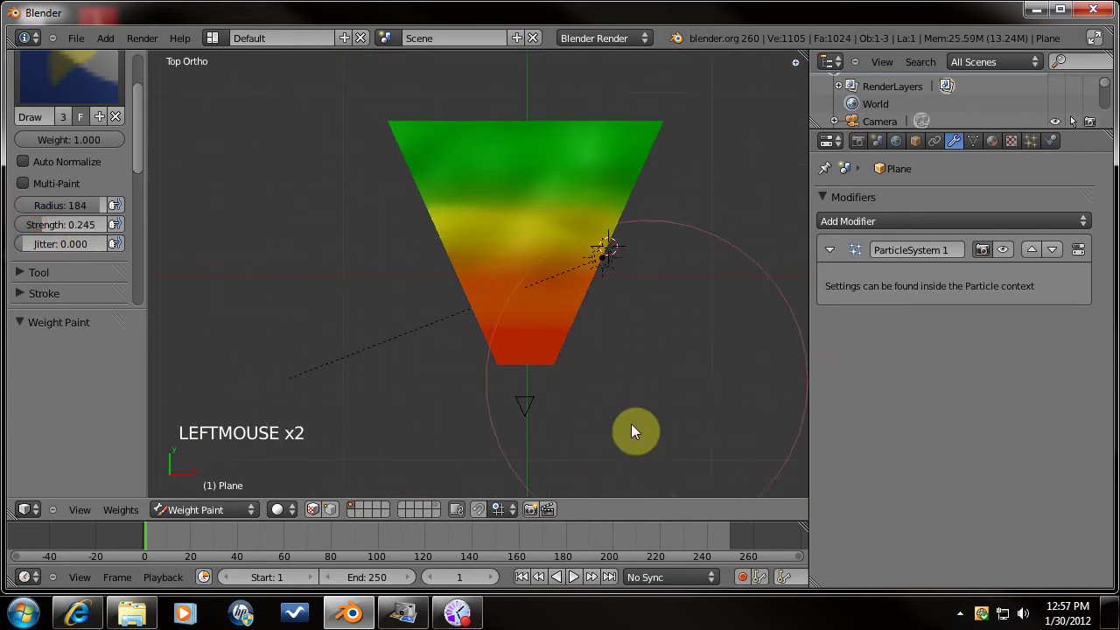
middle_click(495, 373)
key(KP_0)
scroll(down, 3)
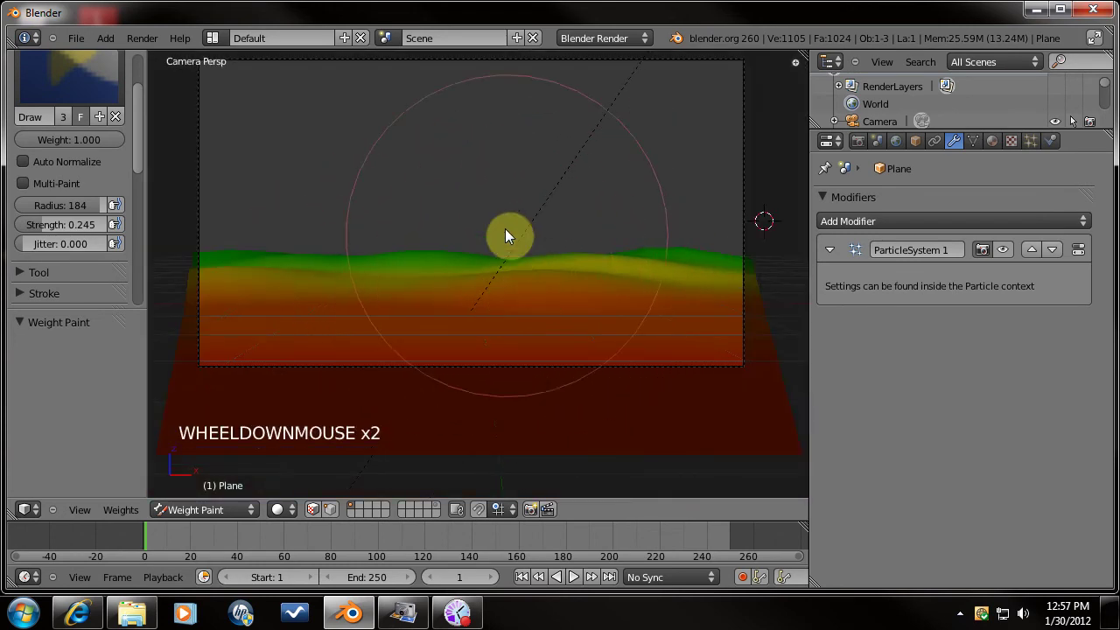
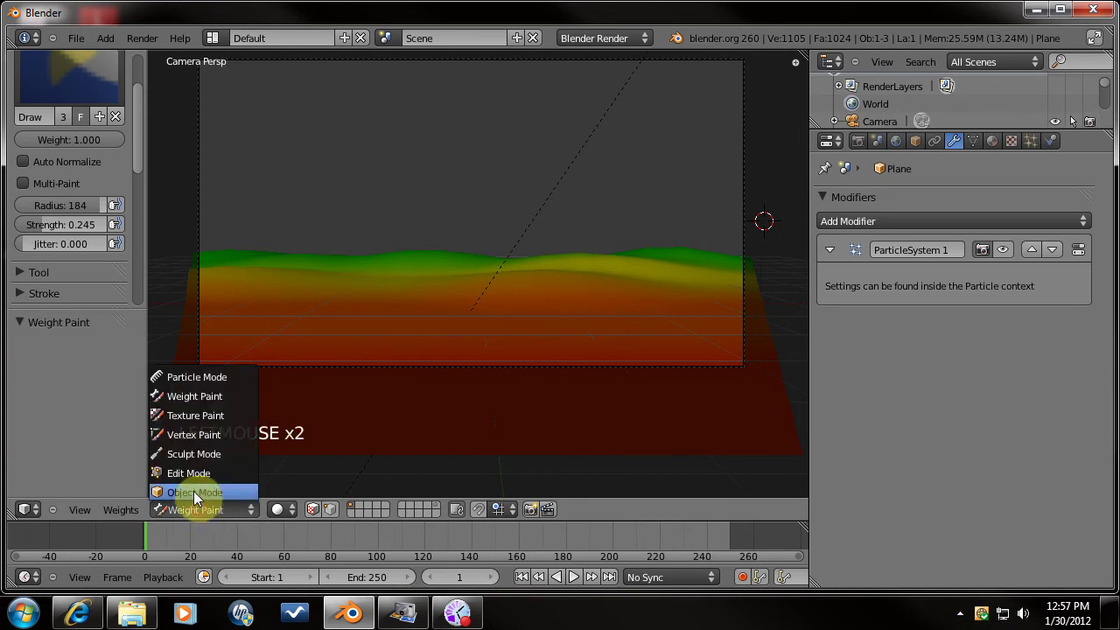
Rename the painted vertex group to 'grass density' and add a second empty vertex group.
middle_click(487, 246)
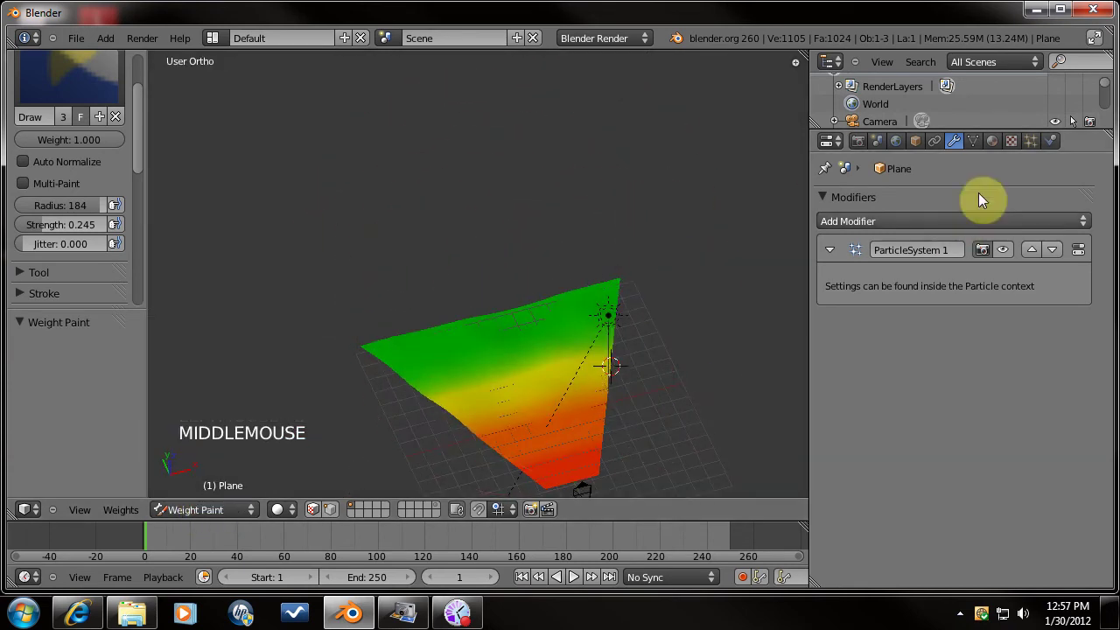
click(978, 145)
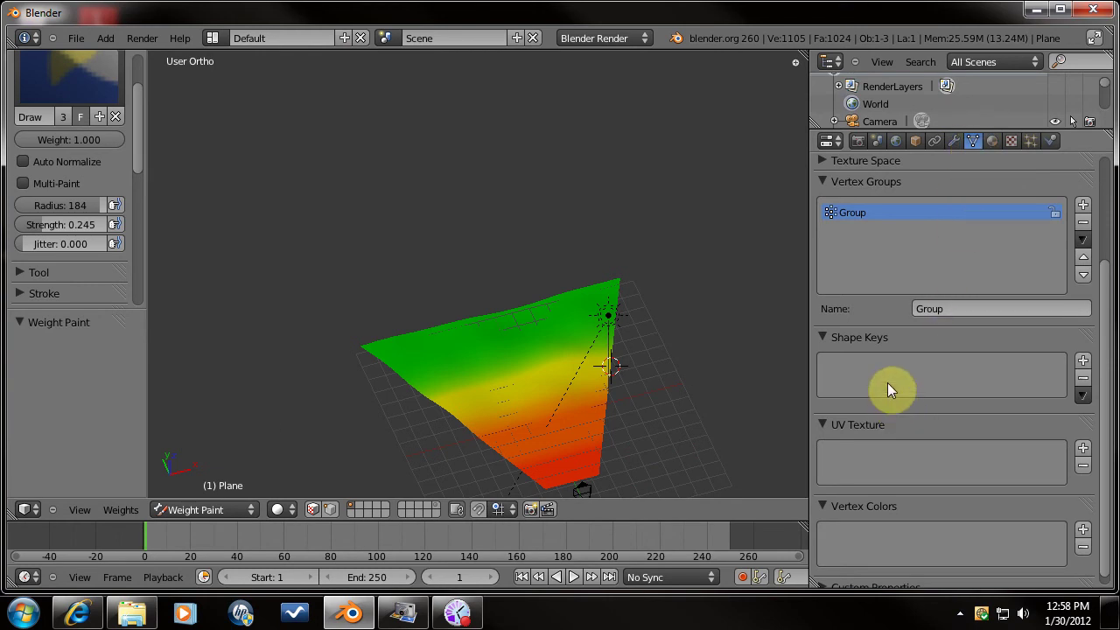
click(935, 317)
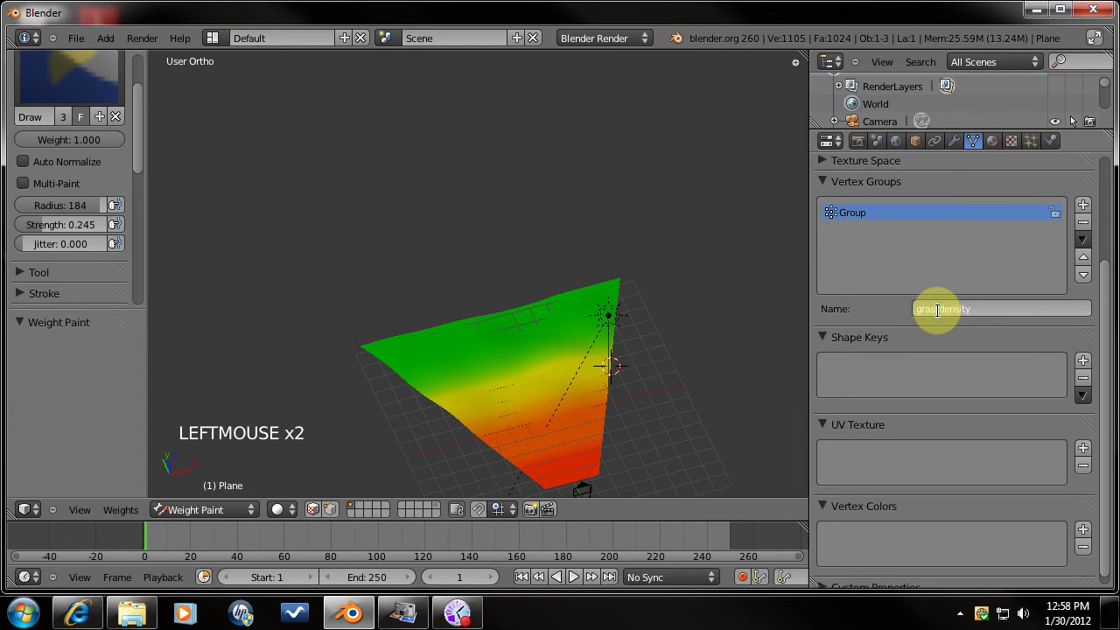
click(1088, 213)
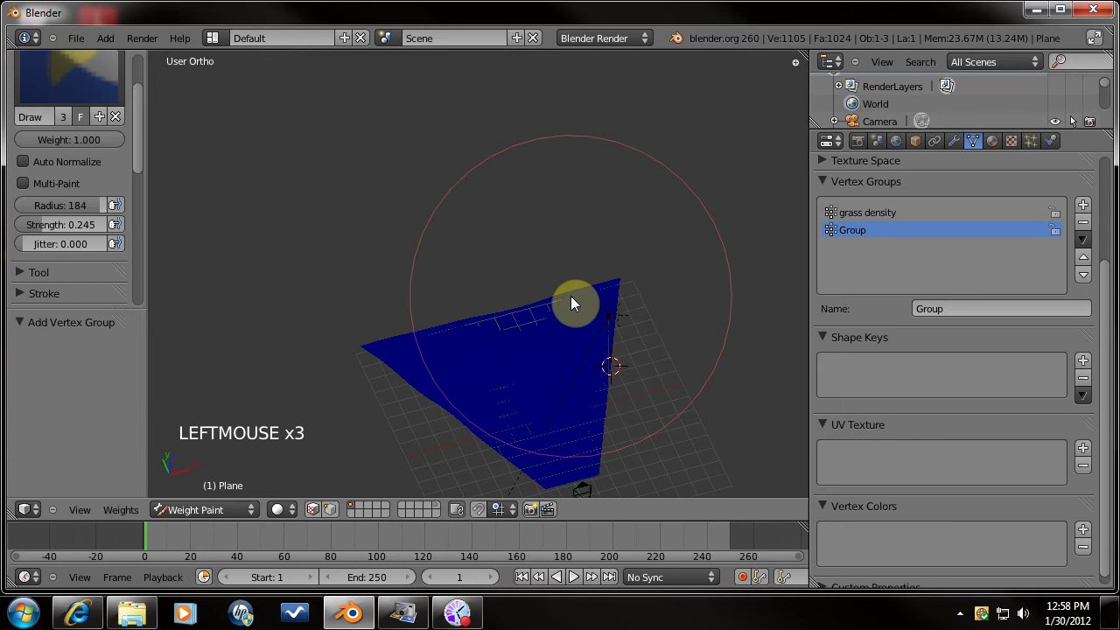
From top view, shrink the weight brush radius to 61, undoing a couple of test dabs.
key(KP_7)
middle_click(560, 260)
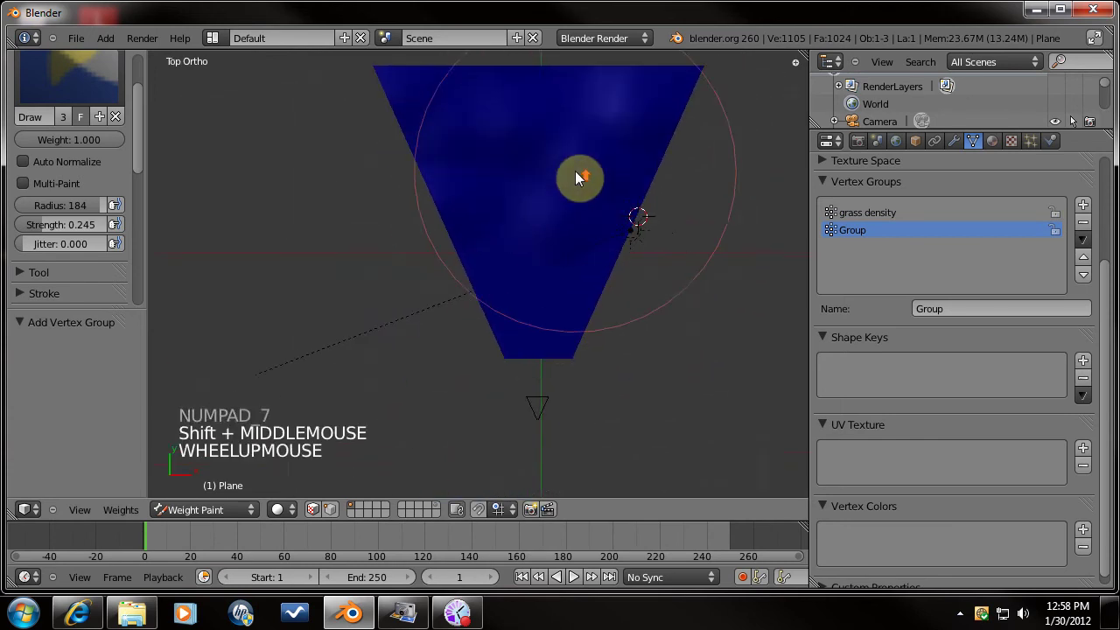
scroll(up, 3)
middle_click(551, 250)
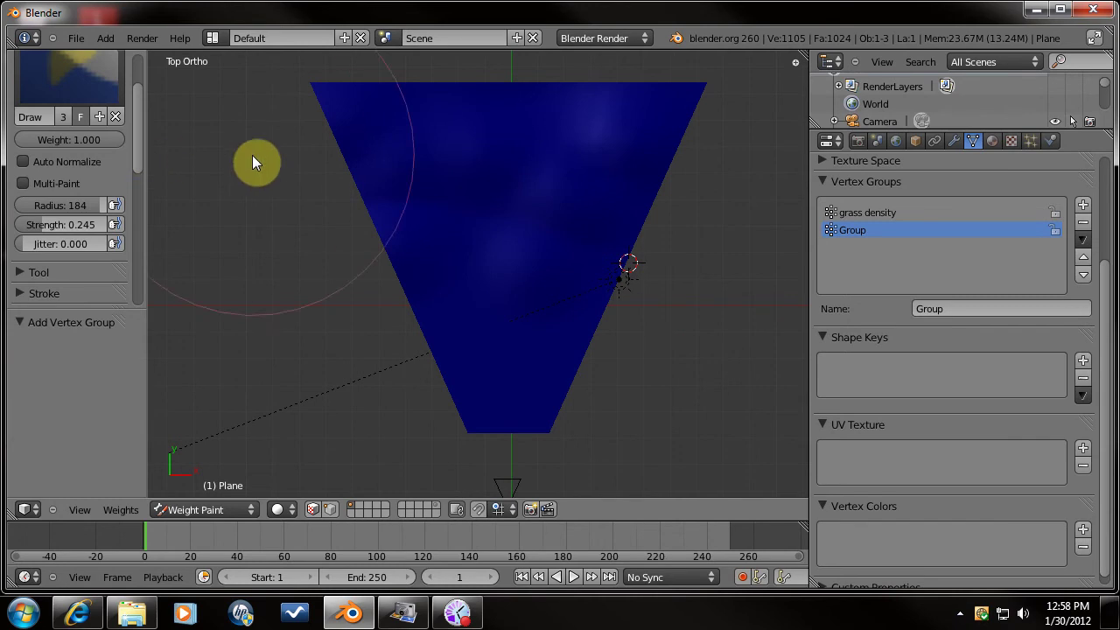
click(143, 173)
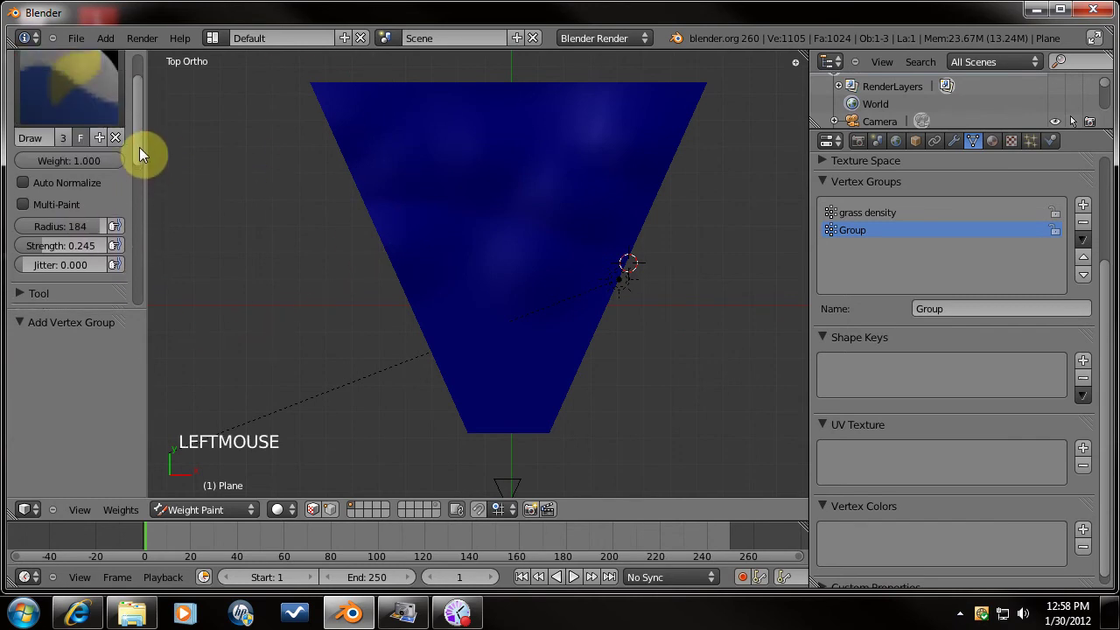
click(85, 283)
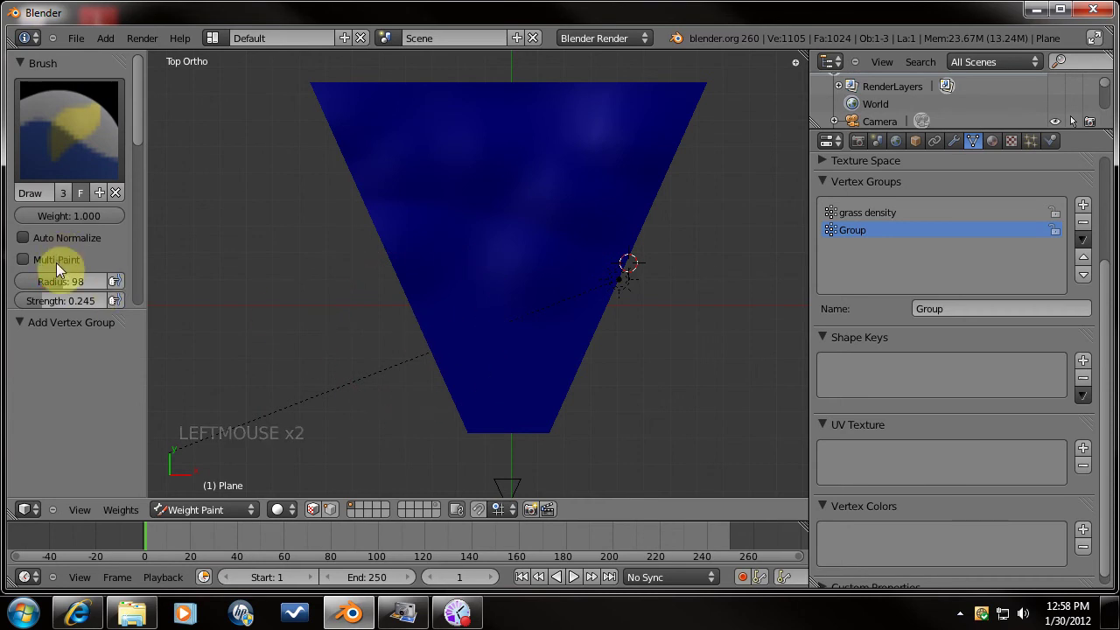
click(55, 286)
click(45, 302)
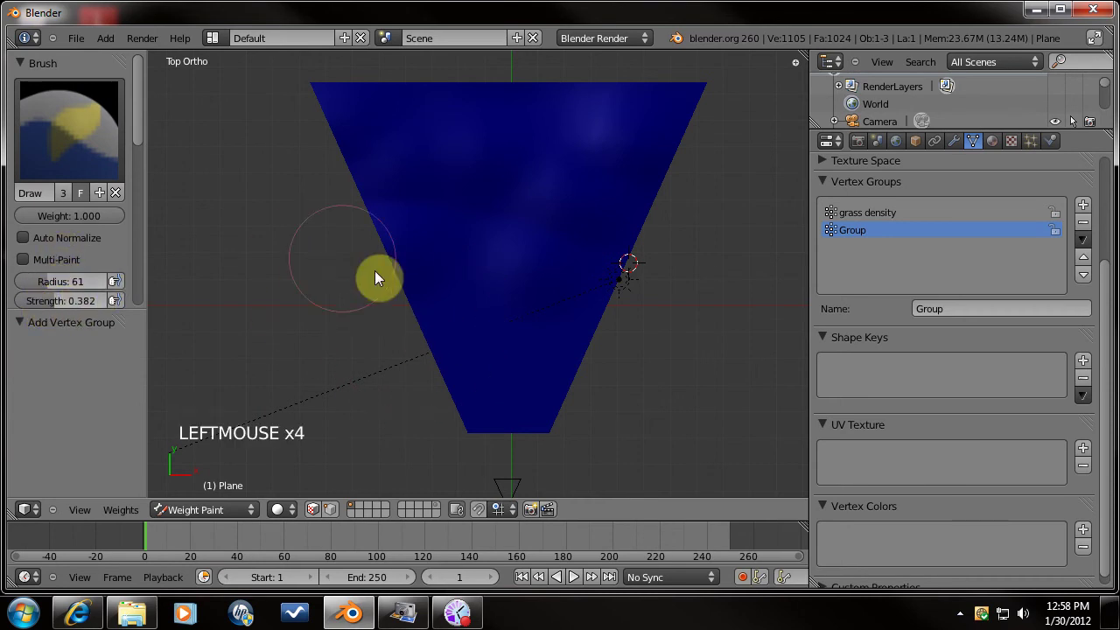
click(426, 330)
key(ctrl+z)
click(61, 305)
click(450, 335)
key(ctrl+z)
scroll(up, 3)
middle_click(543, 326)
Through the camera, paint scattered soft green weight spots across the ridged plane.
key(KP_0)
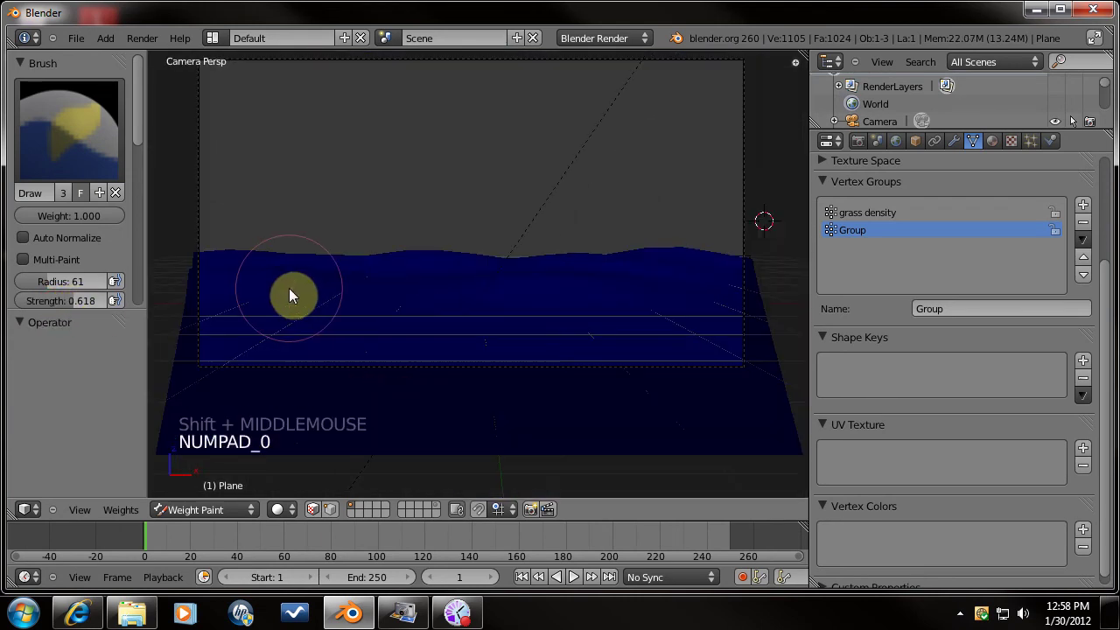
scroll(up, 3)
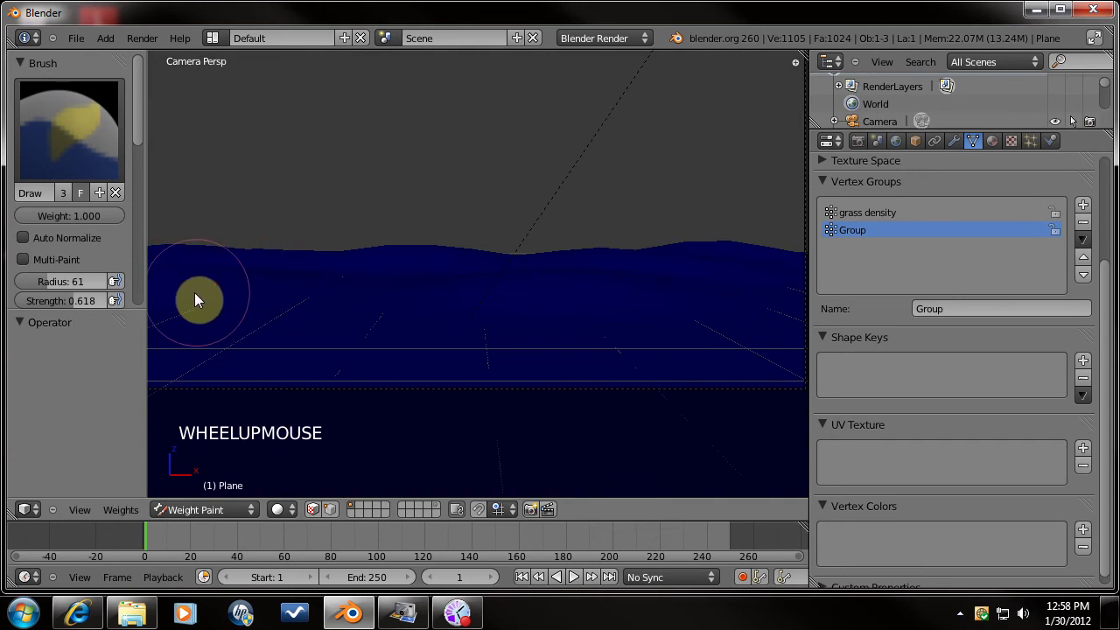
click(271, 306)
click(296, 322)
click(194, 354)
click(400, 306)
click(783, 289)
click(703, 279)
click(624, 307)
click(780, 328)
Undo the soft weight spots and return to a straight-down top view of the plane.
middle_click(441, 304)
middle_click(613, 265)
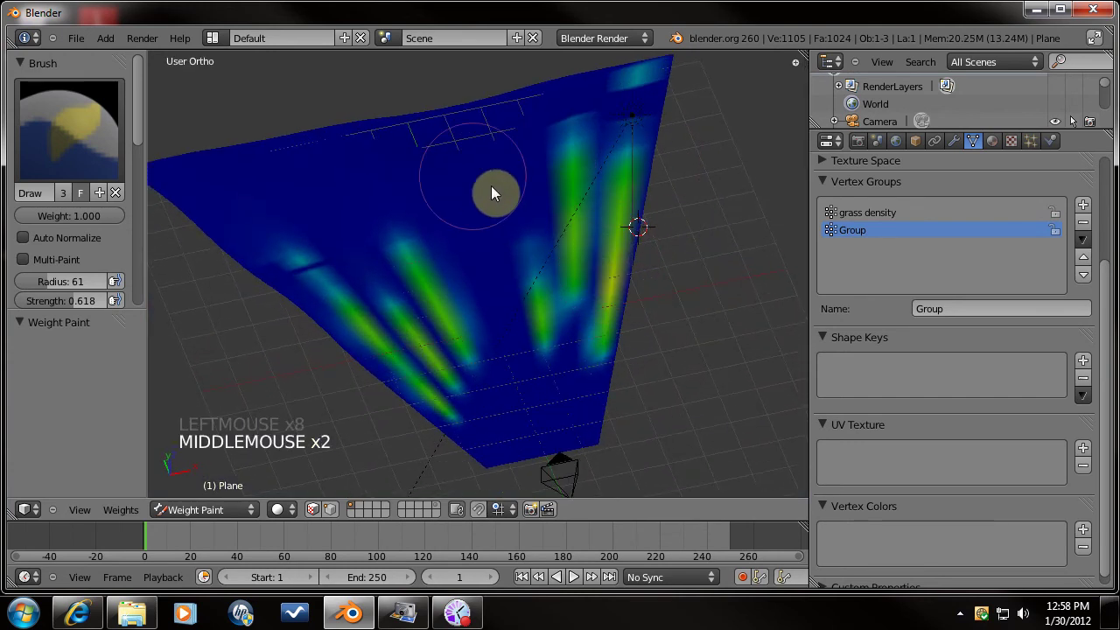
key(ctrl+z)
key(ctrl+z)
key(ctrl+z)
key(ctrl+z)
key(ctrl+z)
key(ctrl+z)
key(ctrl+z)
middle_click(632, 283)
key(KP_7)
Paint strong high-weight patches on the plane's right side and a red patch at its left edge.
click(635, 315)
click(663, 242)
click(626, 183)
click(657, 189)
click(676, 160)
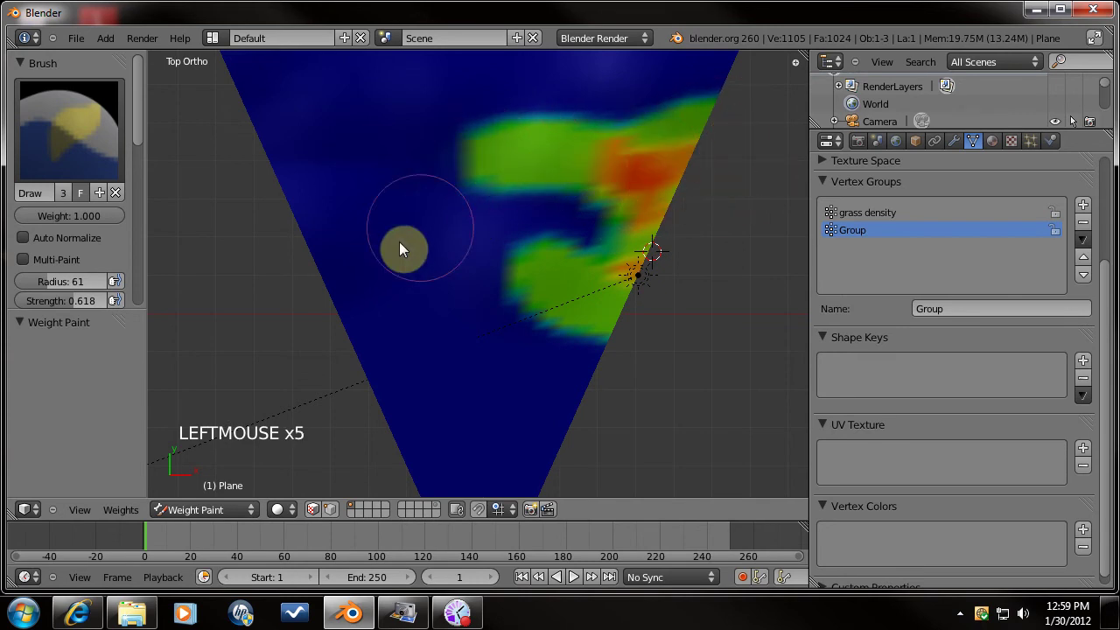
click(323, 216)
click(344, 359)
click(327, 212)
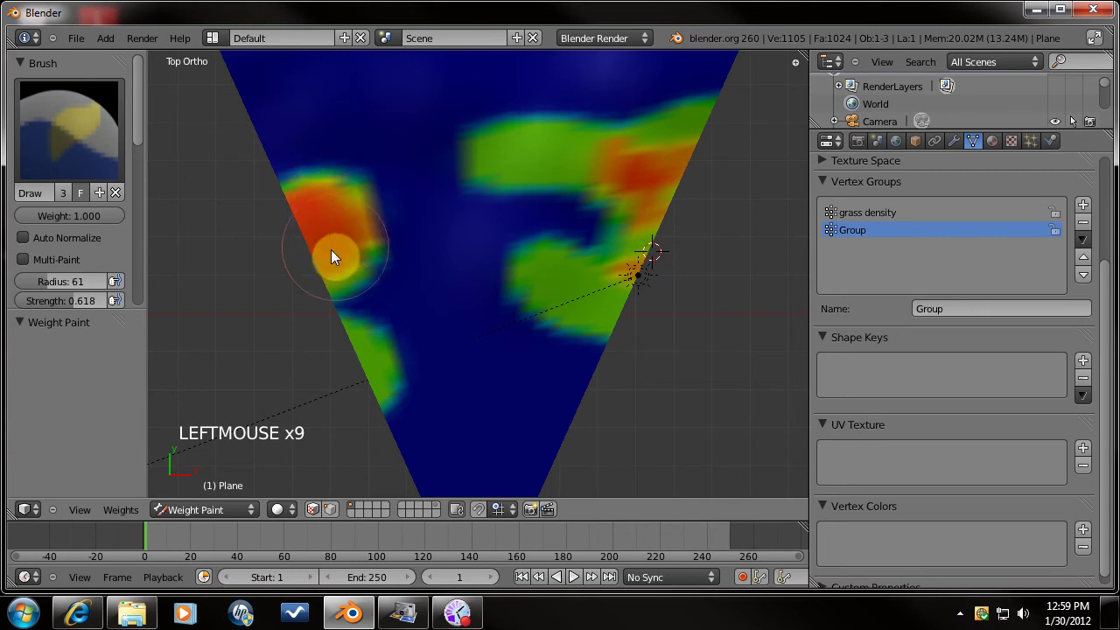
Paint more high-weight patches across the upper and right parts of the plane.
key(KP_0)
scroll(down, 3)
middle_click(522, 280)
scroll(up, 3)
click(549, 319)
click(651, 334)
click(767, 140)
click(588, 187)
click(440, 207)
click(763, 180)
click(644, 244)
click(688, 227)
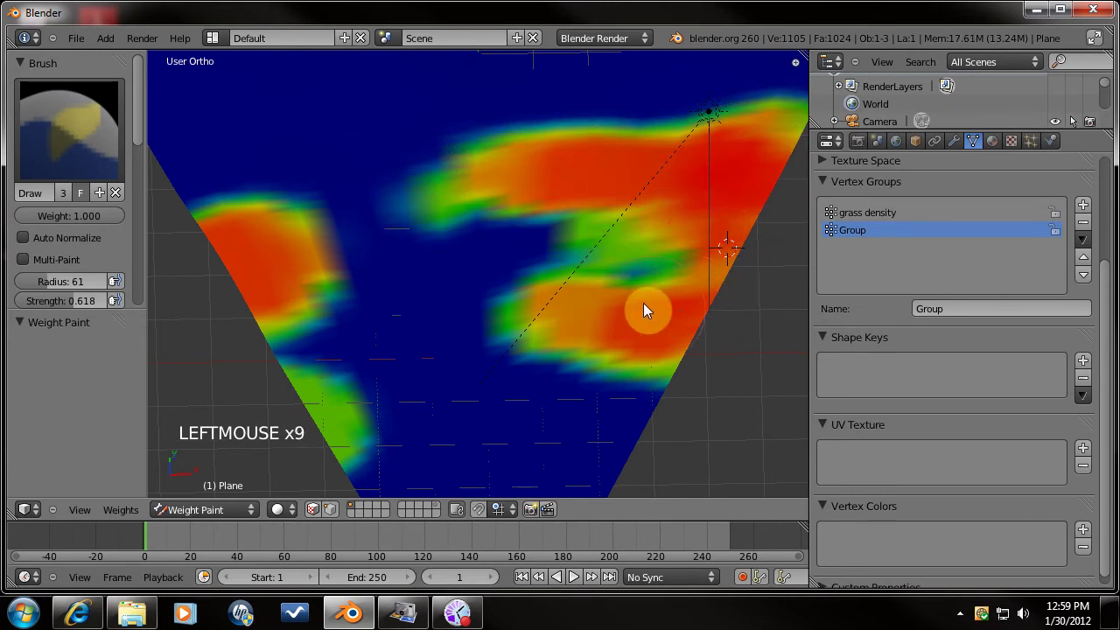
Paint further high-weight patches over the plane's left and lower areas.
key(KP_0)
scroll(up, 3)
key(KP_0)
scroll(up, 3)
click(335, 413)
click(340, 340)
click(295, 343)
click(373, 302)
click(361, 310)
click(297, 383)
click(289, 424)
click(168, 282)
Through the camera, add final red high-weight dabs along the plane's right side.
key(KP_0)
scroll(down, 3)
scroll(up, 3)
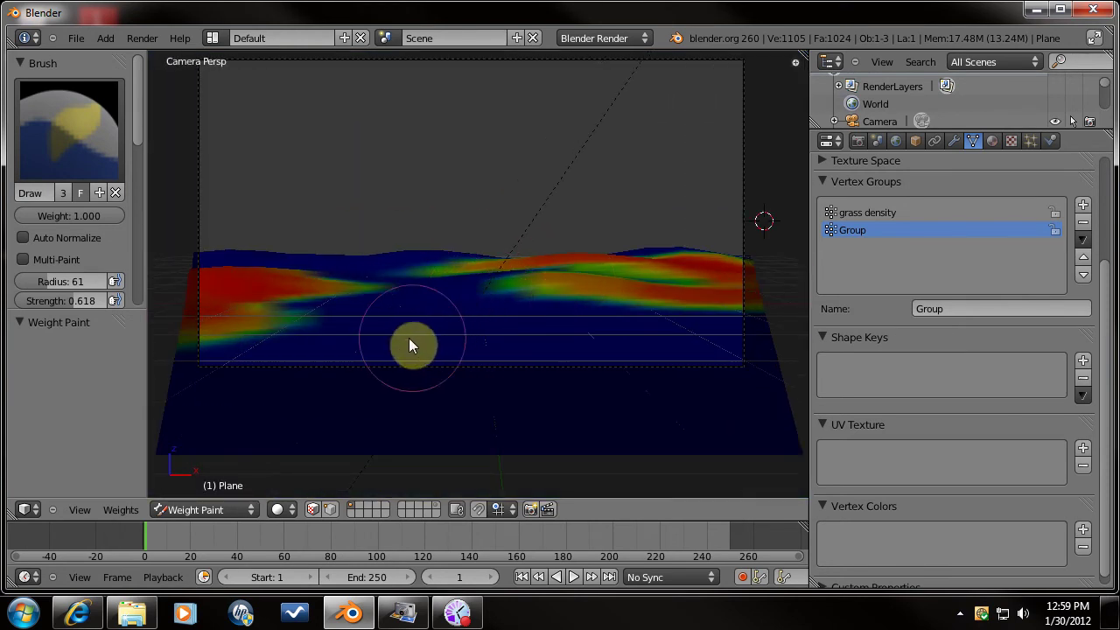
click(179, 360)
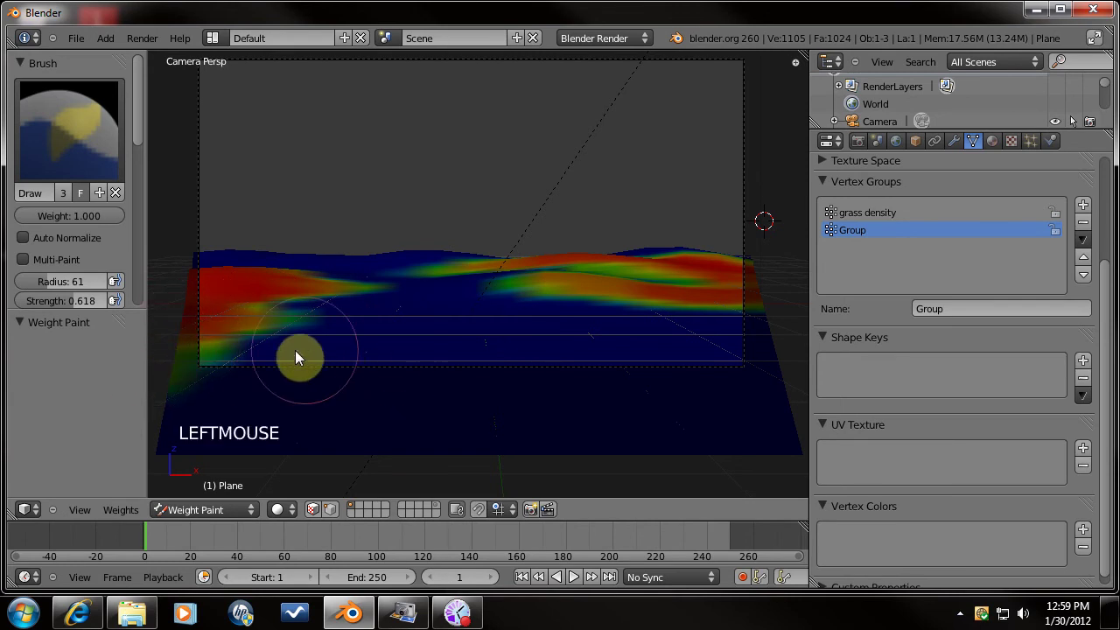
click(791, 316)
click(749, 316)
click(735, 316)
click(760, 324)
click(832, 343)
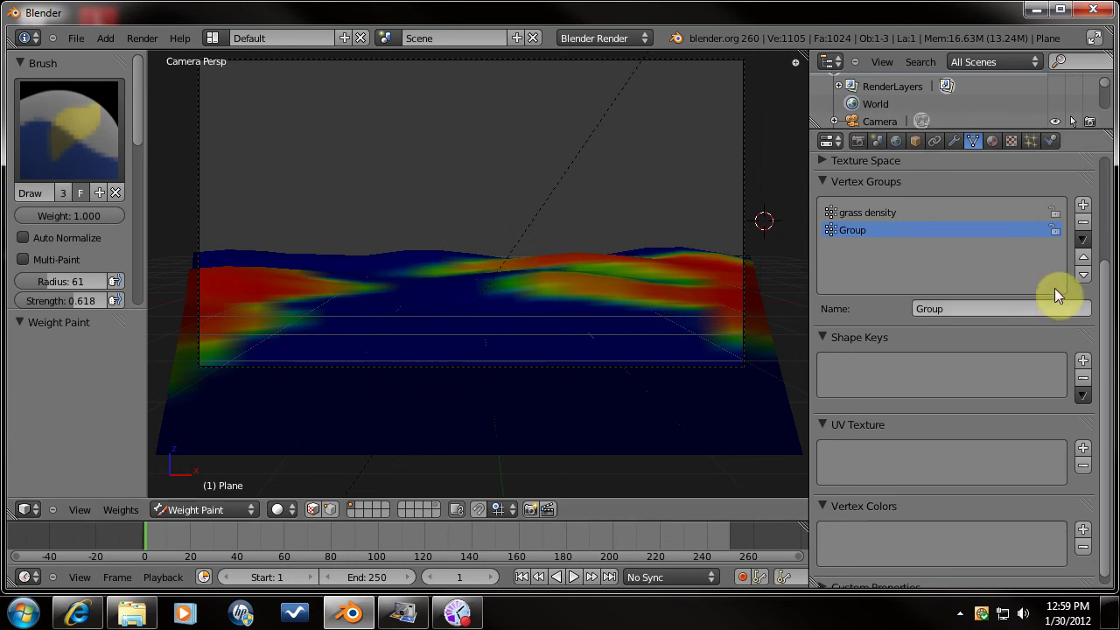
Rename the second vertex group to 'flower group' and return the plane to Object Mode.
click(942, 312)
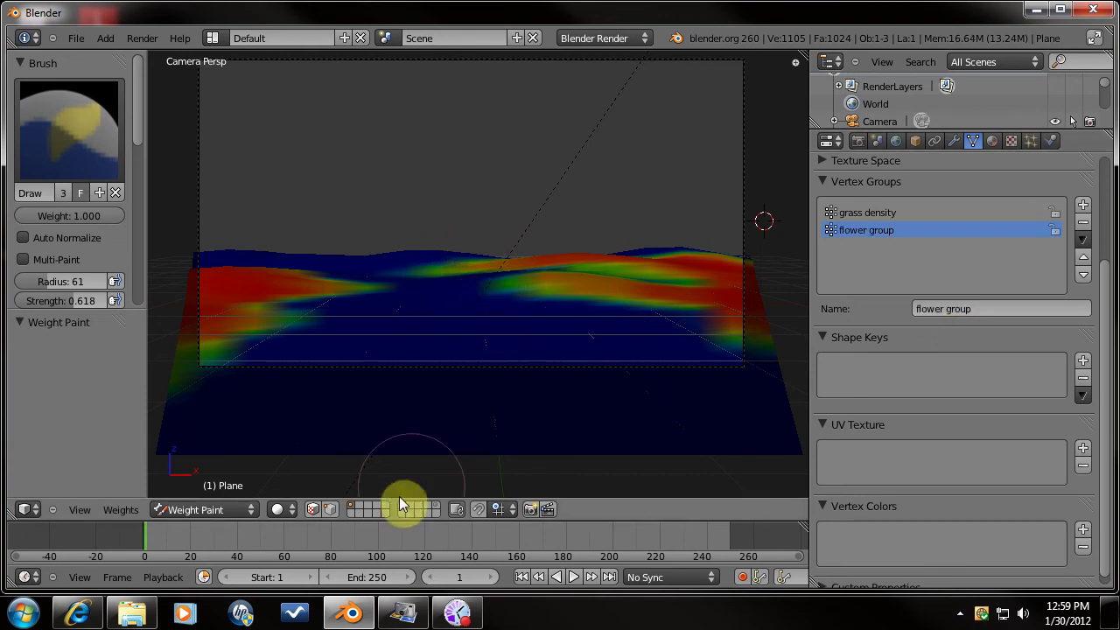
click(239, 521)
Show the plane's modifiers and open its particle settings for the flower bush system.
middle_click(561, 287)
click(957, 147)
click(991, 257)
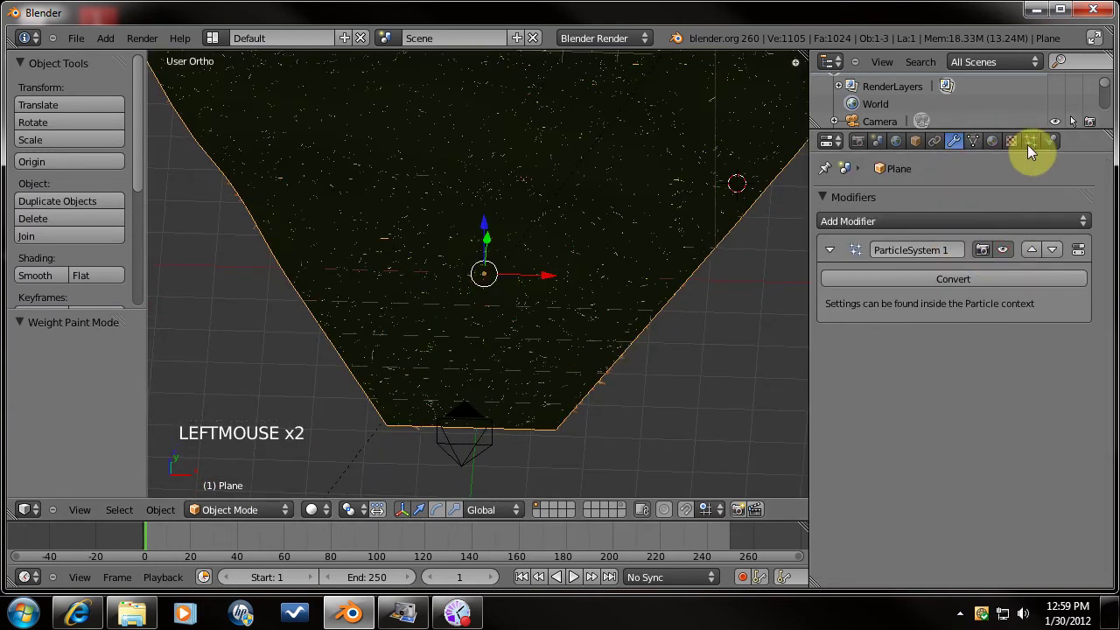
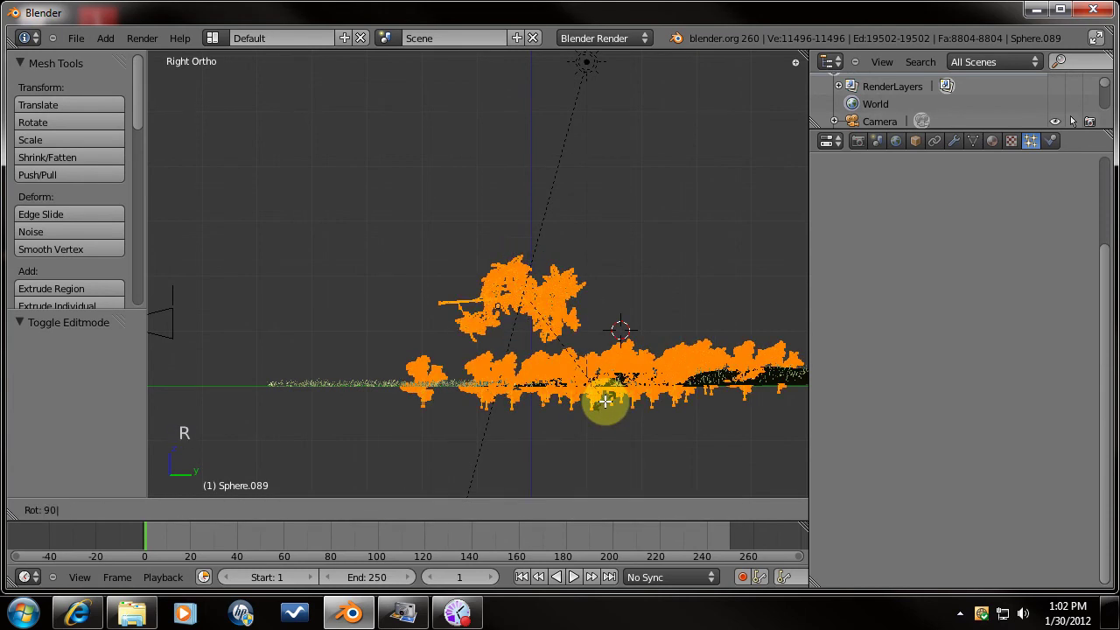
Switch back to the ground plane's layer and view the flower bushes among the grass through the camera.
scroll(up, 3)
key(g)
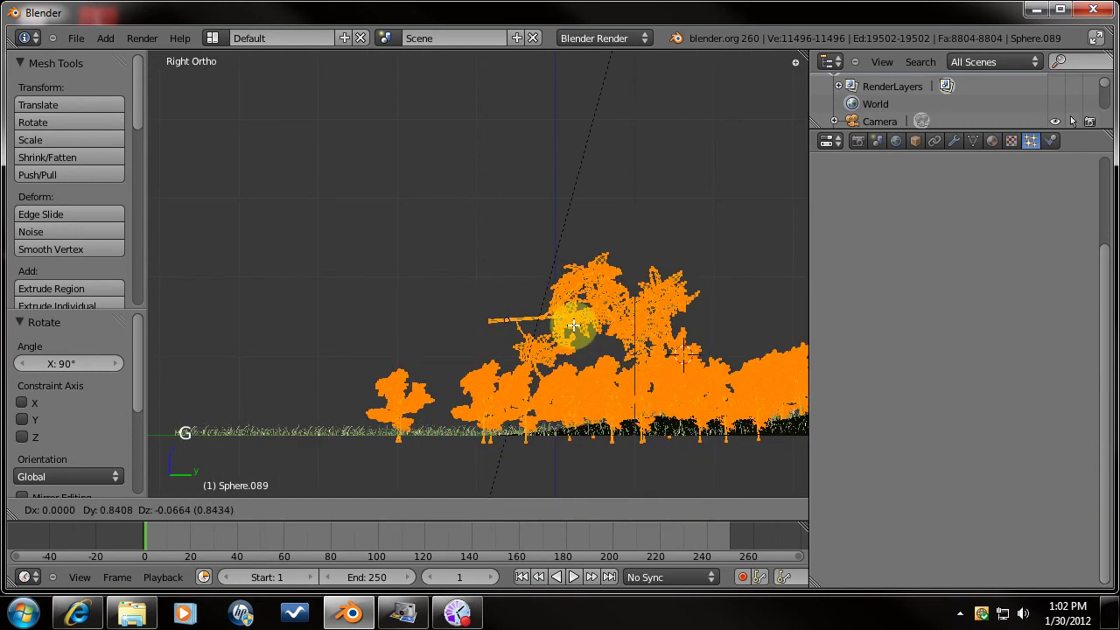
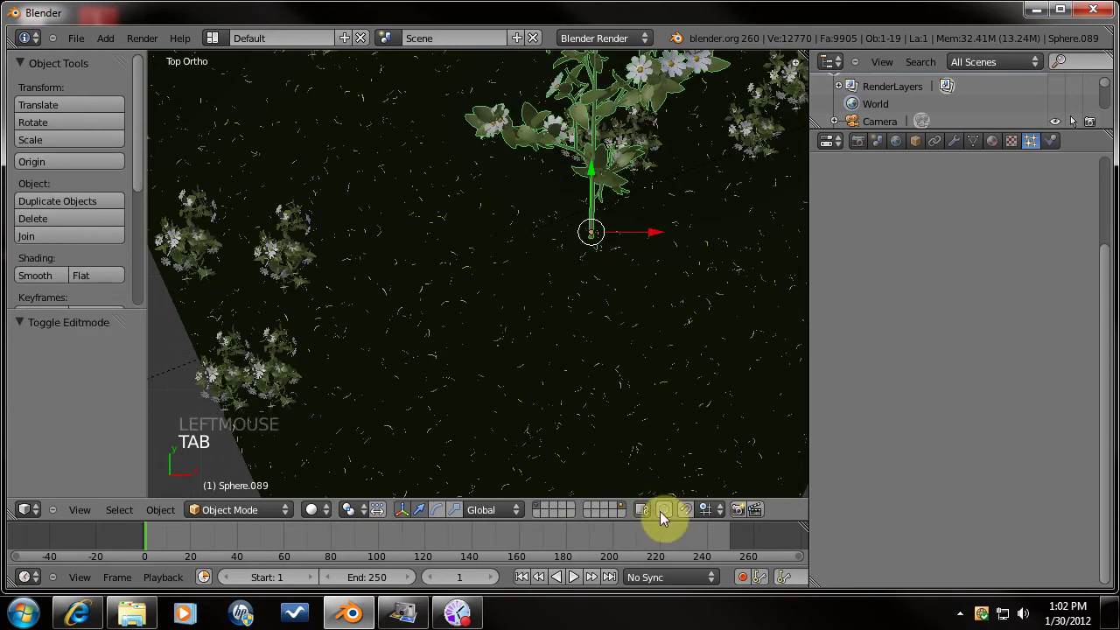
click(541, 510)
key(KP_0)
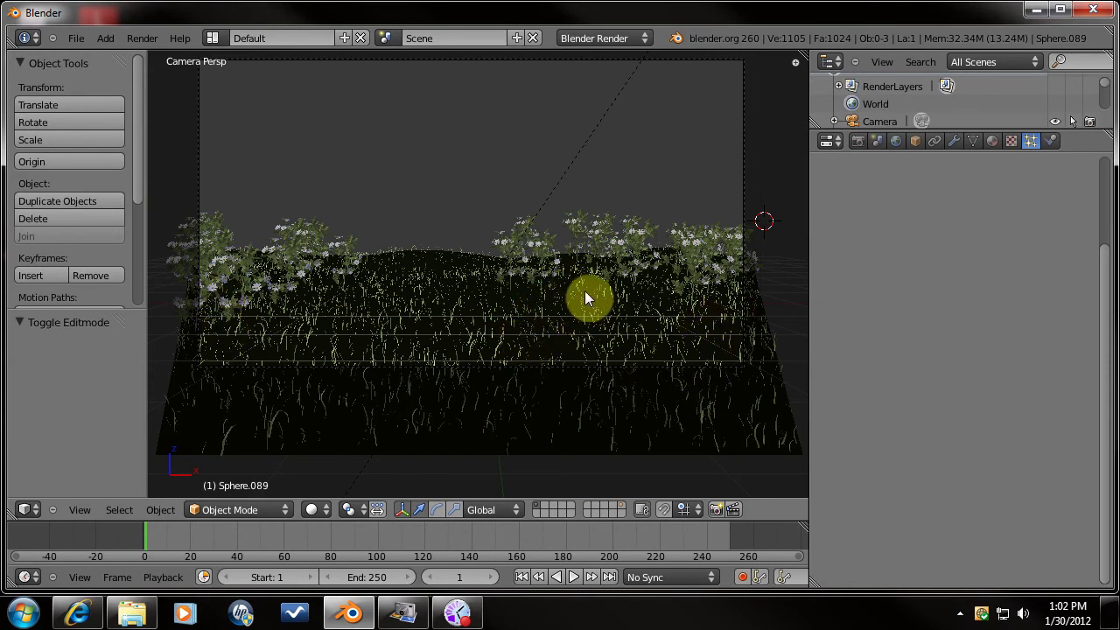
Select the ground plane and set the flower bush particle Physics Size to 0.05.
right_click(662, 303)
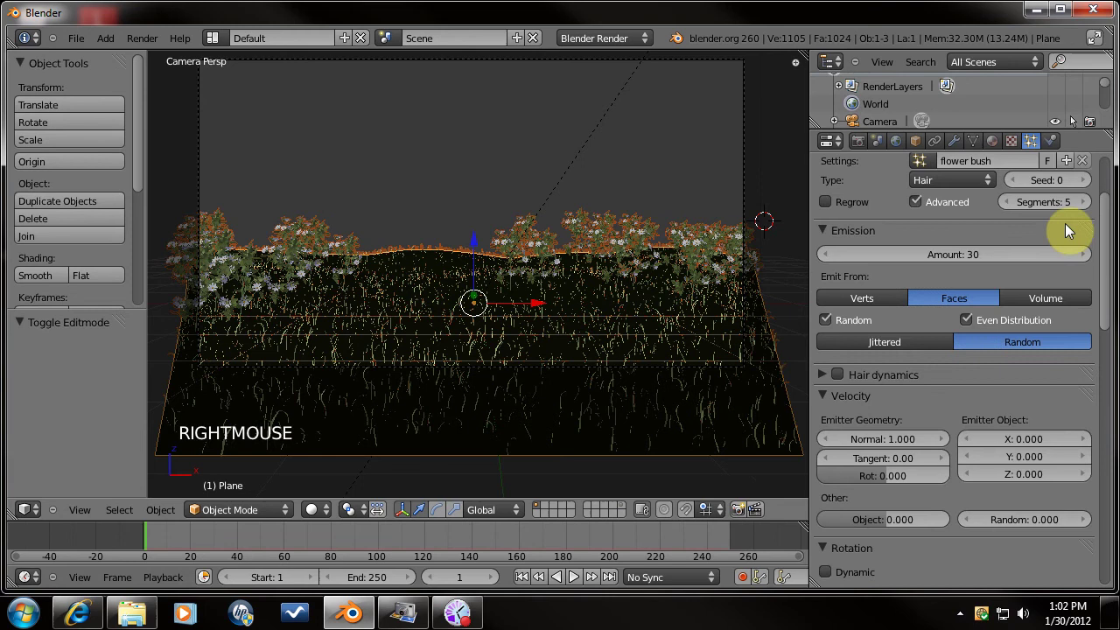
scroll(down, 3)
click(1106, 415)
click(906, 256)
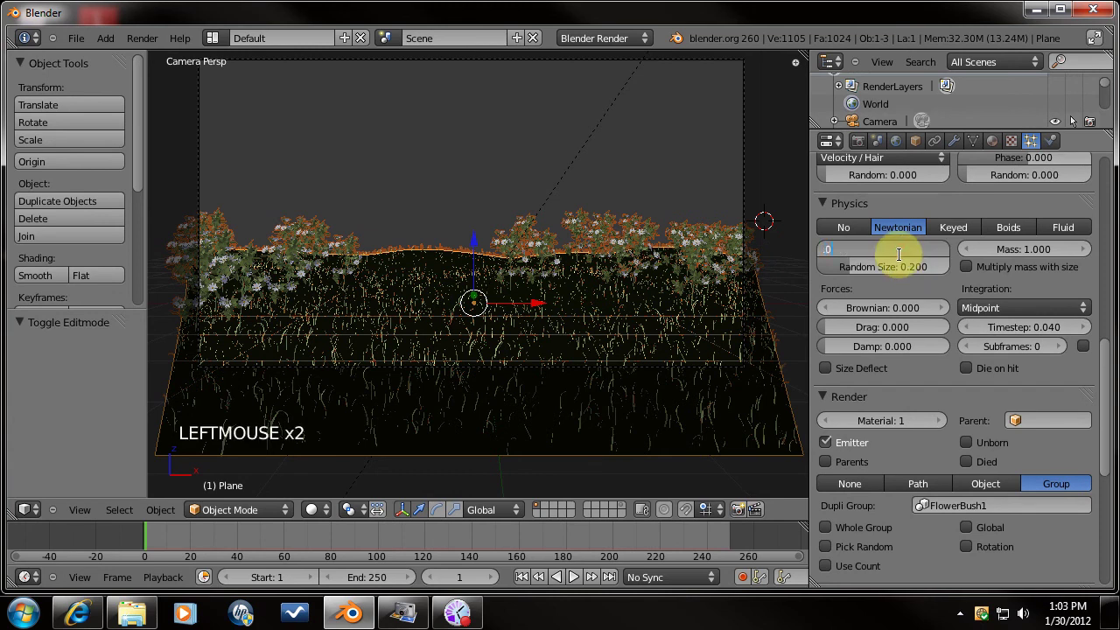
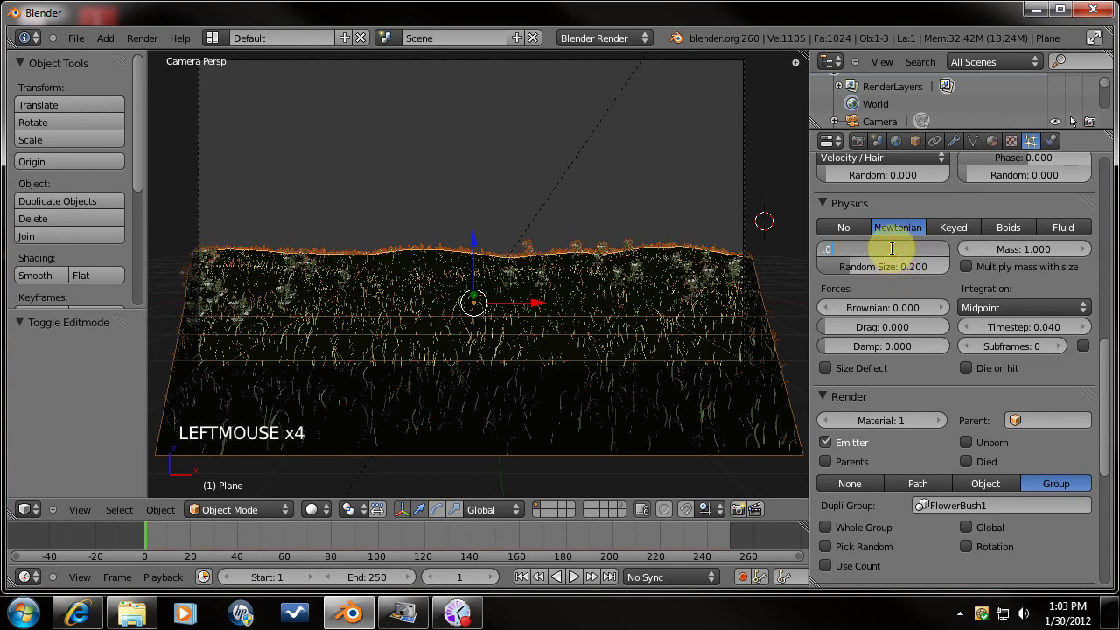
Switch to the grass particle system and show its GRASS group render settings.
right_click(721, 395)
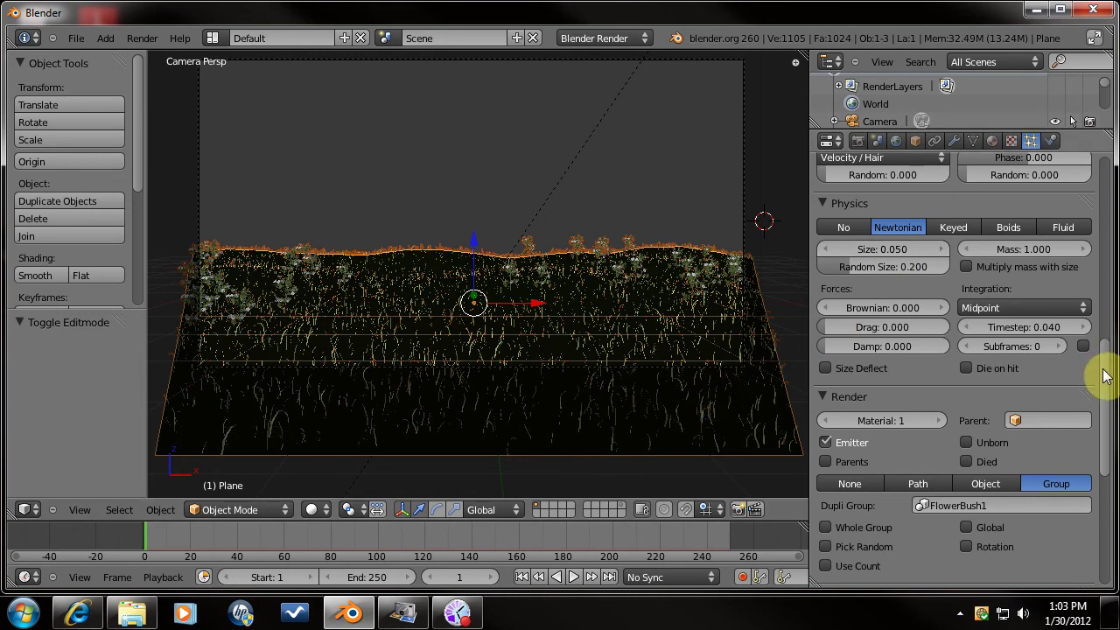
click(1110, 202)
click(855, 214)
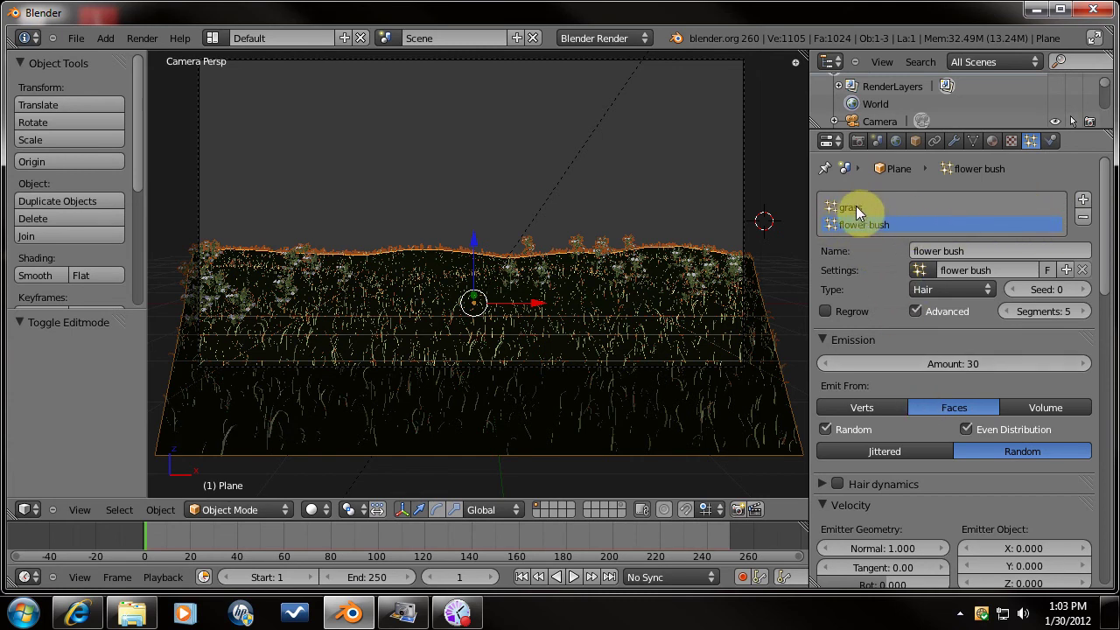
click(861, 213)
click(1110, 376)
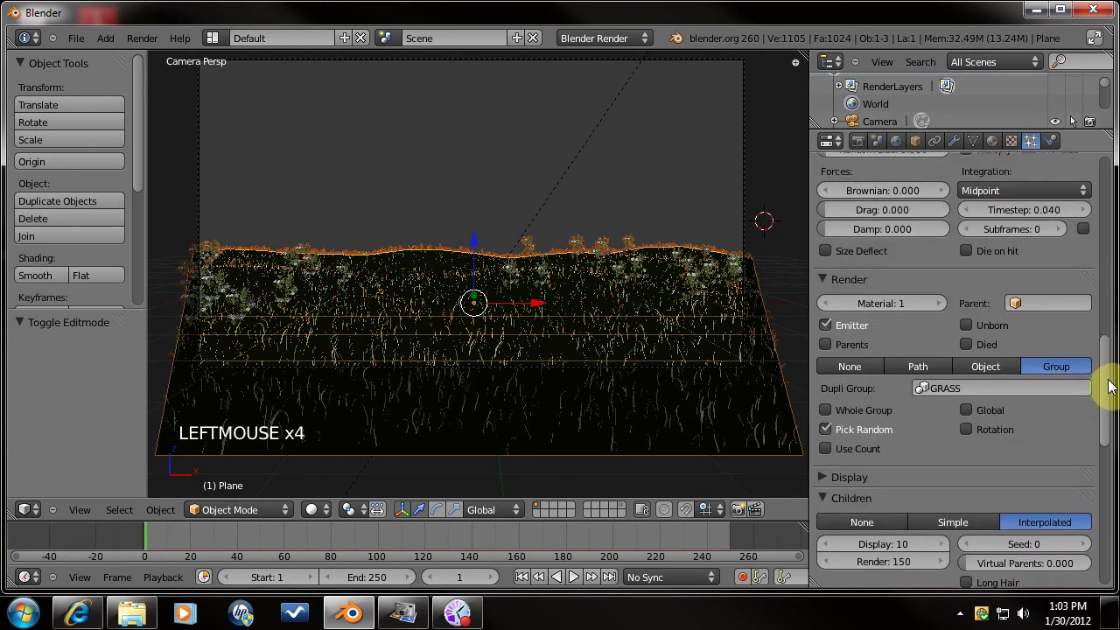